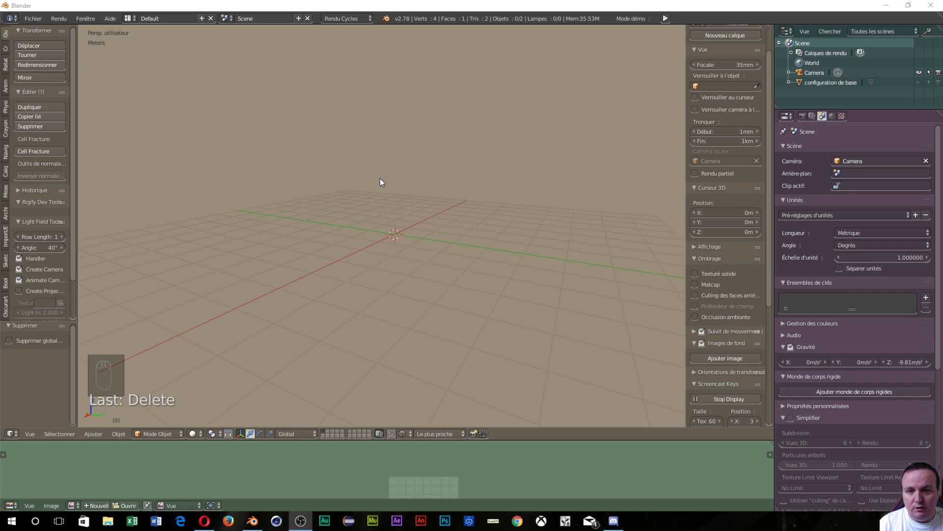
# Add a mesh plane and scale it twenty times into a 40 m by 40 m ground plane.
pyautogui.moveTo(415, 194); pyautogui.dragTo(457, 194)
pyautogui.press('shift+a')
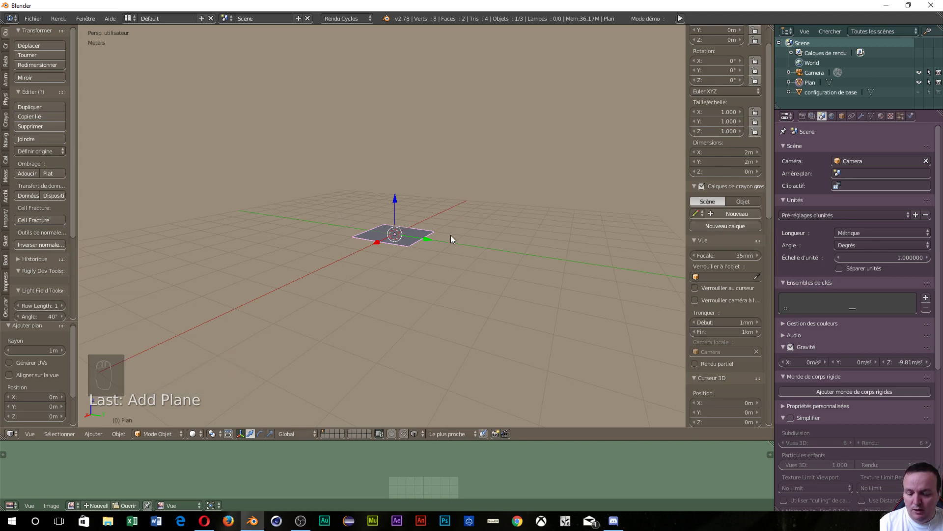
pyautogui.press('s')
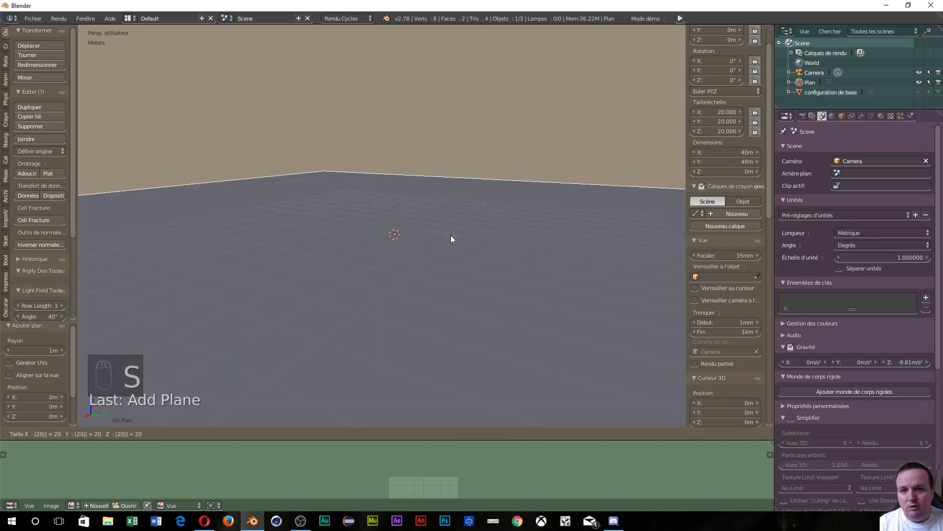
# Orbit and zoom the view to frame the large plane.
pyautogui.moveTo(536, 269); pyautogui.dragTo(375, 252)
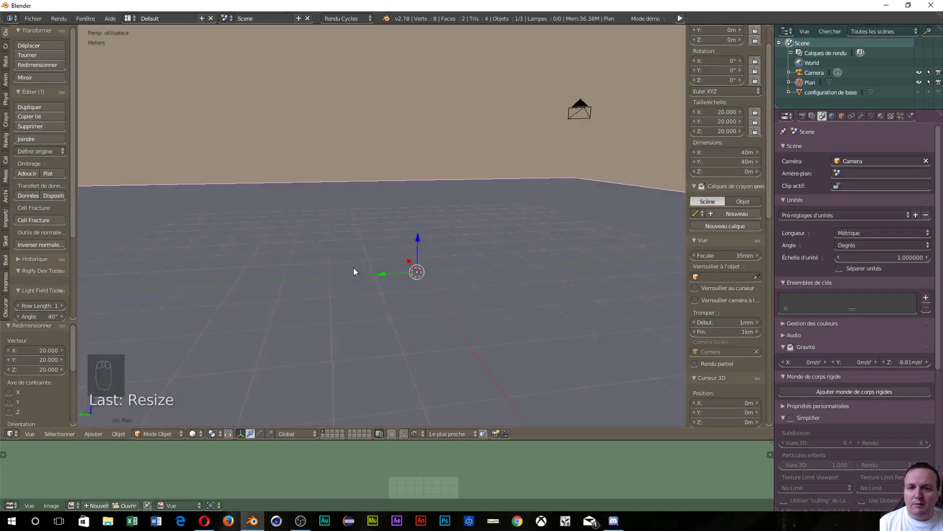
pyautogui.scroll(-3)
pyautogui.scroll(-3)
pyautogui.scroll(3)
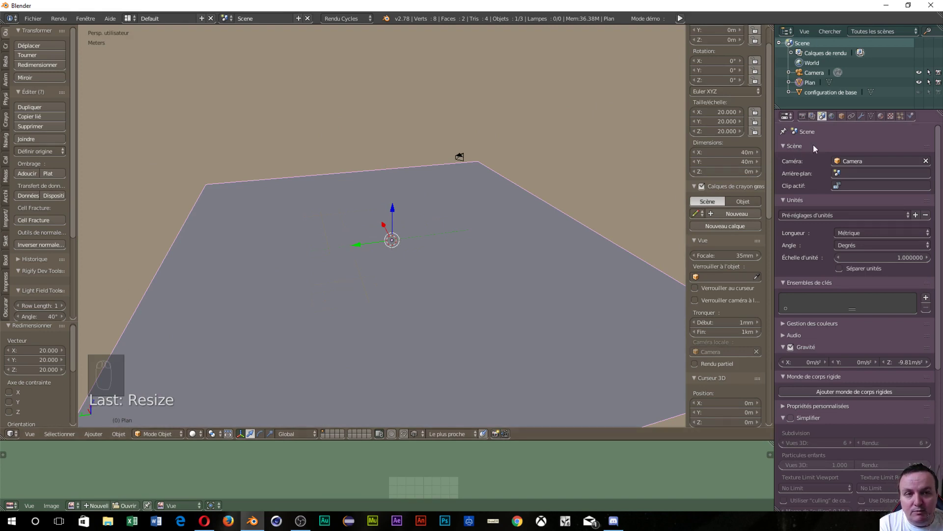
pyautogui.scroll(3)
pyautogui.scroll(-3)
pyautogui.scroll(-3)
pyautogui.scroll(3)
pyautogui.scroll(3)
pyautogui.scroll(-3)
pyautogui.moveTo(286, 298); pyautogui.dragTo(271, 242)
# Enter Edit Mode on the plane in vertex mode and deselect all its vertices.
pyautogui.press('Tab')
pyautogui.press('Tab')
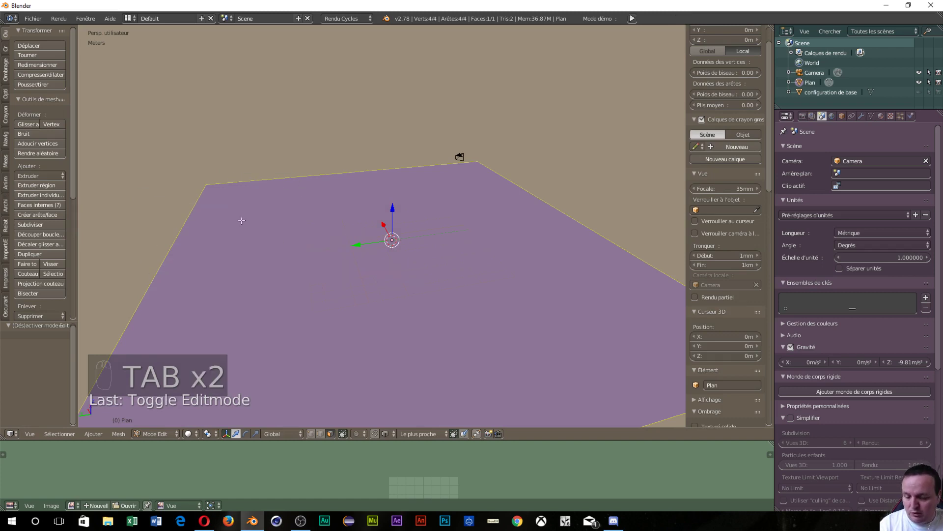
pyautogui.press('ctrl+Tab')
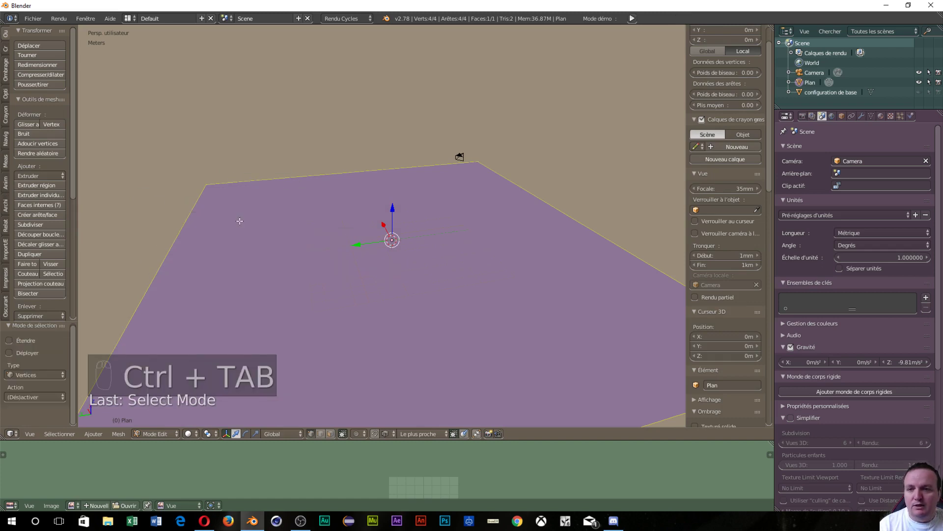
pyautogui.moveTo(219, 210); pyautogui.dragTo(503, 71)
pyautogui.press('a')
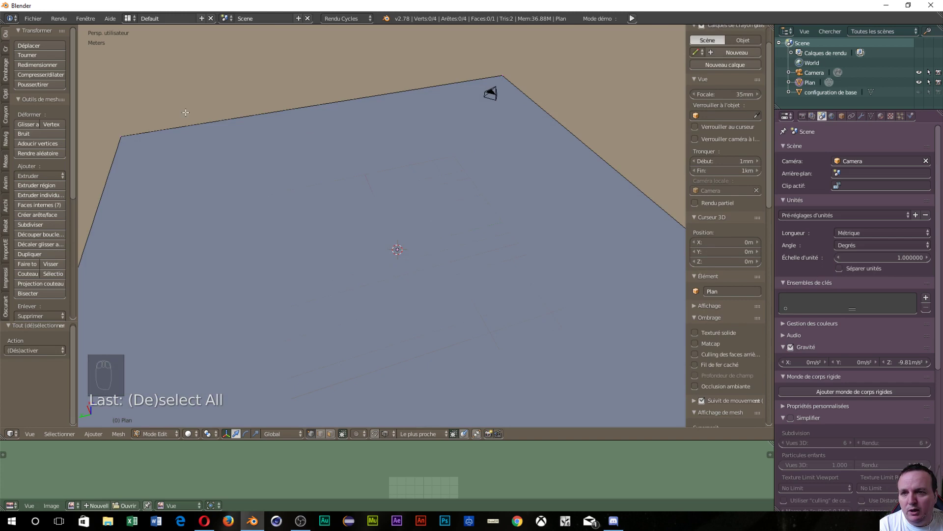
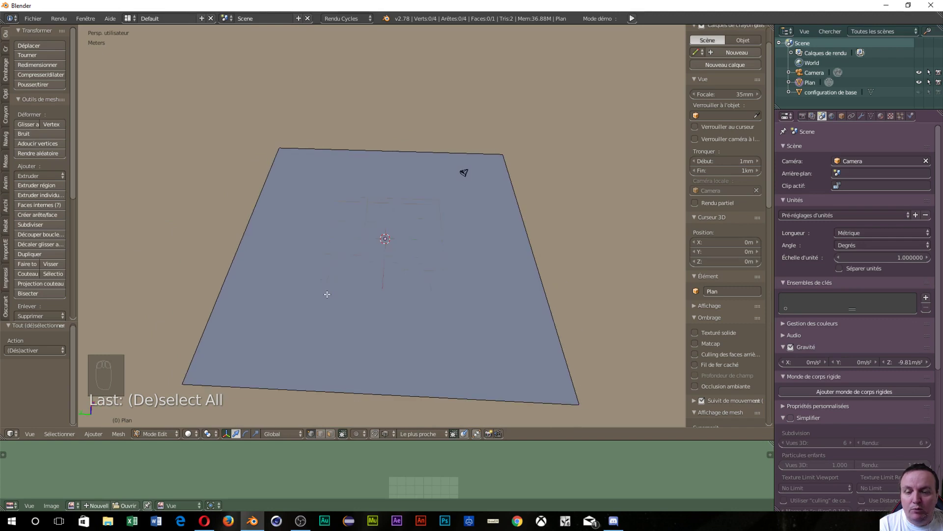
# Orbit to look down on the whole plane from above.
pyautogui.moveTo(354, 296); pyautogui.dragTo(591, 393)
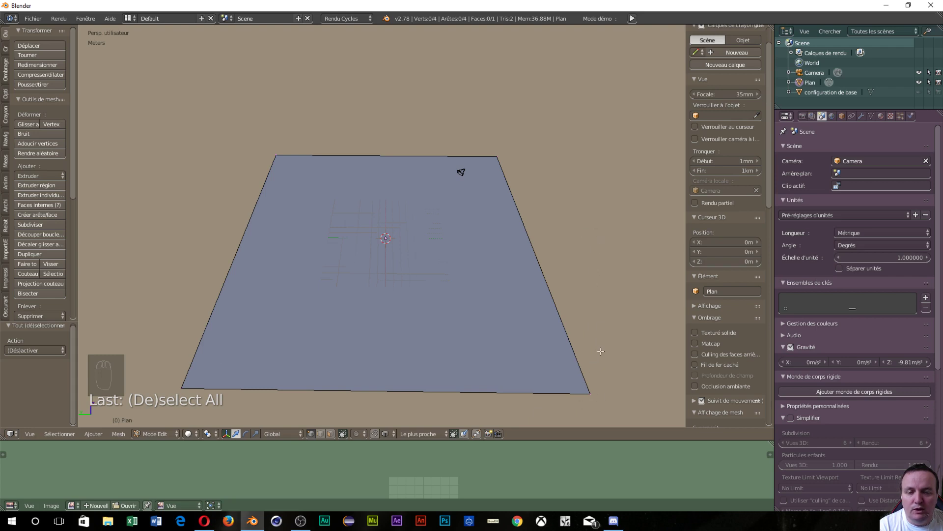
pyautogui.scroll(3)
pyautogui.scroll(-3)
pyautogui.scroll(3)
pyautogui.scroll(-3)
# Select all, Subdivide from the Specials menu and raise Number of Cuts to 10 for an 11-by-11 grid.
pyautogui.press('a')
pyautogui.moveTo(426, 313); pyautogui.dragTo(427, 312)
pyautogui.press('w')
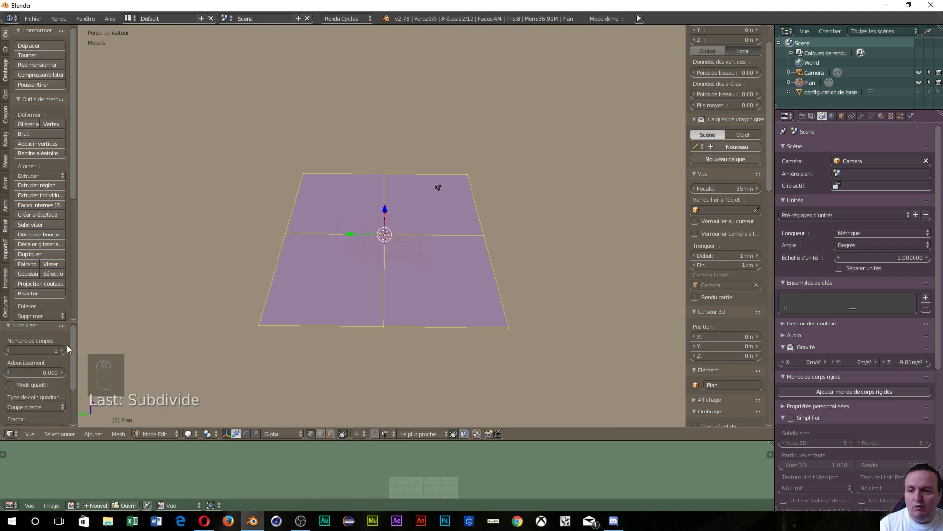
pyautogui.moveTo(64, 349); pyautogui.dragTo(385, 349)
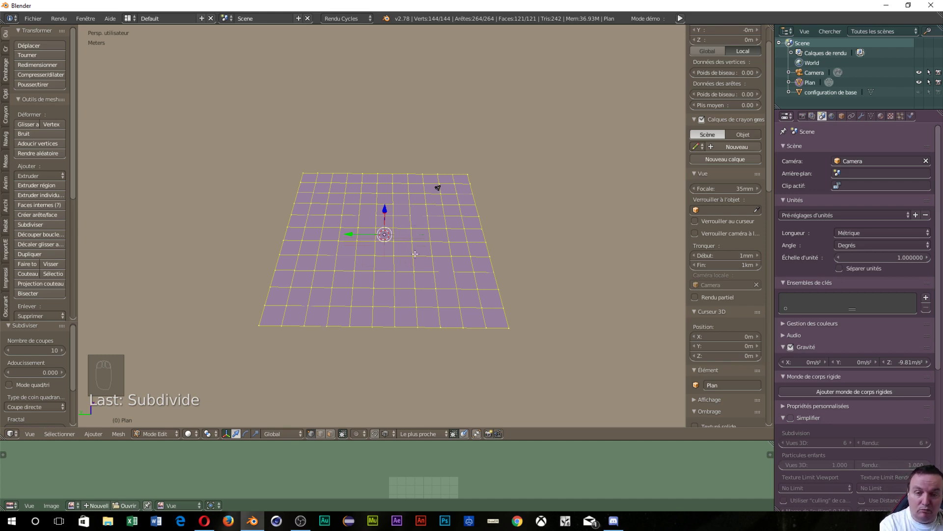
pyautogui.press('Return')
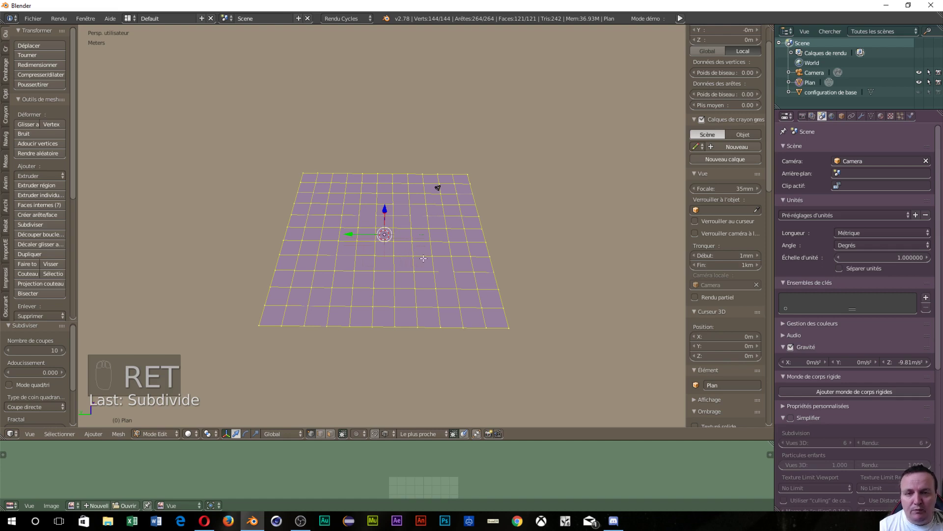
# Select a single grid vertex and turn on Proportional Editing in the 3D view header.
pyautogui.moveTo(415, 228); pyautogui.dragTo(336, 446)
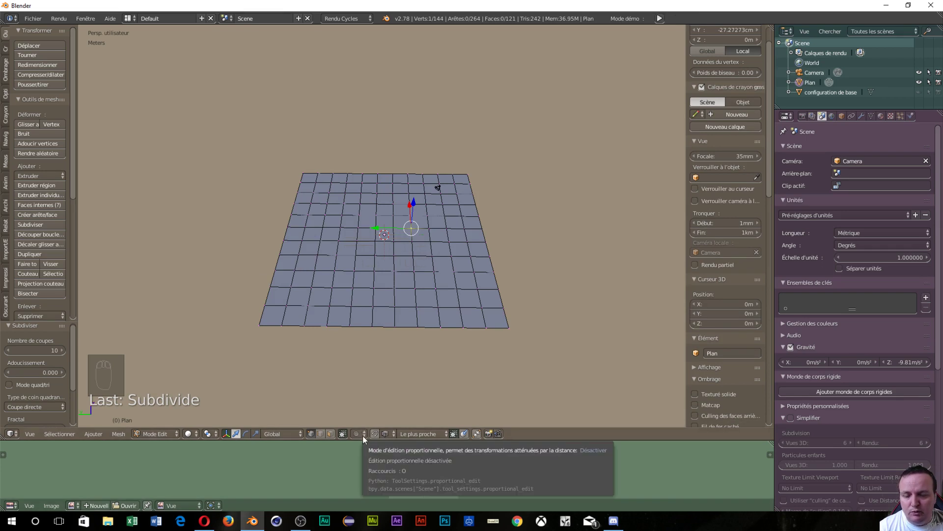
pyautogui.click(362, 435)
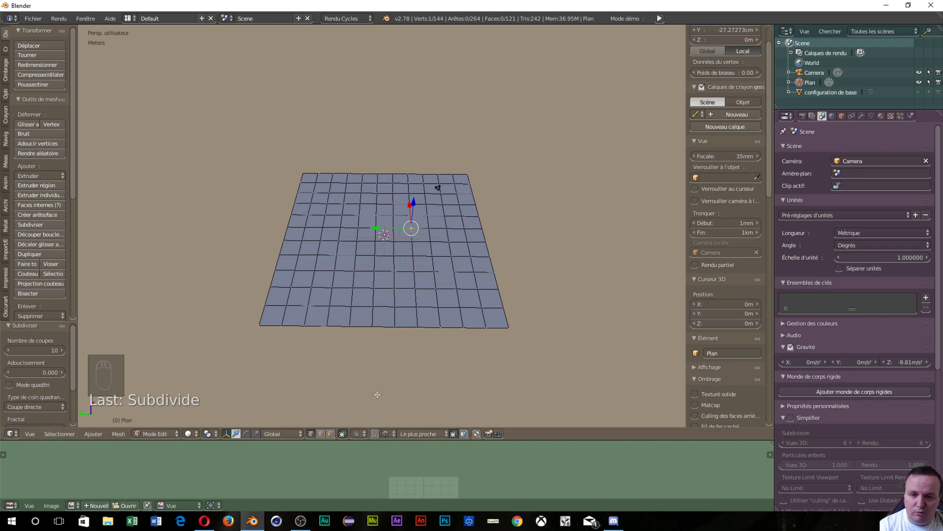
pyautogui.press('o')
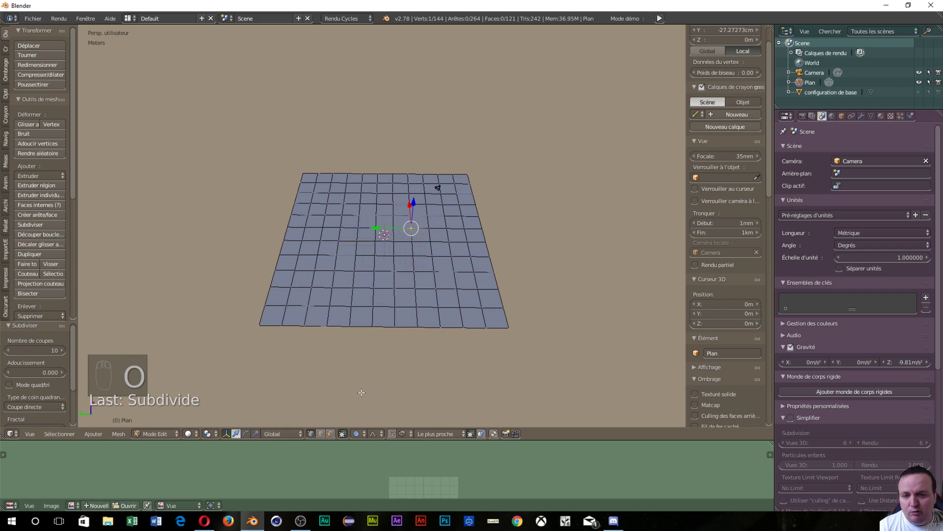
pyautogui.click(364, 434)
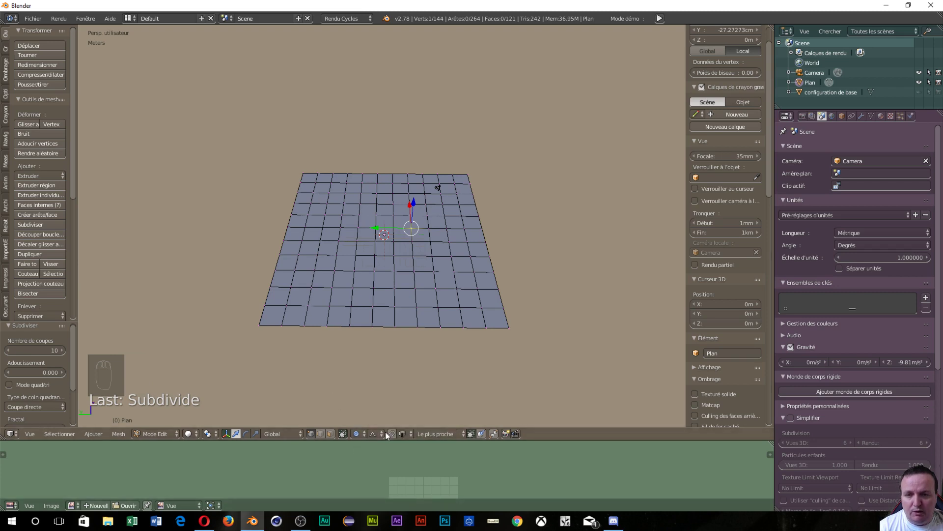
pyautogui.click(383, 433)
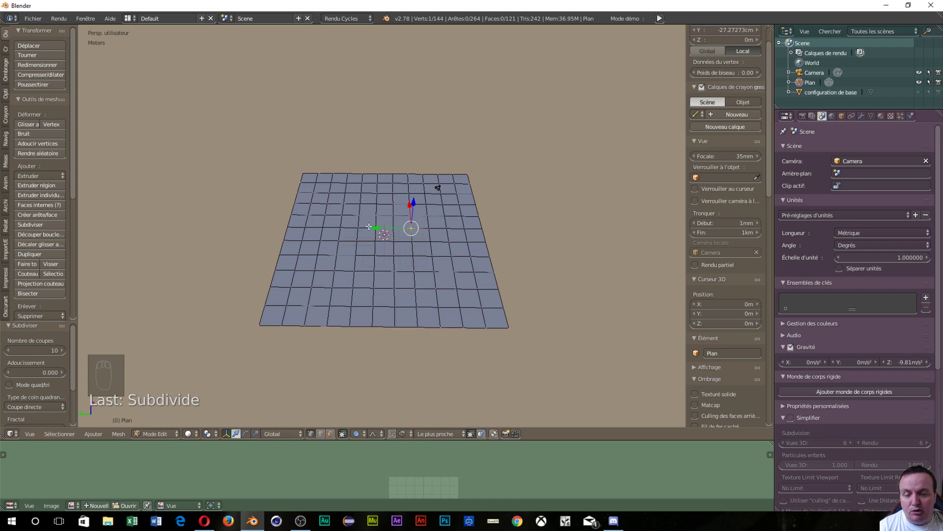
pyautogui.moveTo(399, 287); pyautogui.dragTo(424, 233)
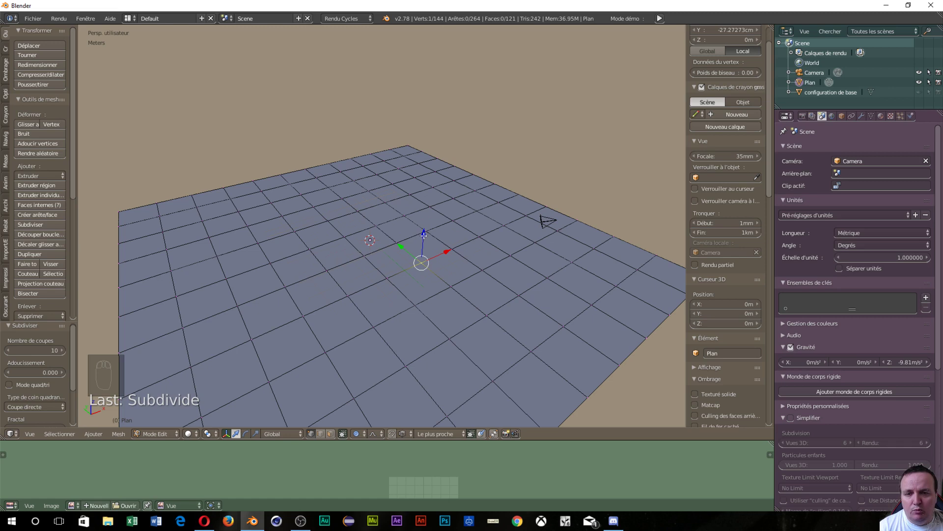
# Pull the selected vertex up on Z with soft falloff into a tall peak.
pyautogui.click(424, 232)
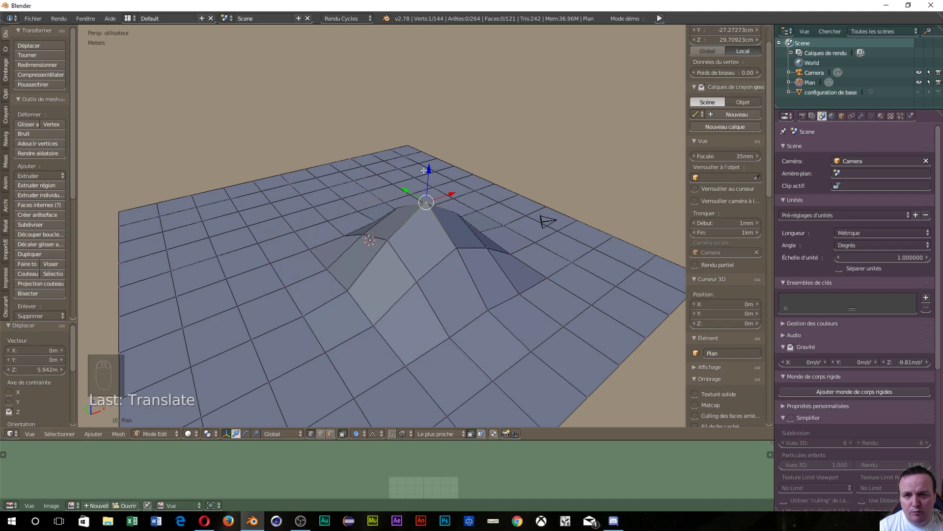
pyautogui.click(428, 166)
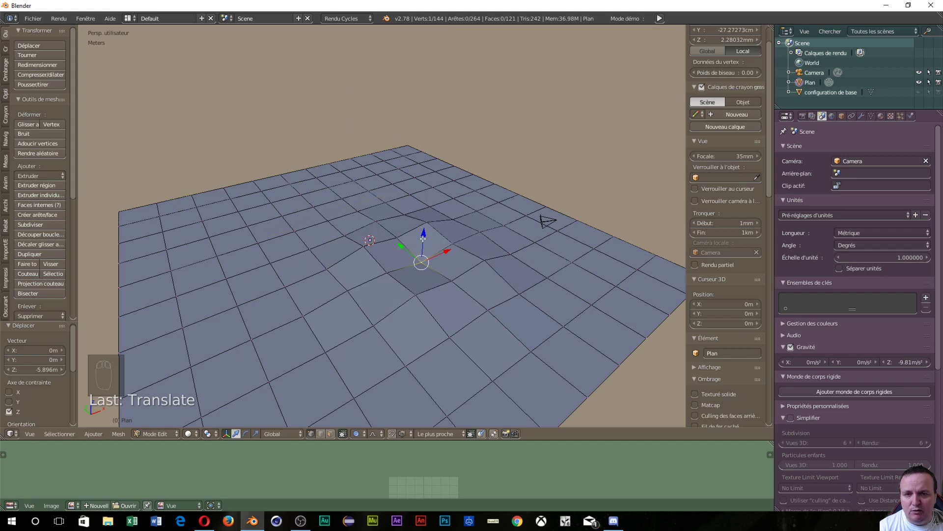
pyautogui.click(427, 233)
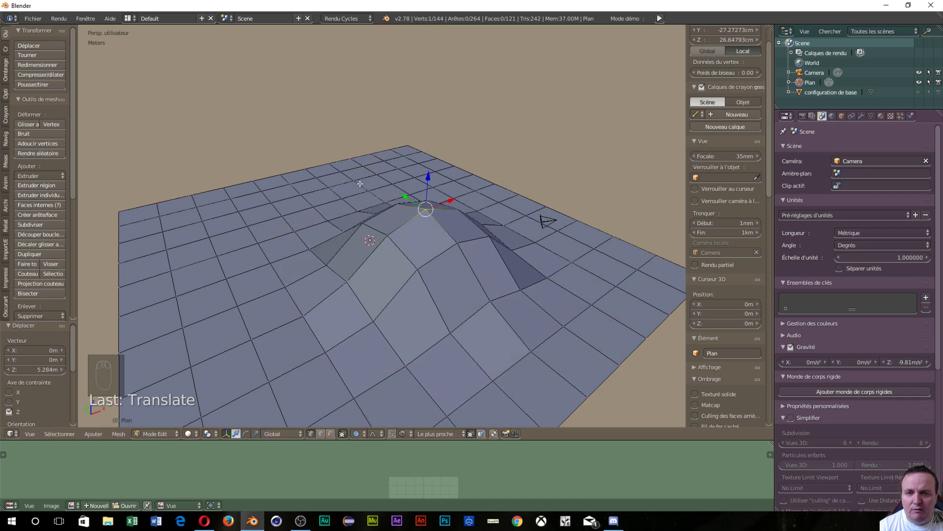
pyautogui.moveTo(327, 324); pyautogui.dragTo(280, 314)
pyautogui.moveTo(286, 305); pyautogui.dragTo(286, 275)
# Select further vertices and raise them with proportional editing to form several smooth bumps.
pyautogui.click(286, 275)
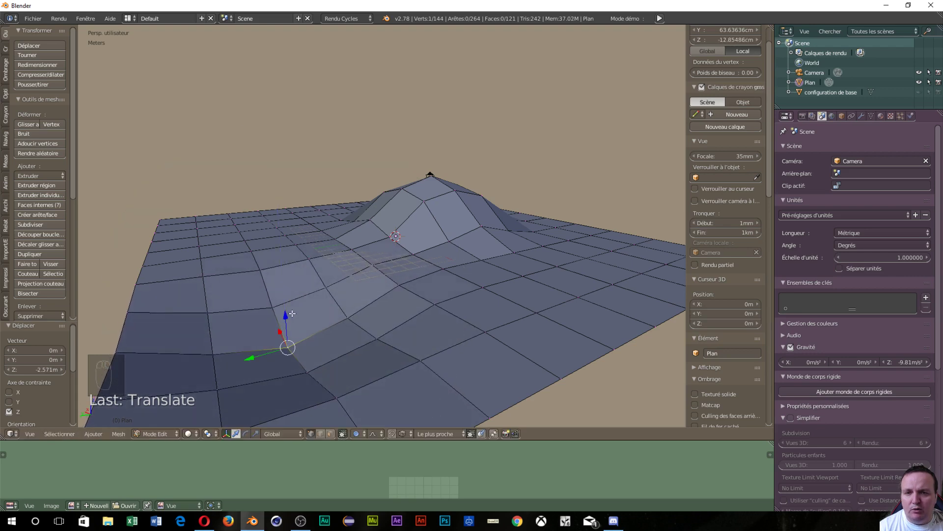
pyautogui.scroll(-3)
pyautogui.moveTo(387, 284); pyautogui.dragTo(489, 299)
pyautogui.moveTo(489, 300); pyautogui.dragTo(385, 226)
pyautogui.click(385, 228)
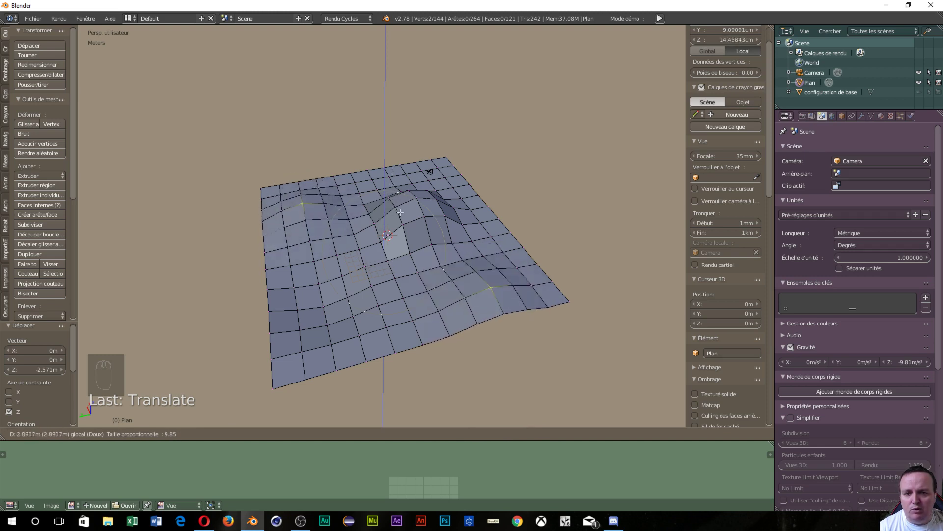
pyautogui.moveTo(492, 236); pyautogui.dragTo(478, 246)
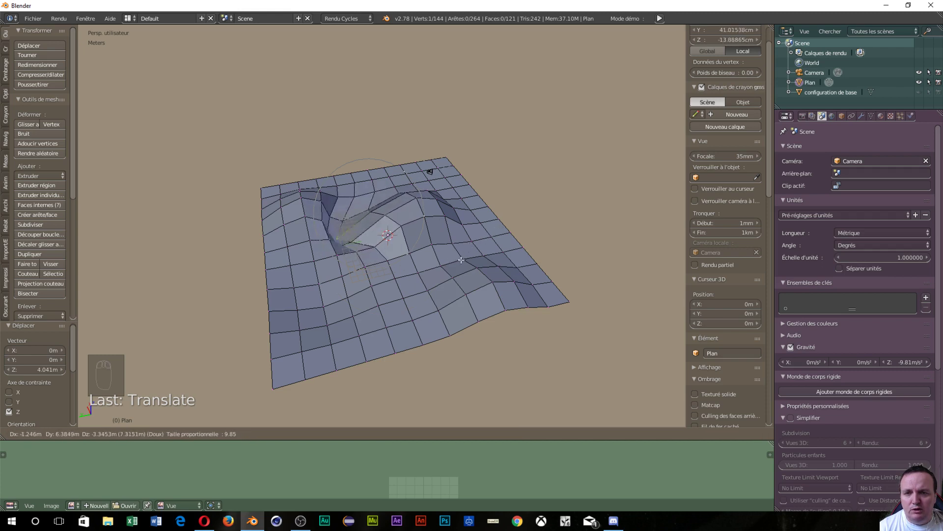
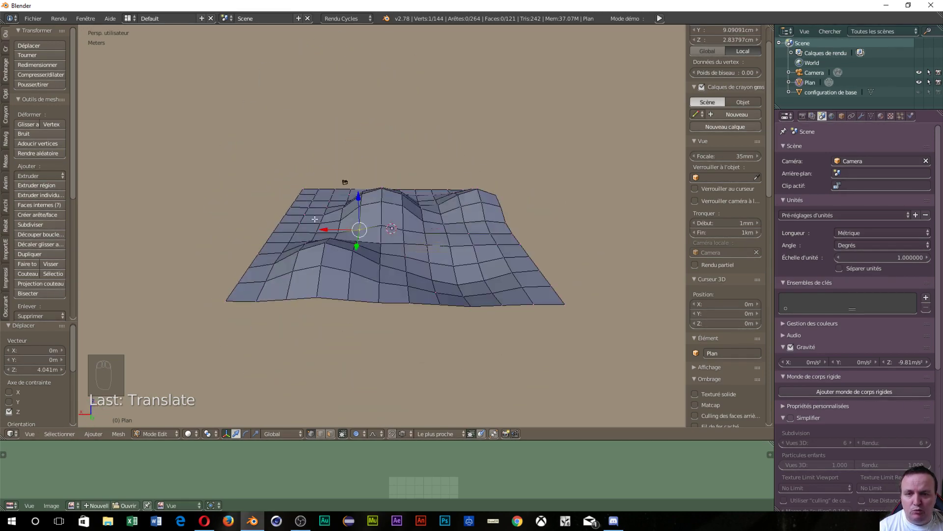
pyautogui.click(382, 433)
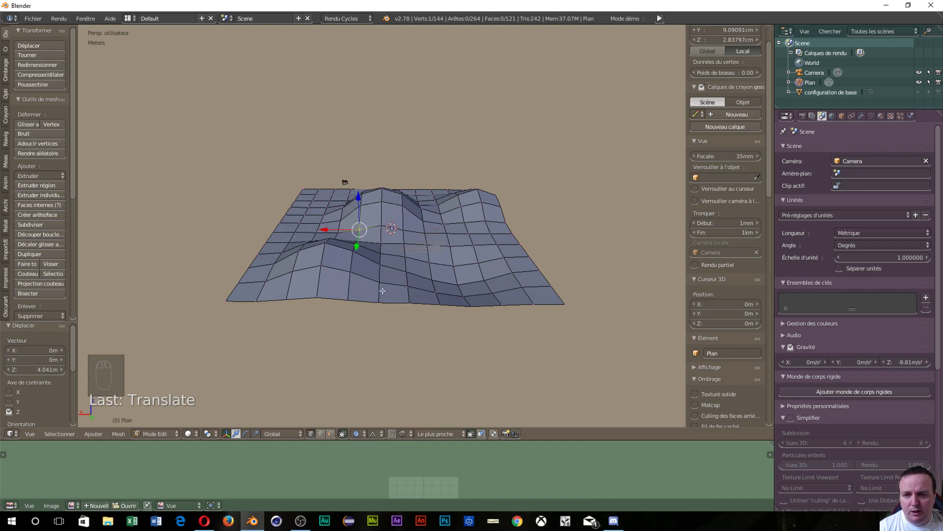
# Leave Edit Mode and add a new mesh plane scaled thirty times to 60 m by 60 m.
pyautogui.press('Tab')
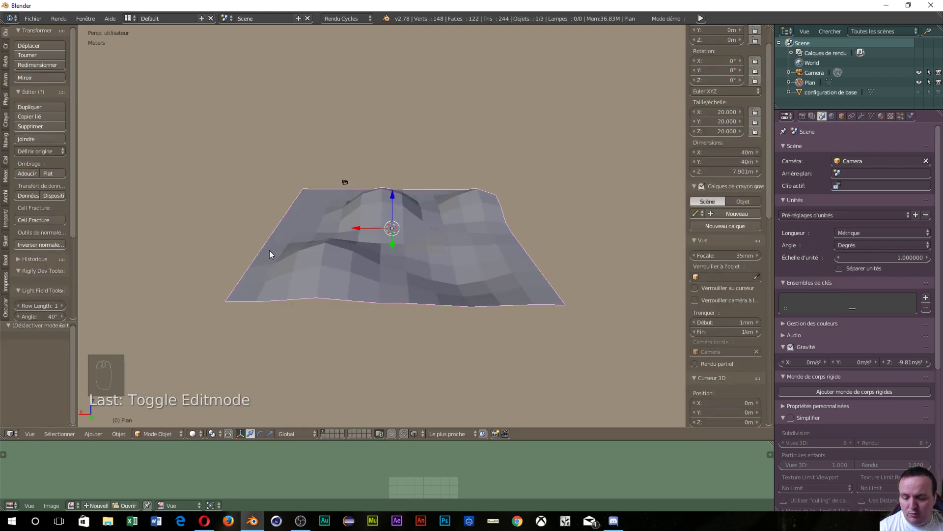
pyautogui.press('x')
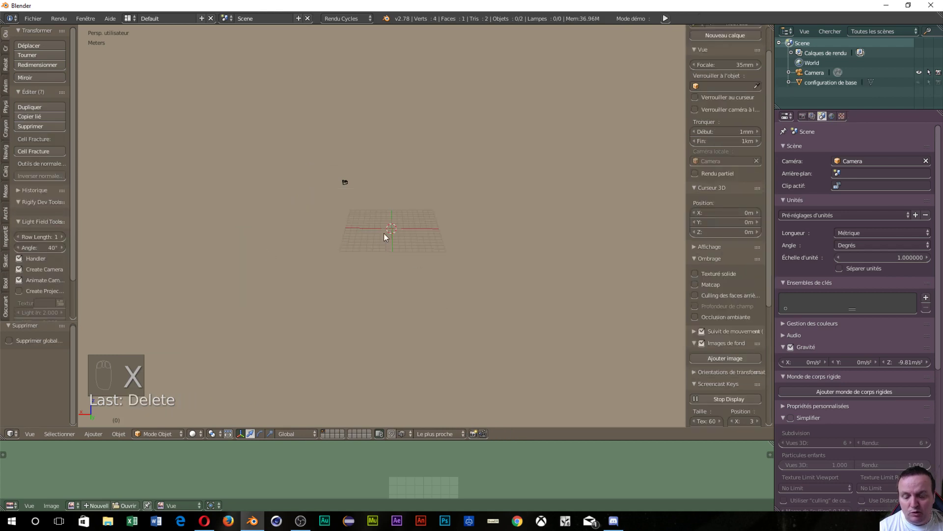
pyautogui.press('shift+a')
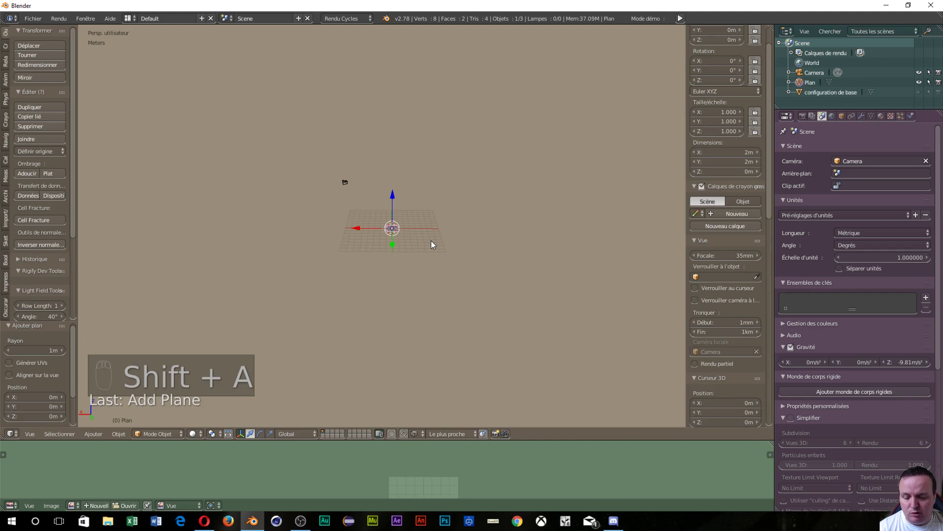
pyautogui.press('s')
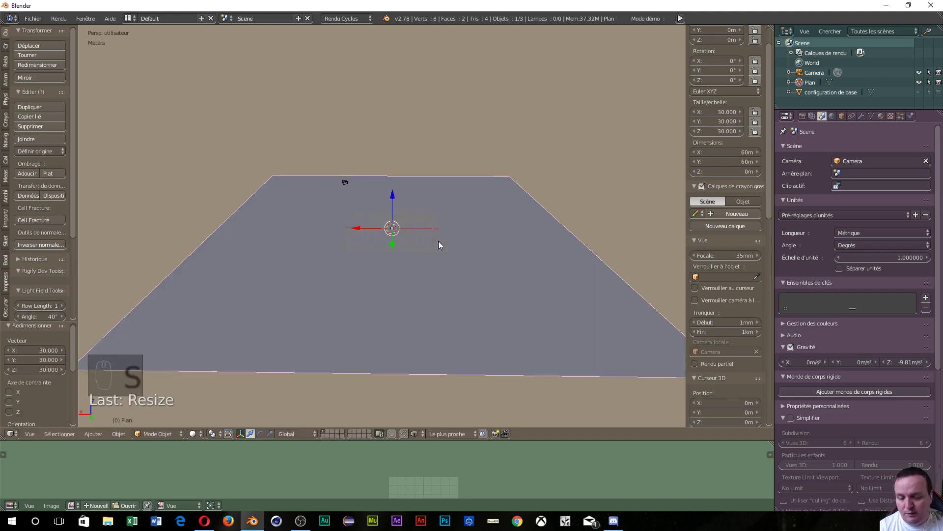
# Switch the new plane into Edit Mode via the Ctrl+Tab pie menu and select all its geometry.
pyautogui.press('Tab')
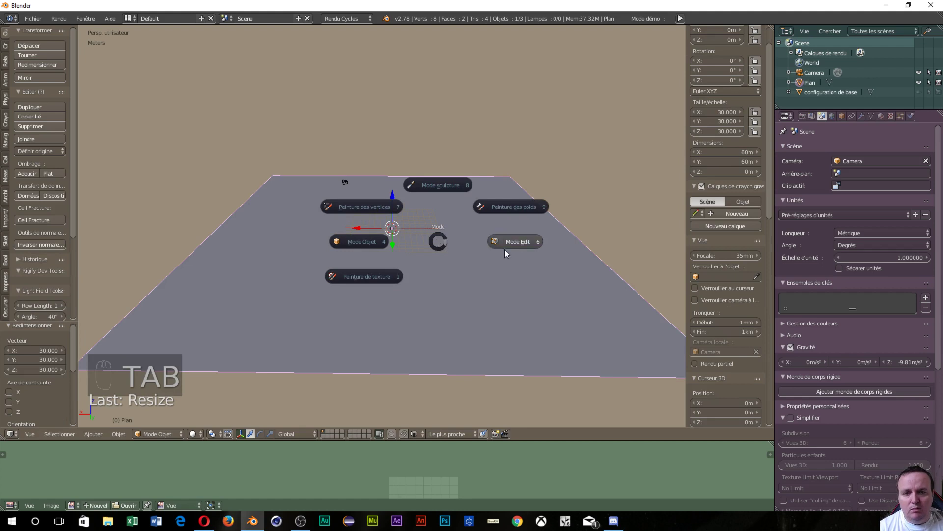
pyautogui.press('a')
pyautogui.press('a')
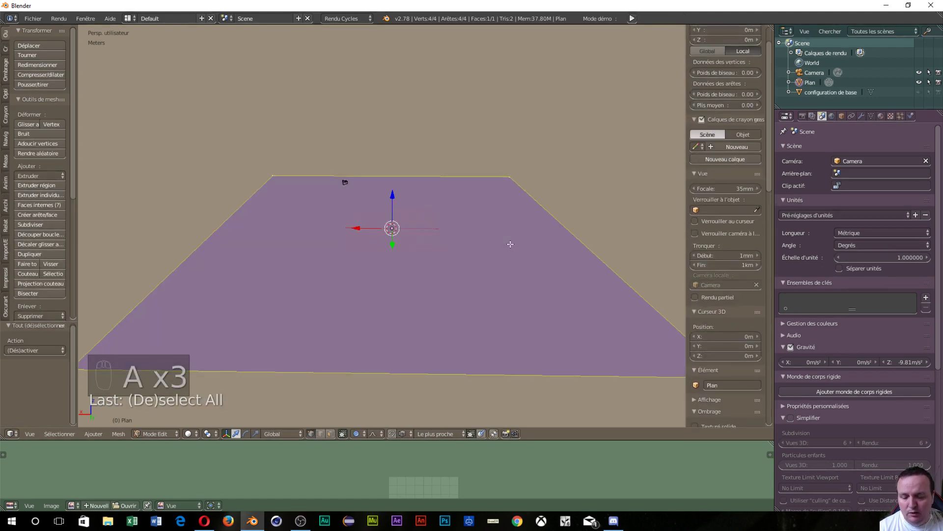
# Subdivide the plane into a dense 31-by-31 grid and select one vertex near its centre.
pyautogui.press('w')
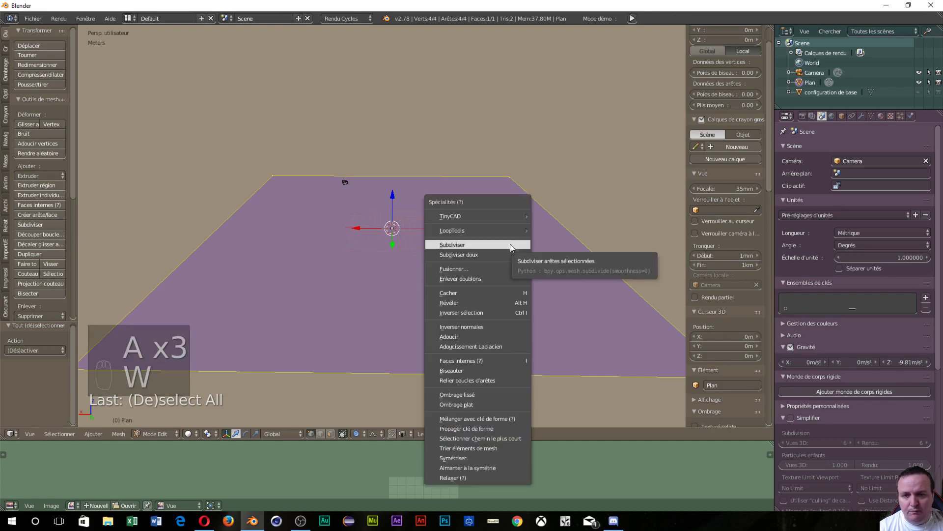
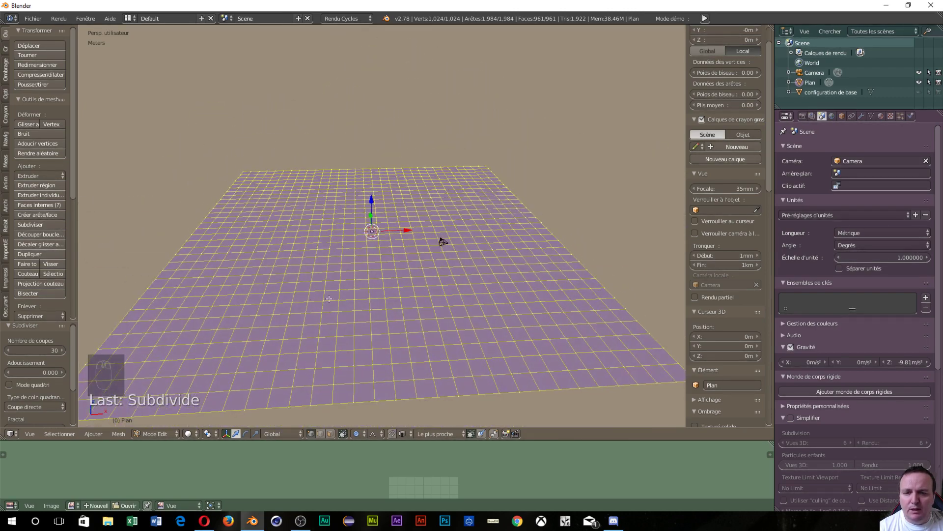
pyautogui.middleClick(359, 301)
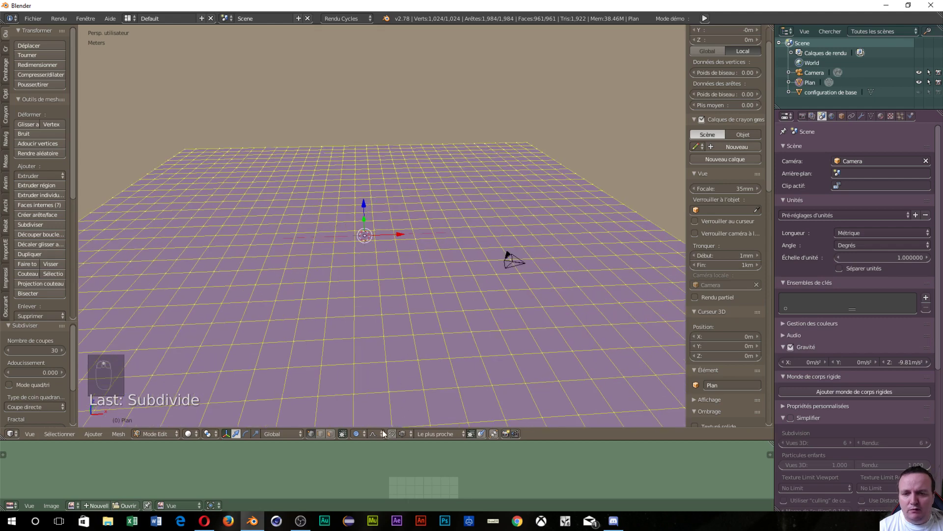
pyautogui.moveTo(367, 351); pyautogui.dragTo(334, 313)
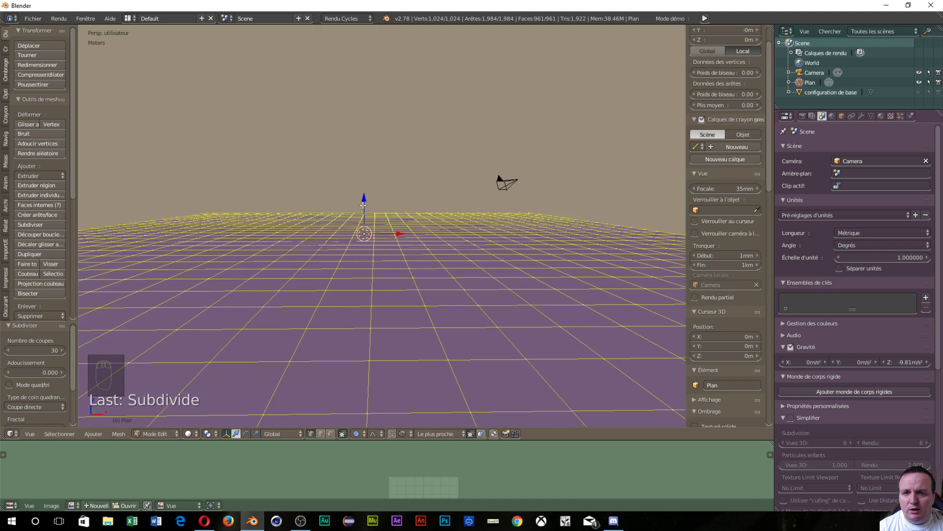
pyautogui.moveTo(353, 231); pyautogui.dragTo(355, 196)
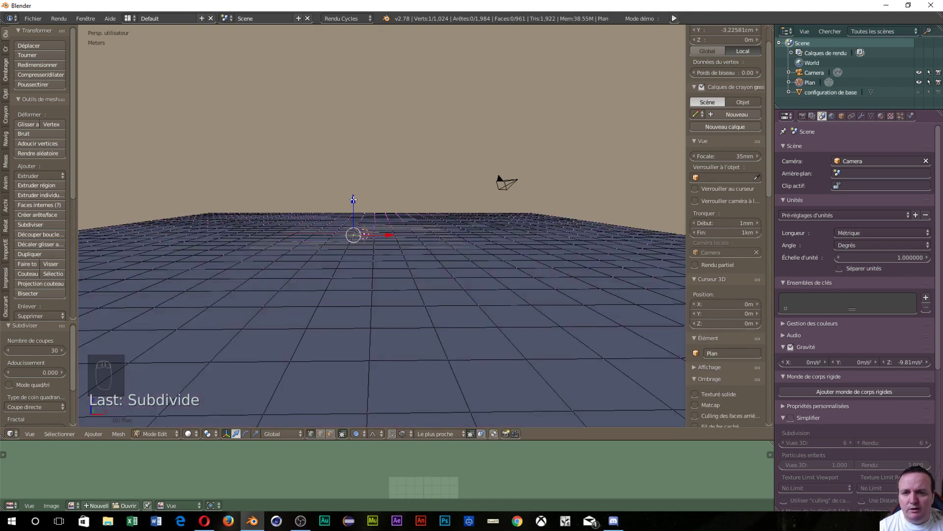
# Lift the centre vertex on Z in front ortho view, shrinking the proportional radius into a narrower, taller spike.
pyautogui.click(353, 197)
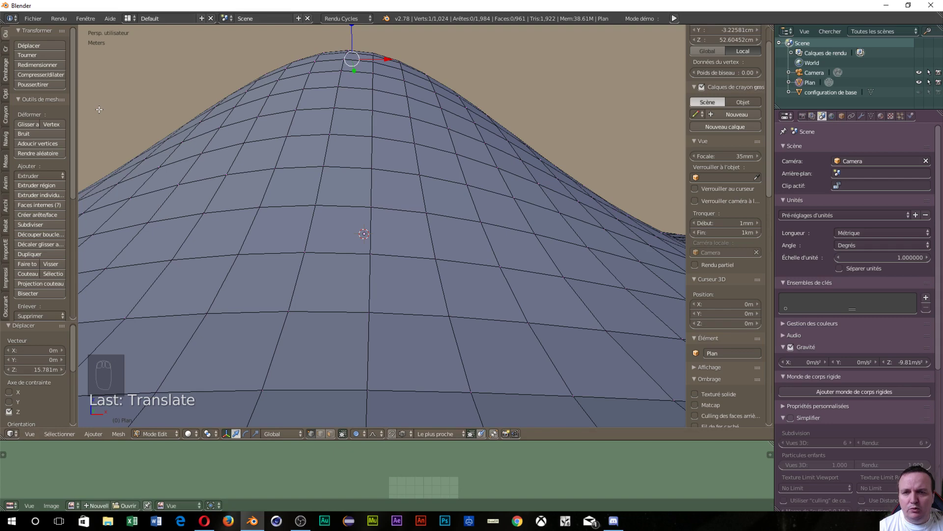
pyautogui.press('KP_1')
pyautogui.press('KP_5')
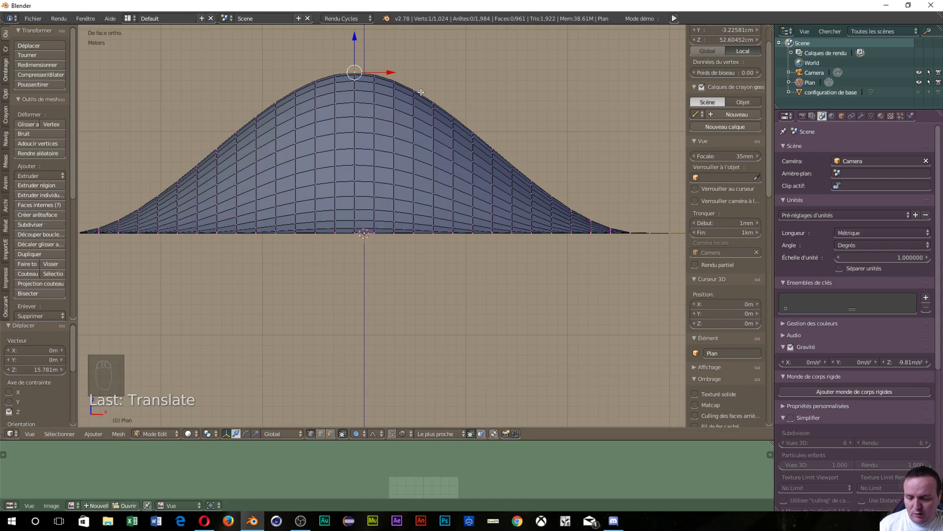
pyautogui.moveTo(421, 89); pyautogui.dragTo(386, 177)
pyautogui.click(386, 177)
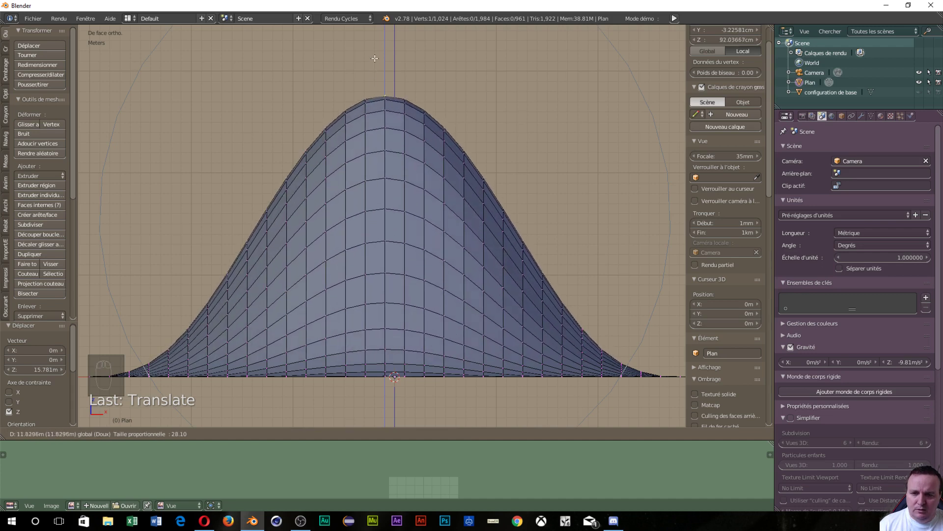
pyautogui.scroll(-3)
pyautogui.click(385, 85)
pyautogui.scroll(-3)
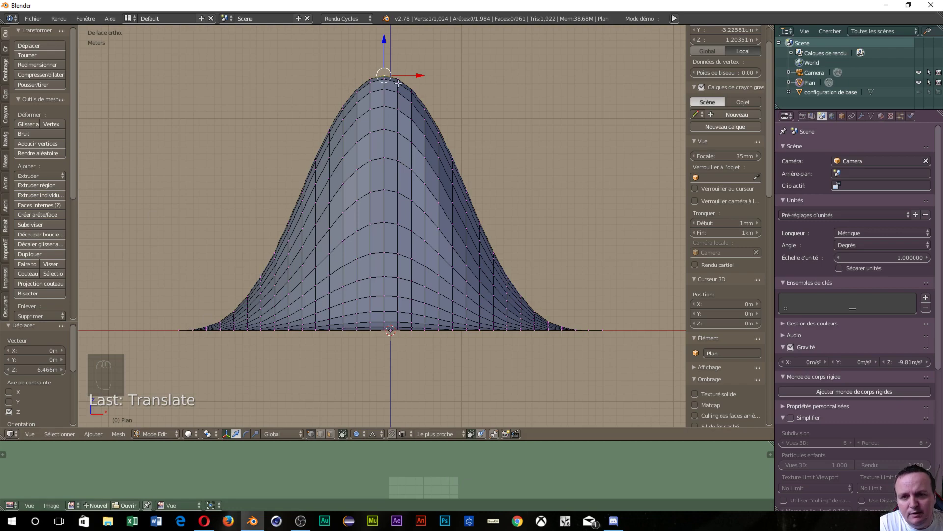
# Inspect the peak in perspective, return to front view and undo to flatten the grid.
pyautogui.moveTo(501, 284); pyautogui.dragTo(343, 287)
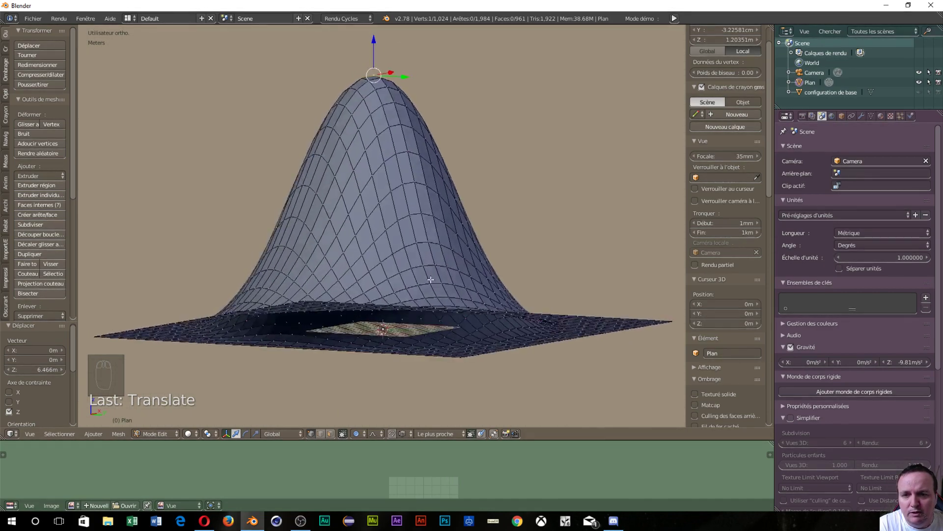
pyautogui.press('KP_1')
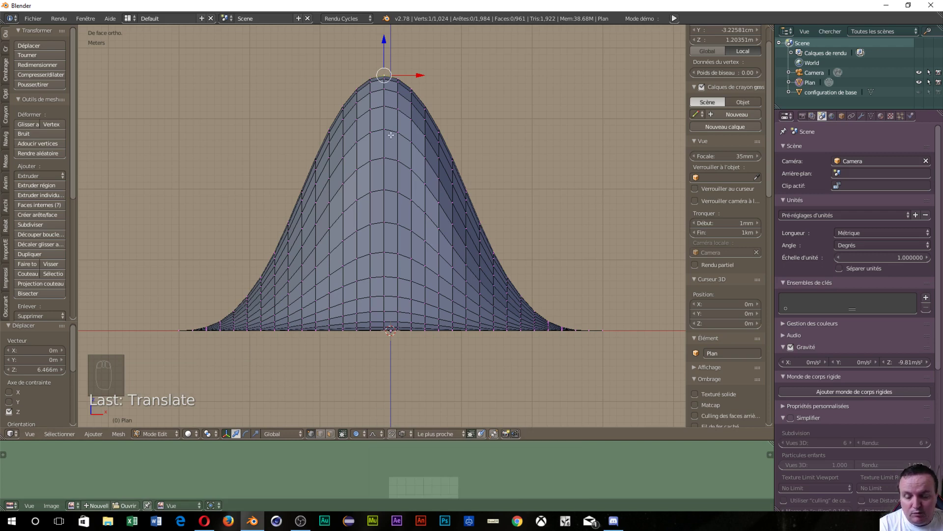
pyautogui.press('ctrl+z')
# Undo the remaining lifts, preview a domed lift of the centre vertex and cancel it.
pyautogui.press('ctrl+z')
pyautogui.press('ctrl+z')
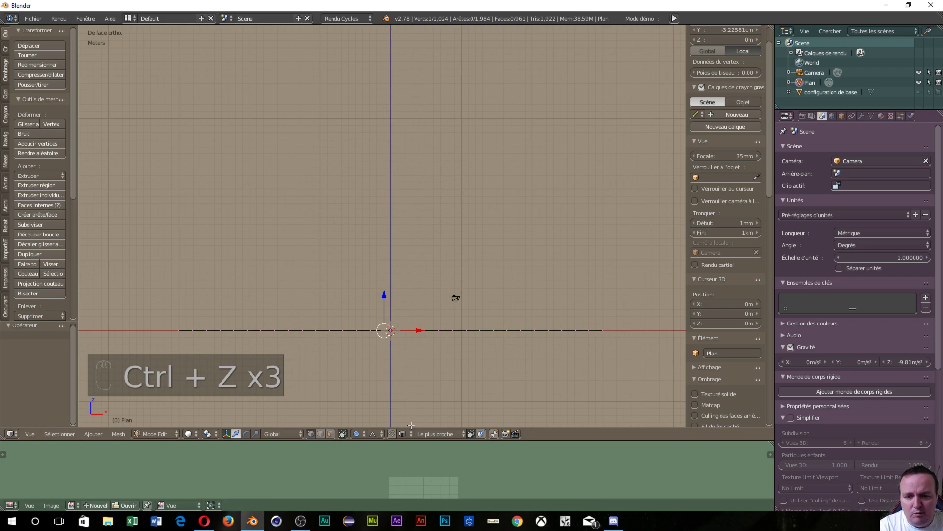
pyautogui.click(380, 433)
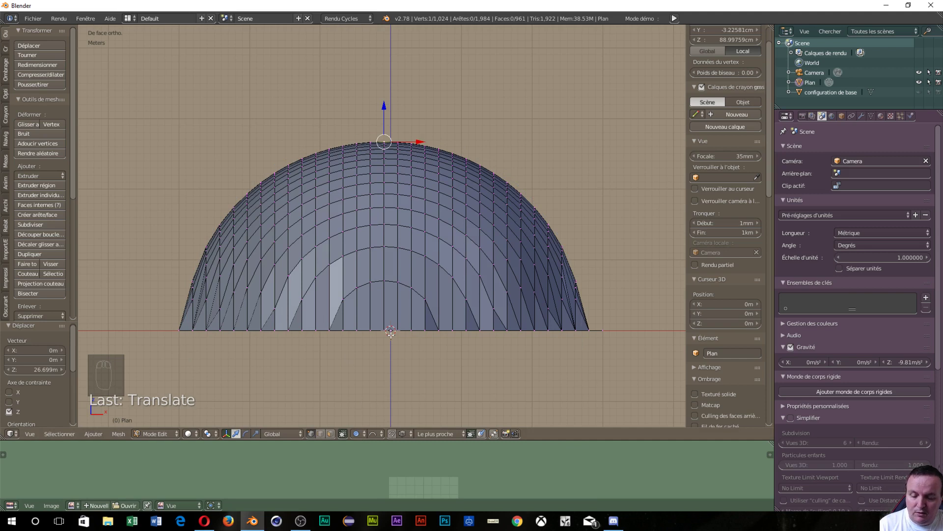
pyautogui.press('ctrl+z')
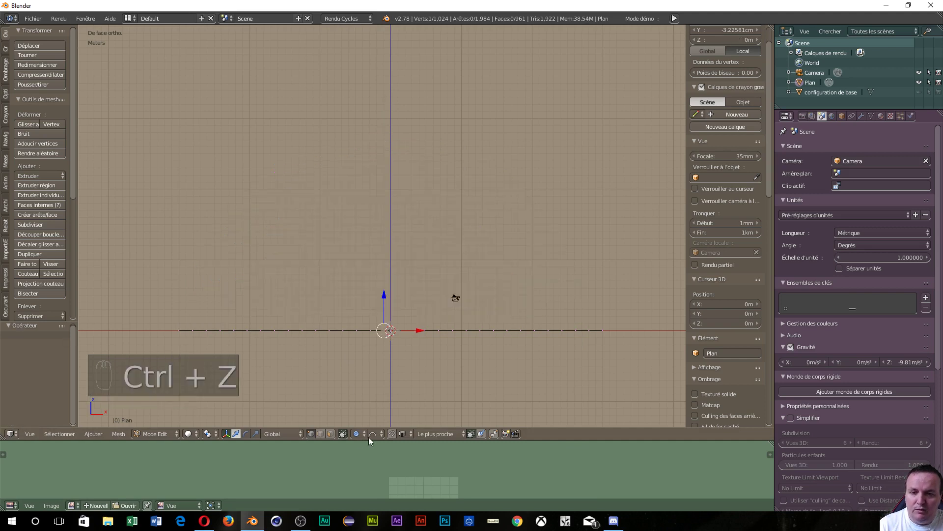
# Set the proportional falloff to Inverse Square, then cancel the test lift.
pyautogui.click(380, 436)
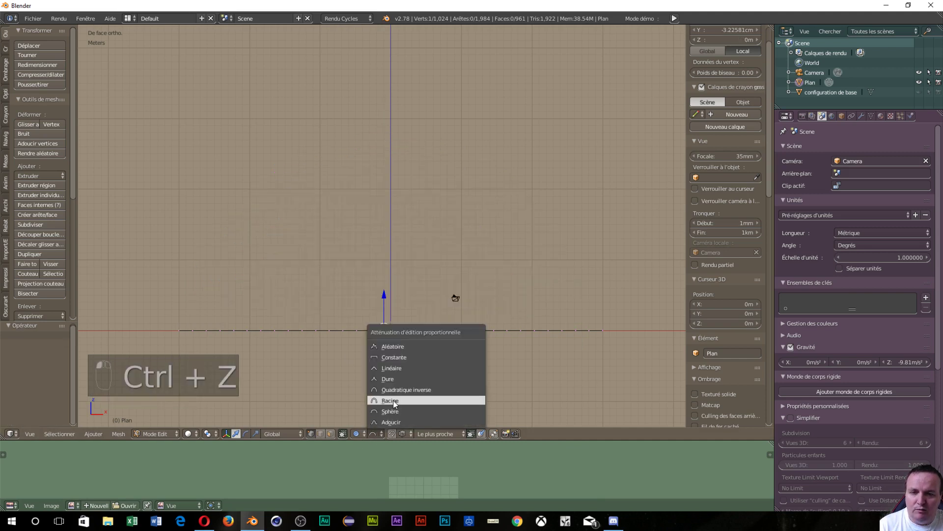
pyautogui.click(384, 296)
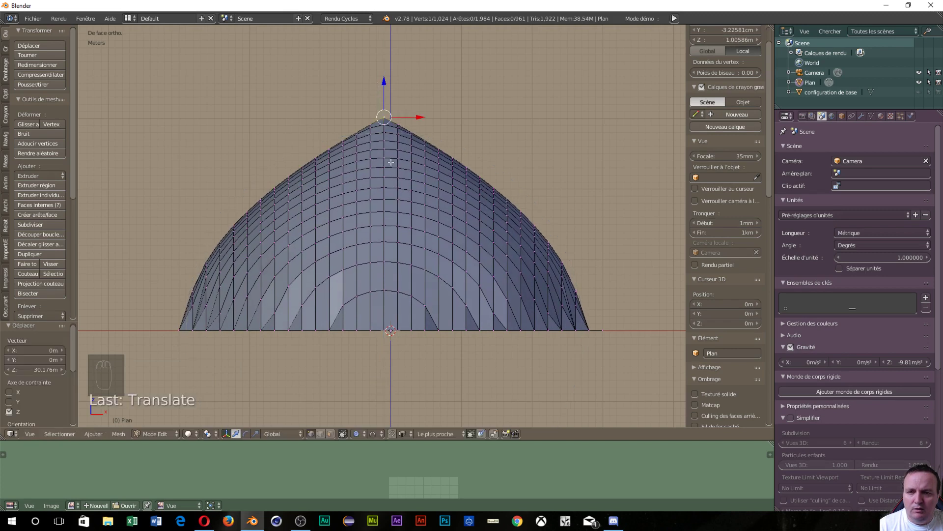
pyautogui.press('ctrl+z')
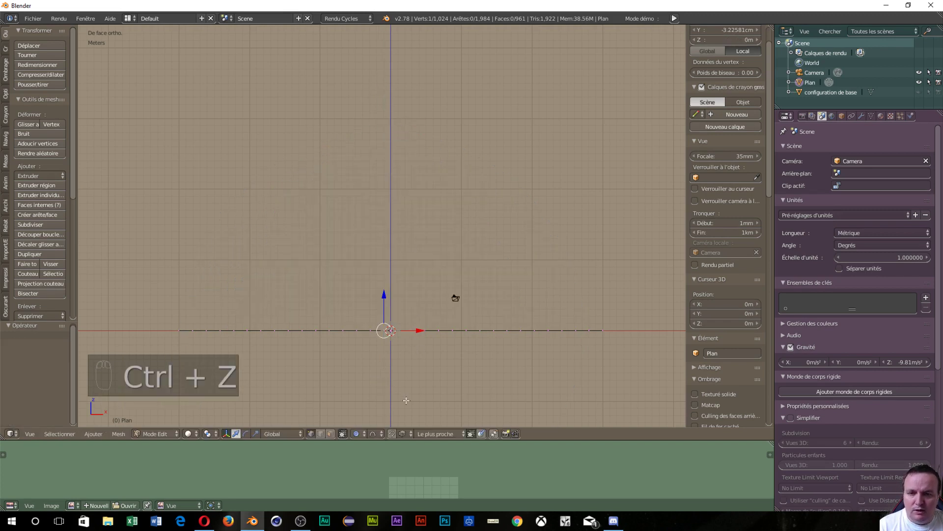
# Preview an inverse-square lift of the centre vertex and cancel it back flat.
pyautogui.click(383, 437)
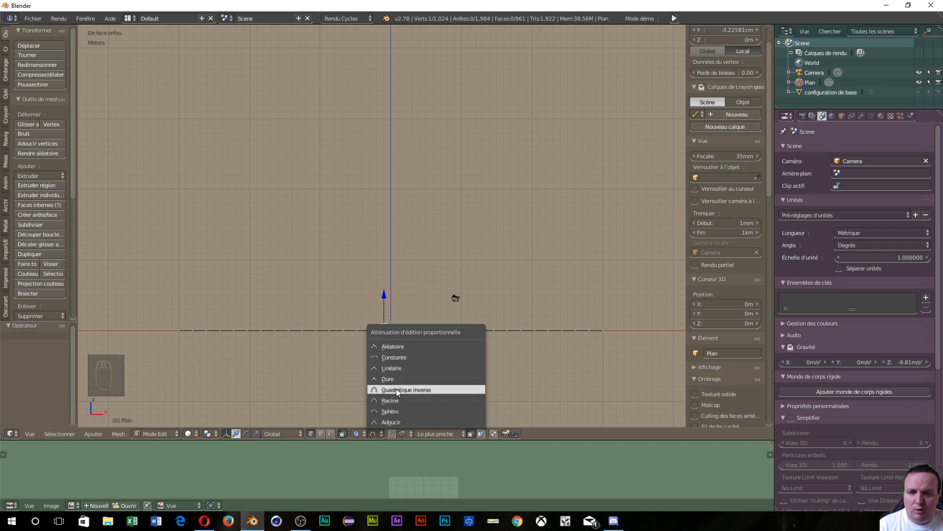
pyautogui.click(385, 291)
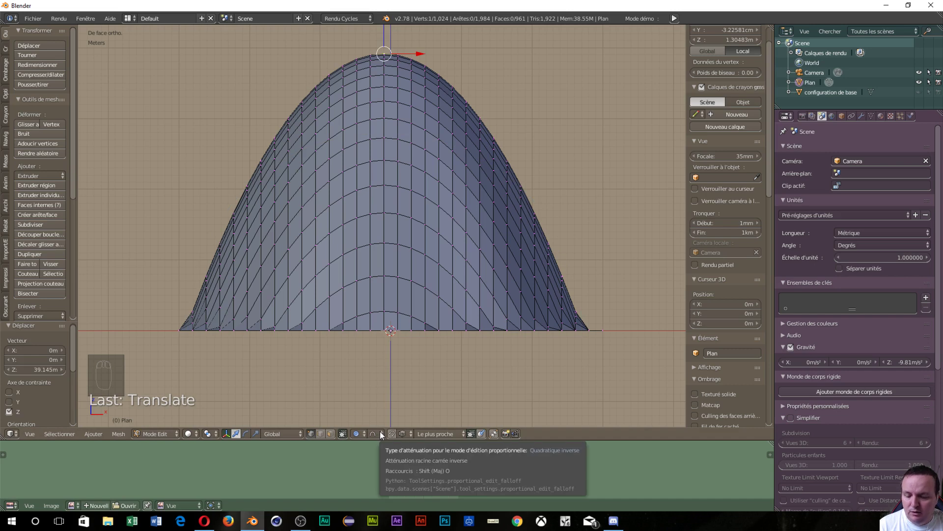
pyautogui.press('ctrl+z')
# Set the proportional falloff to Sharp, test a spiked lift and undo to flatten the grid.
pyautogui.click(382, 433)
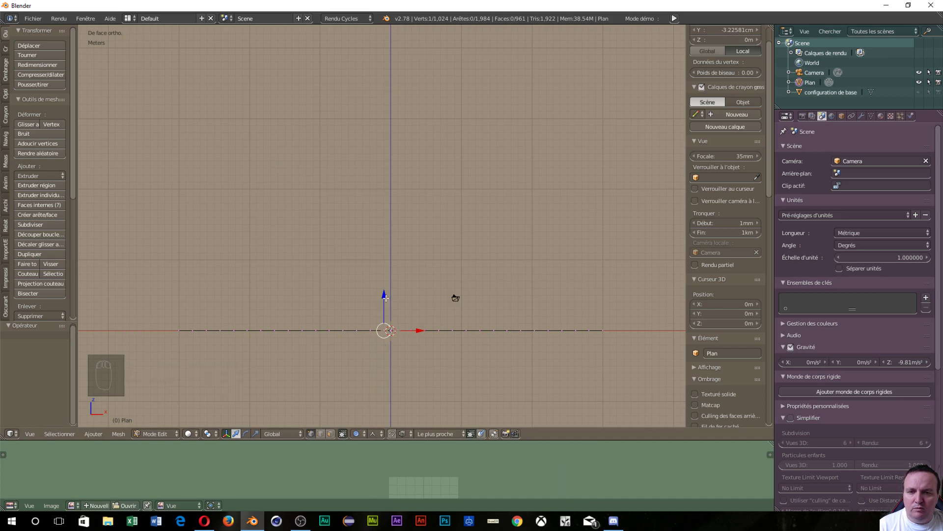
pyautogui.click(375, 283)
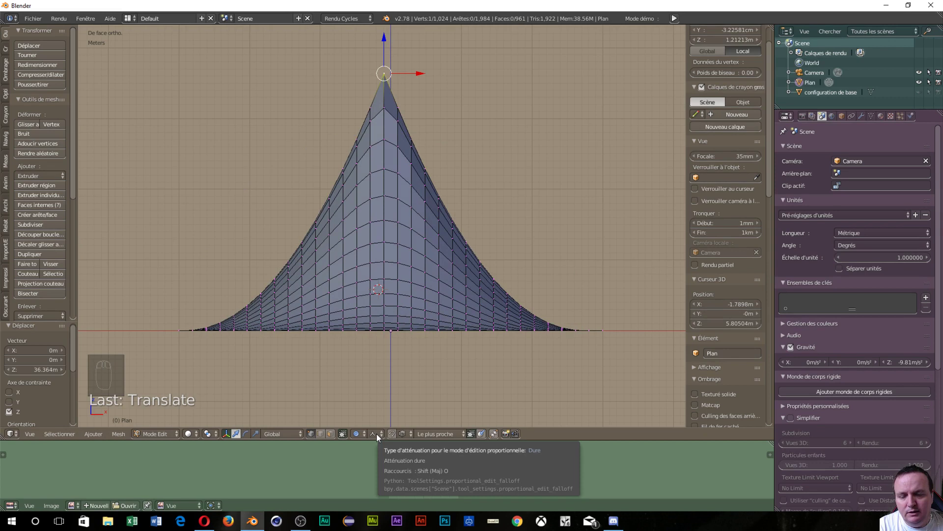
pyautogui.click(381, 435)
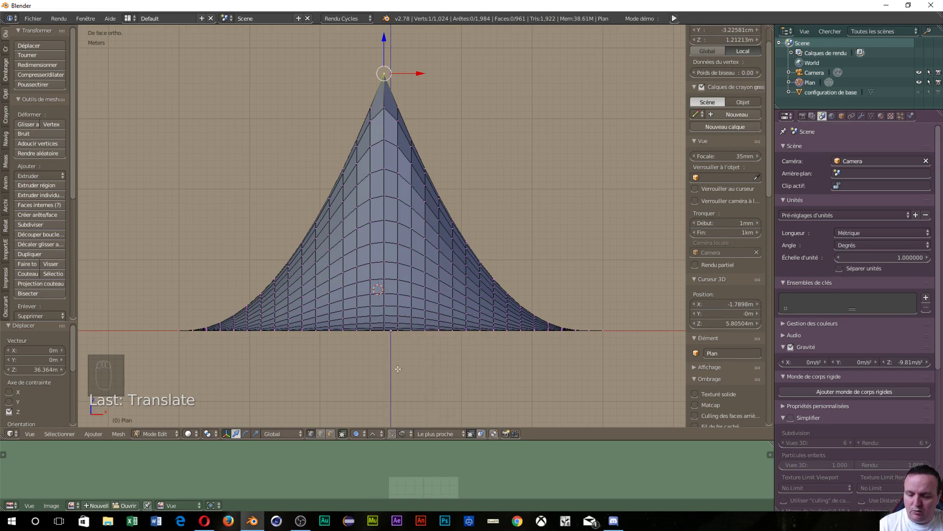
pyautogui.press('ctrl+z')
pyautogui.press('ctrl+z')
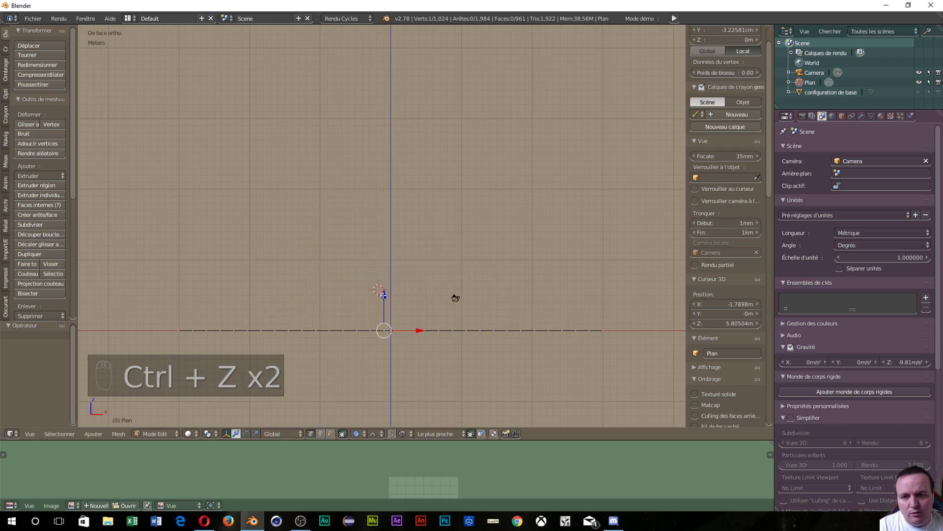
# Confirm the proportional peak, inspect it, return to front view and undo it so the grid lies flat.
pyautogui.click(386, 295)
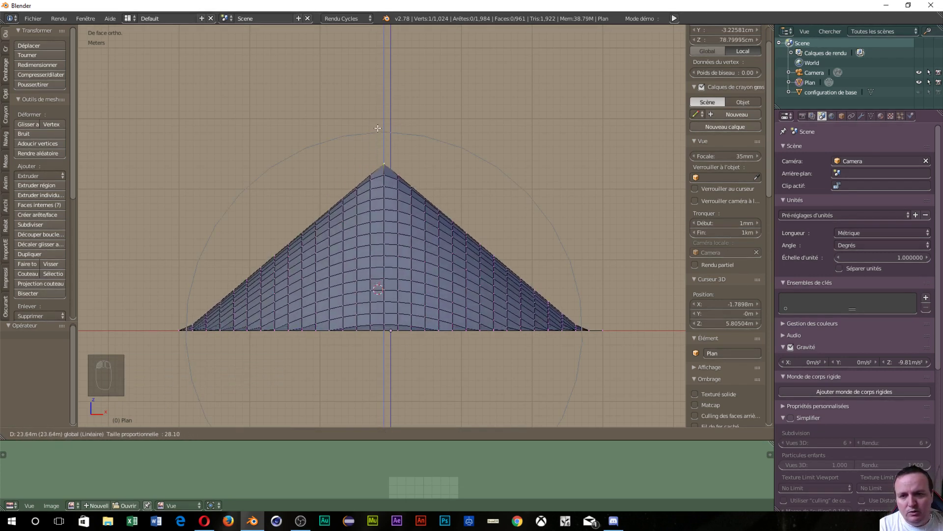
pyautogui.moveTo(440, 235); pyautogui.dragTo(249, 268)
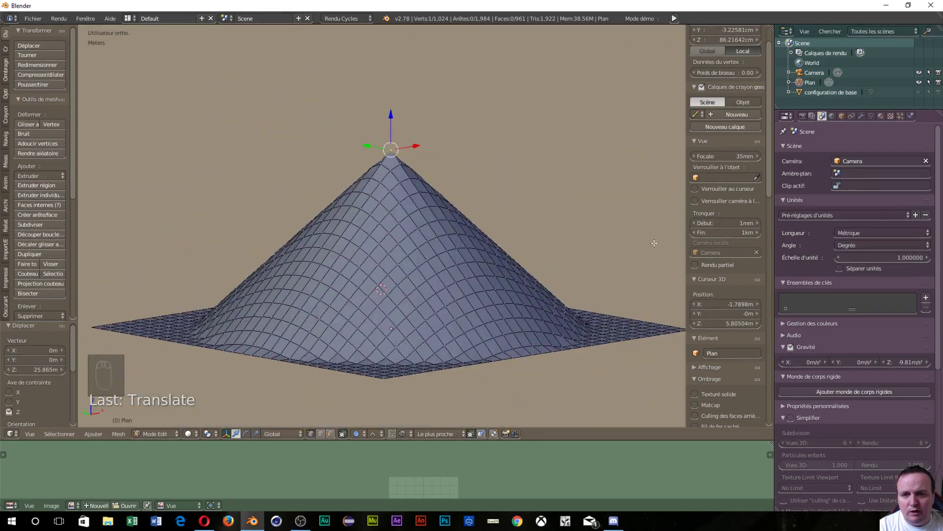
pyautogui.press('KP_1')
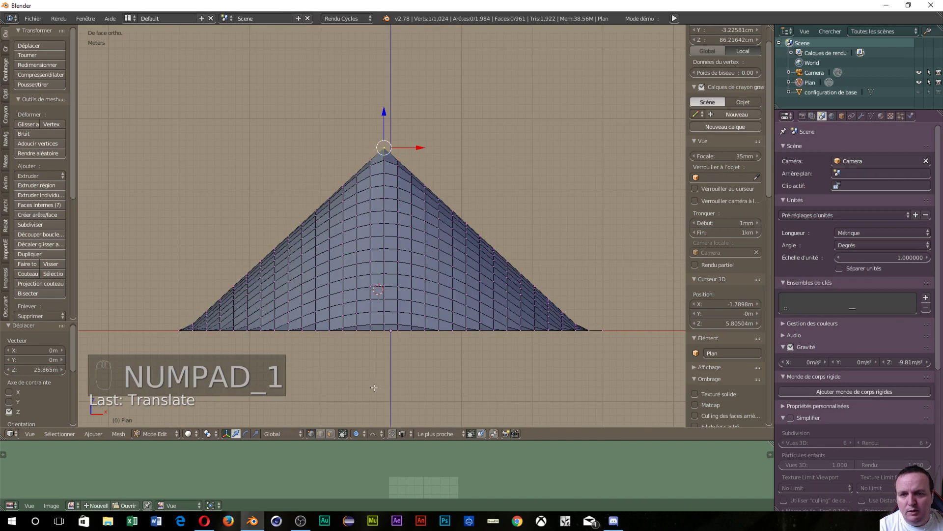
pyautogui.press('ctrl+z')
pyautogui.click(383, 434)
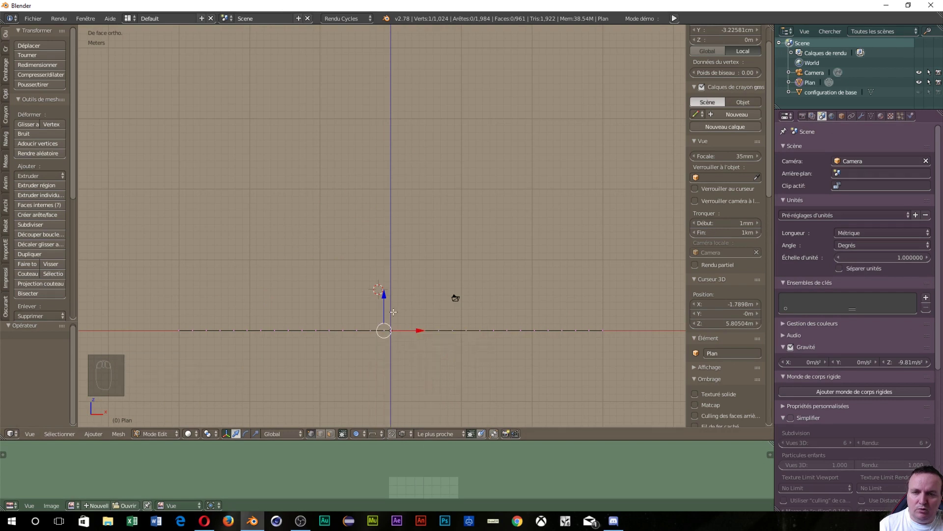
pyautogui.click(385, 296)
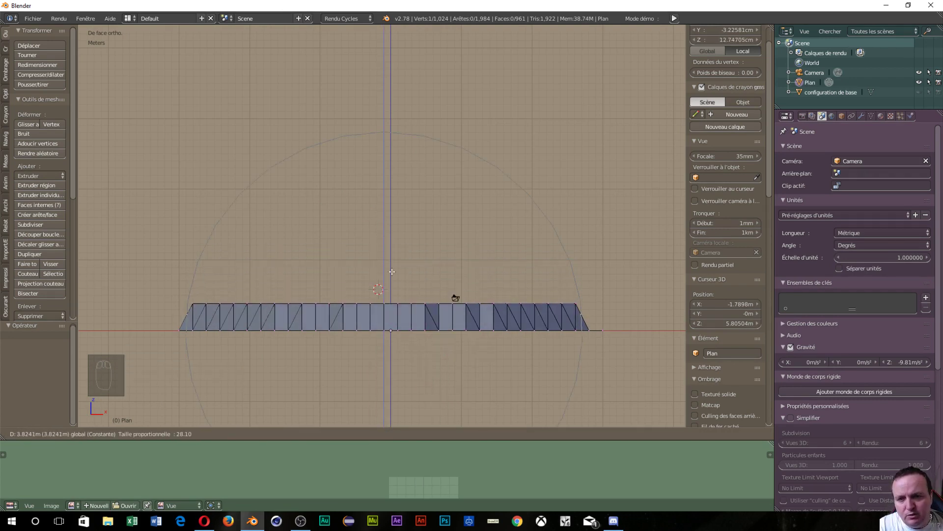
pyautogui.middleClick(392, 269)
pyautogui.moveTo(391, 281); pyautogui.dragTo(389, 270)
pyautogui.click(390, 270)
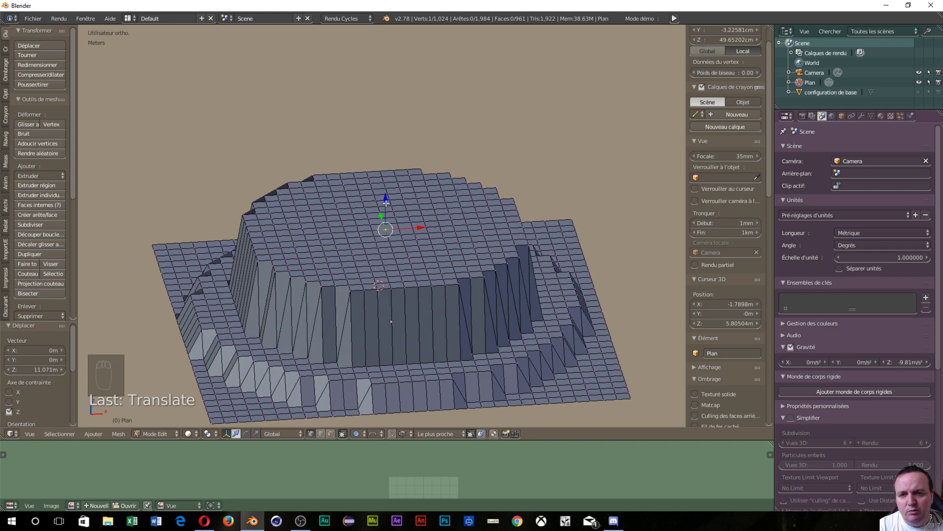
pyautogui.click(388, 198)
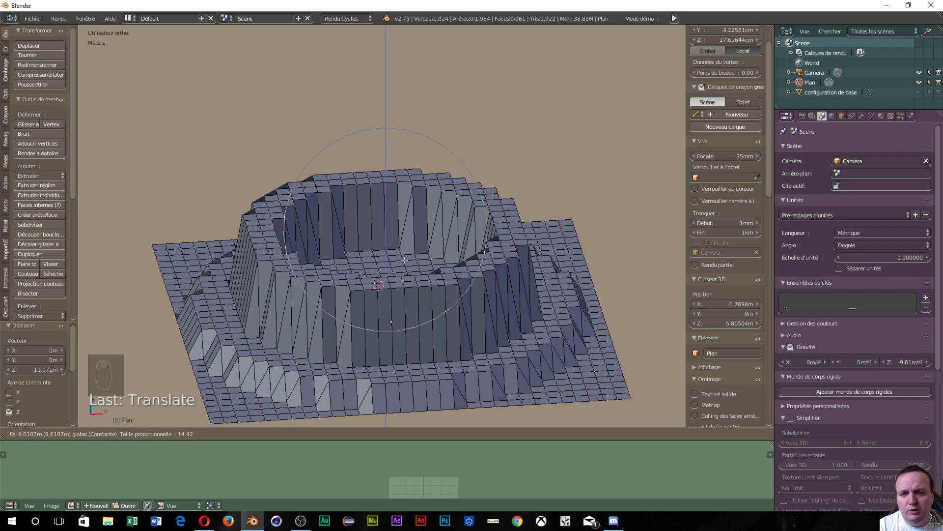
pyautogui.moveTo(404, 259); pyautogui.dragTo(399, 260)
pyautogui.press('ctrl+z')
pyautogui.press('ctrl+z')
pyautogui.press('ctrl+z')
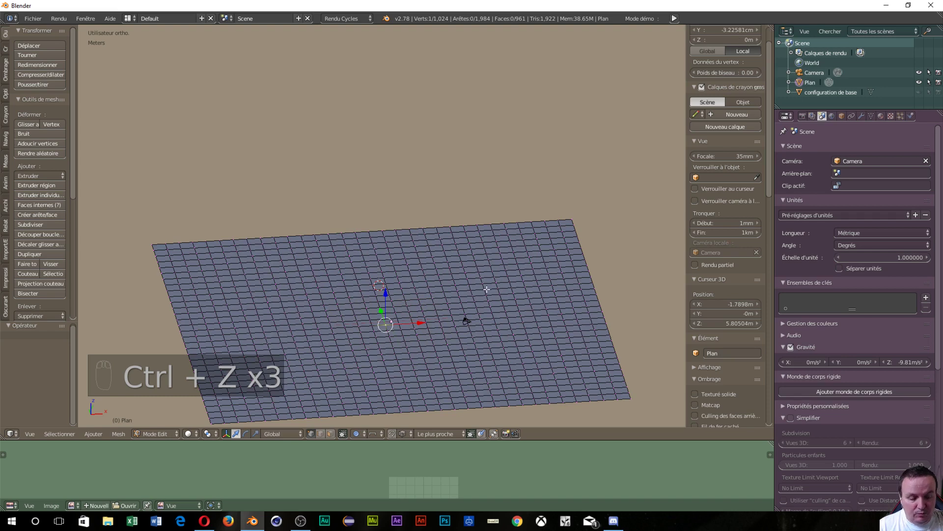
pyautogui.press('KP_1')
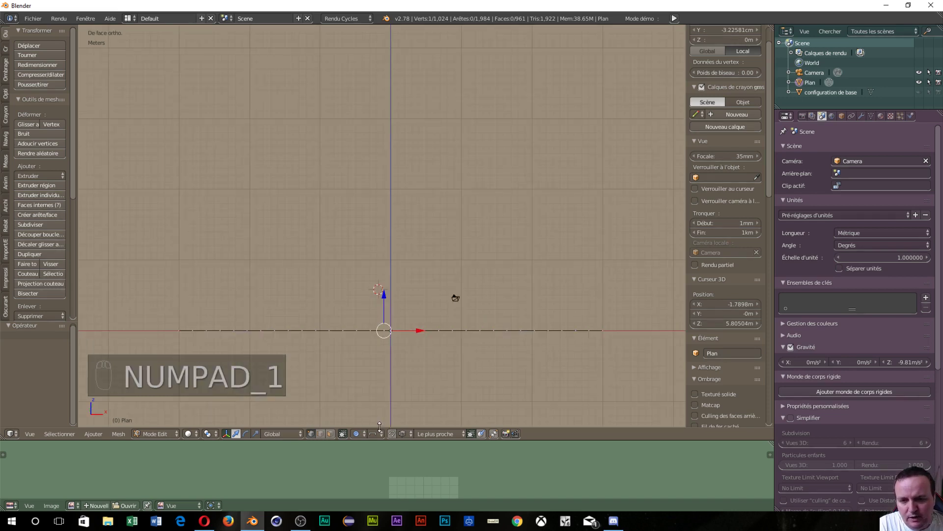
# Raise a jagged Random-falloff mound at the plane centre and check it in rendered preview (Shift+Z).
pyautogui.click(381, 440)
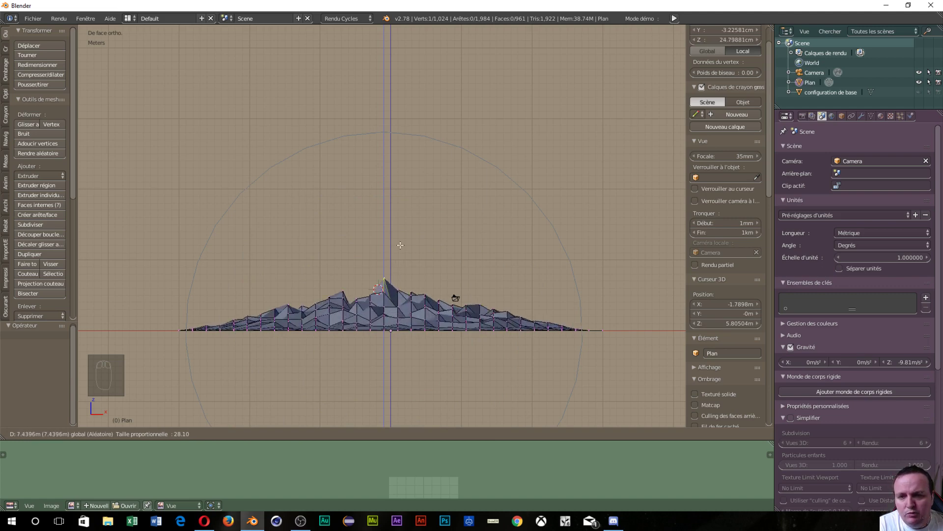
pyautogui.moveTo(402, 229); pyautogui.dragTo(336, 281)
pyautogui.moveTo(264, 254); pyautogui.dragTo(138, 243)
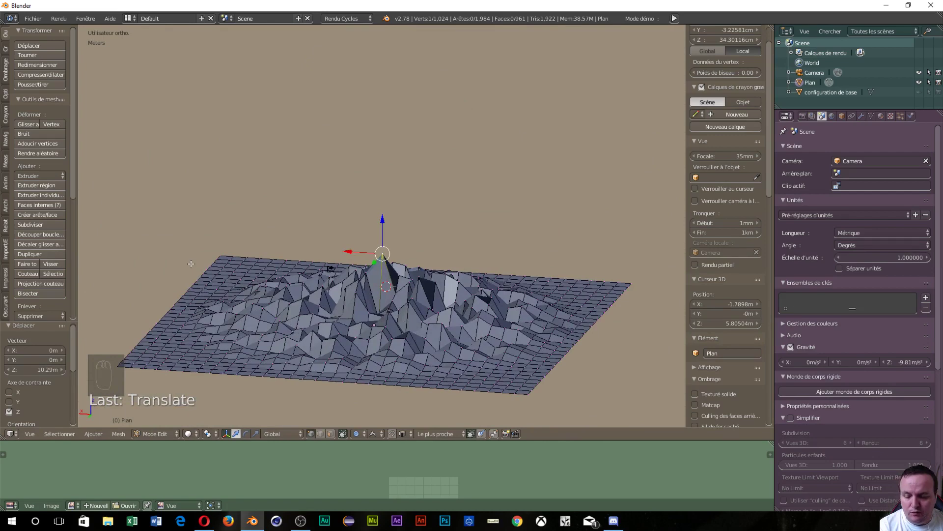
pyautogui.press('ctrl+z')
pyautogui.click(385, 292)
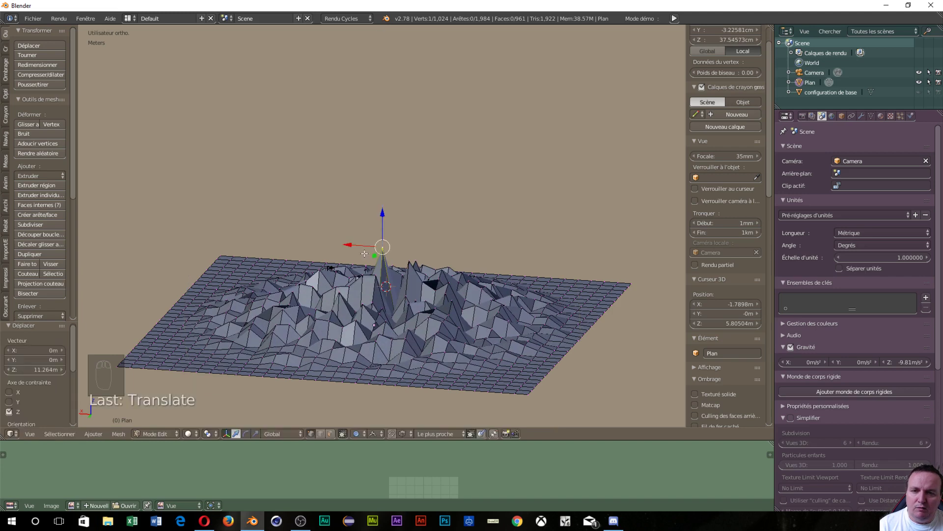
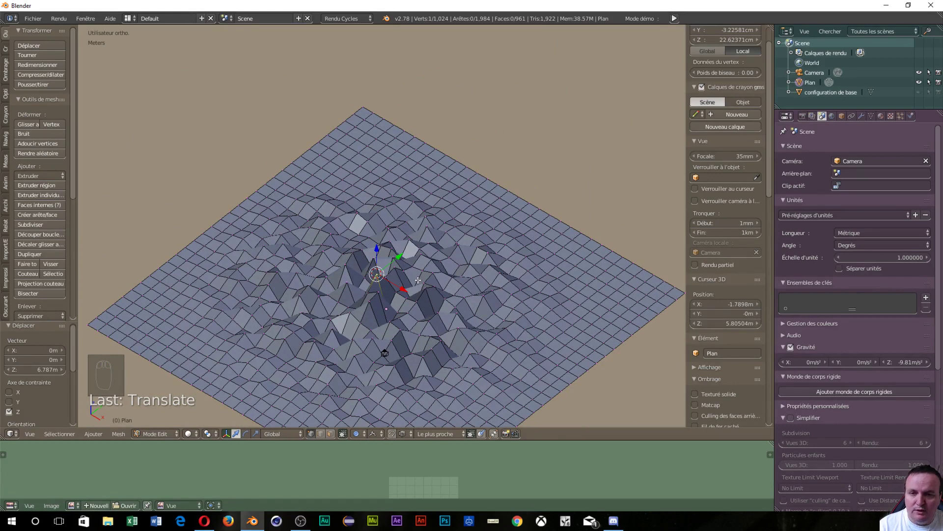
pyautogui.press('shift+z')
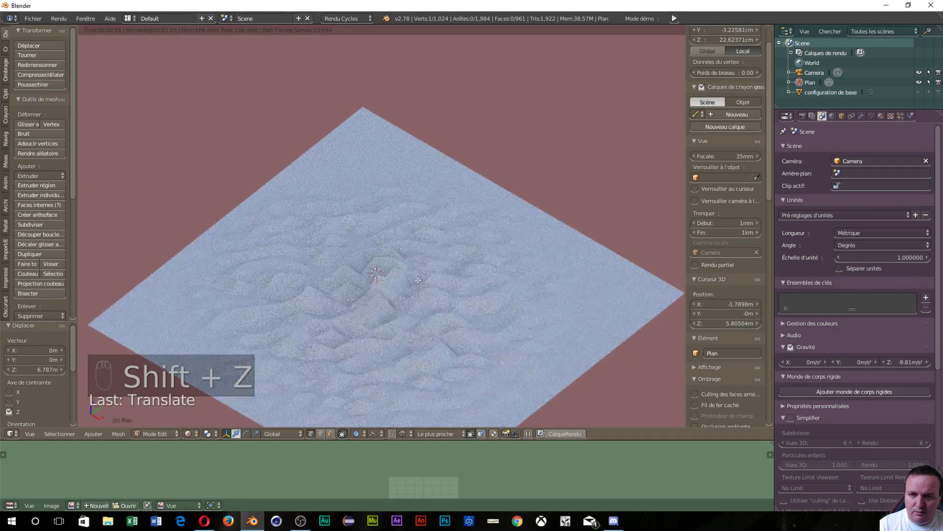
pyautogui.press('shift+z')
# Undo the mound, select all 1,024 vertices and bring up the Specials (W) menu to subdivide.
pyautogui.press('ctrl+z')
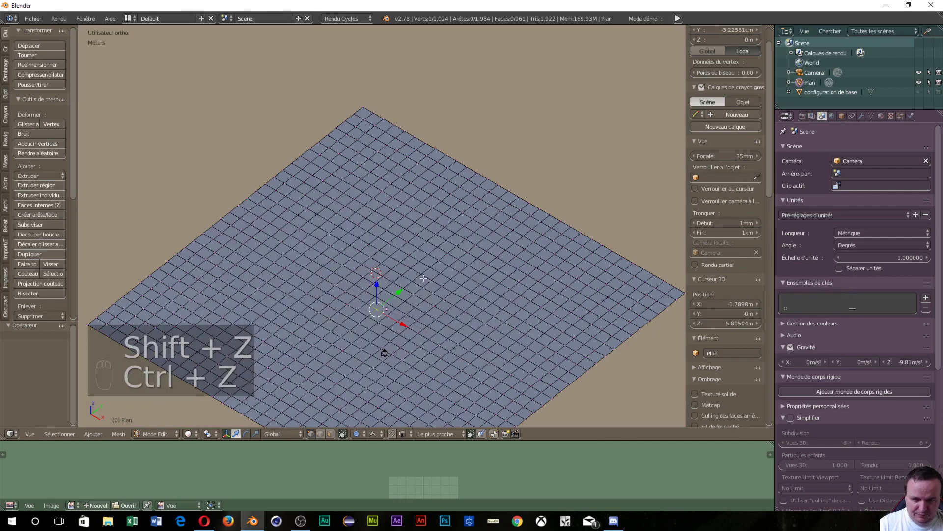
pyautogui.moveTo(422, 277); pyautogui.dragTo(427, 251)
pyautogui.press('z')
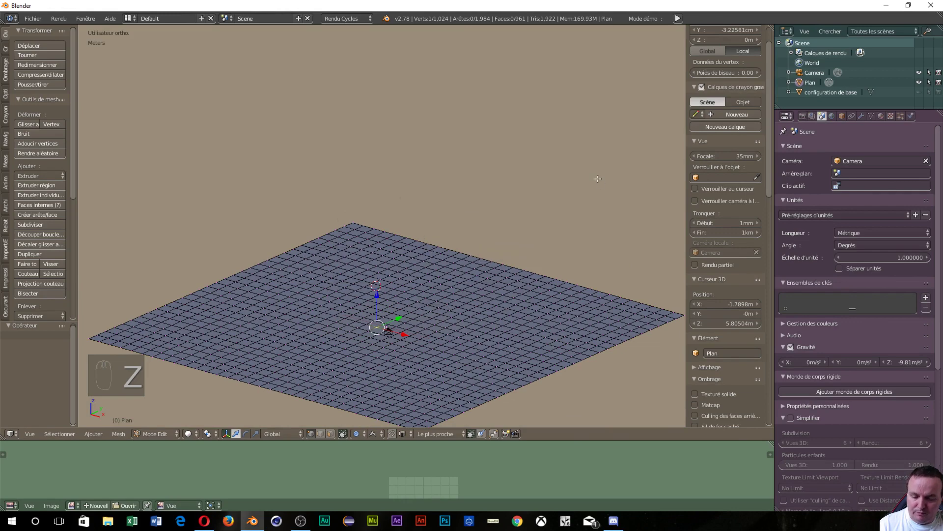
pyautogui.press('a')
pyautogui.press('a')
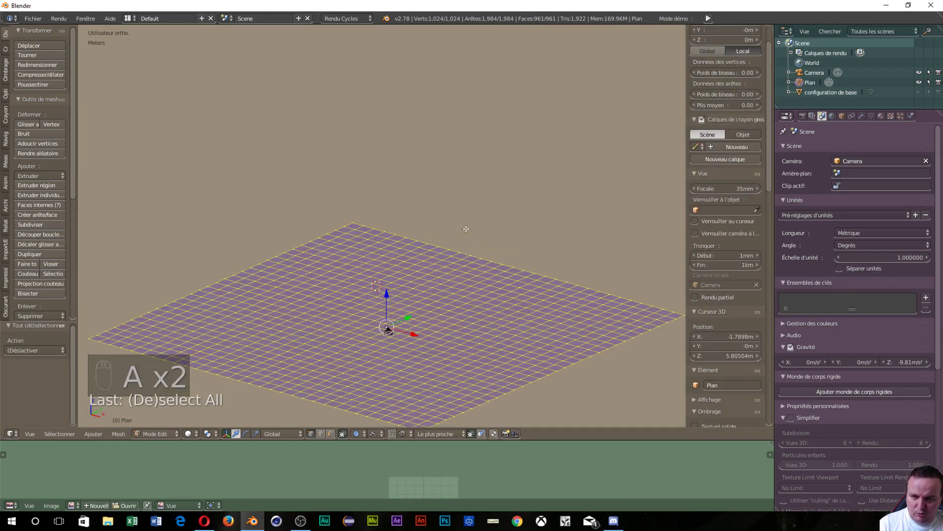
pyautogui.press('w')
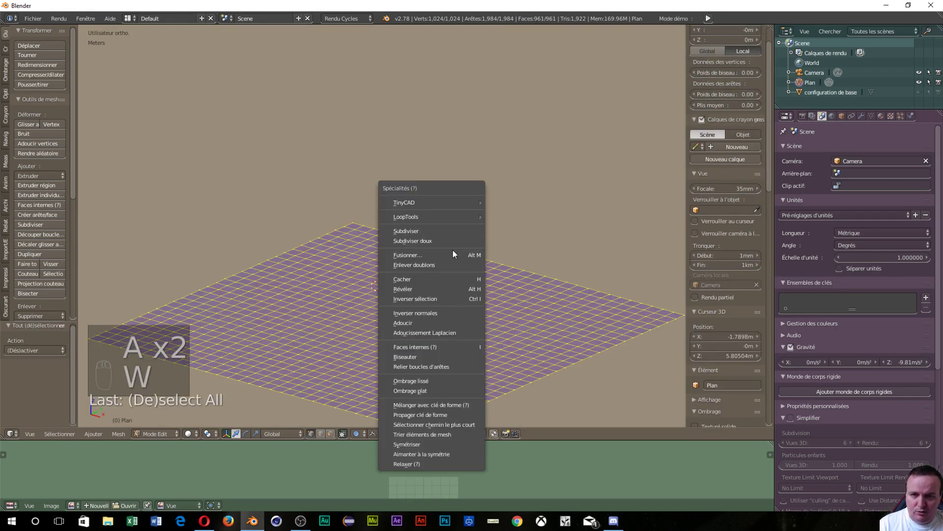
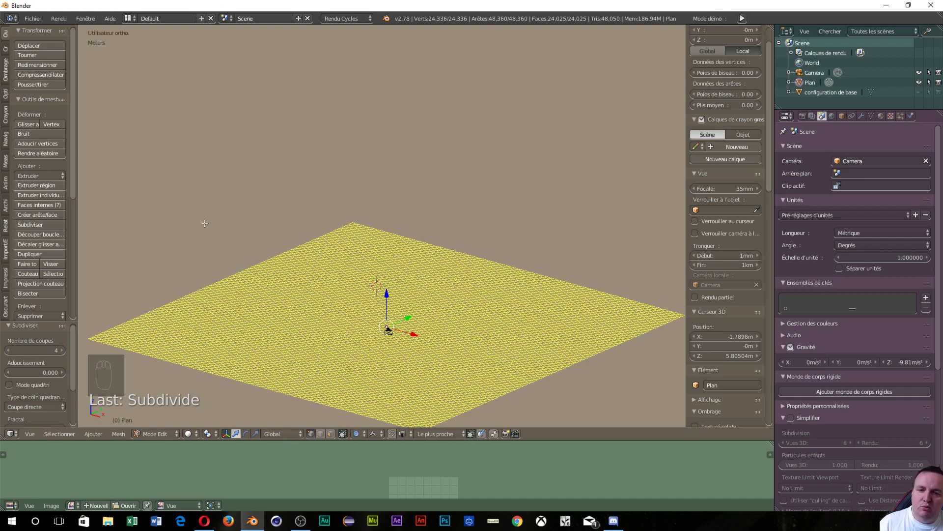
# Inspect the circular field of jagged spikes on the dense plane from the side, above and zoomed out.
pyautogui.press('Tab')
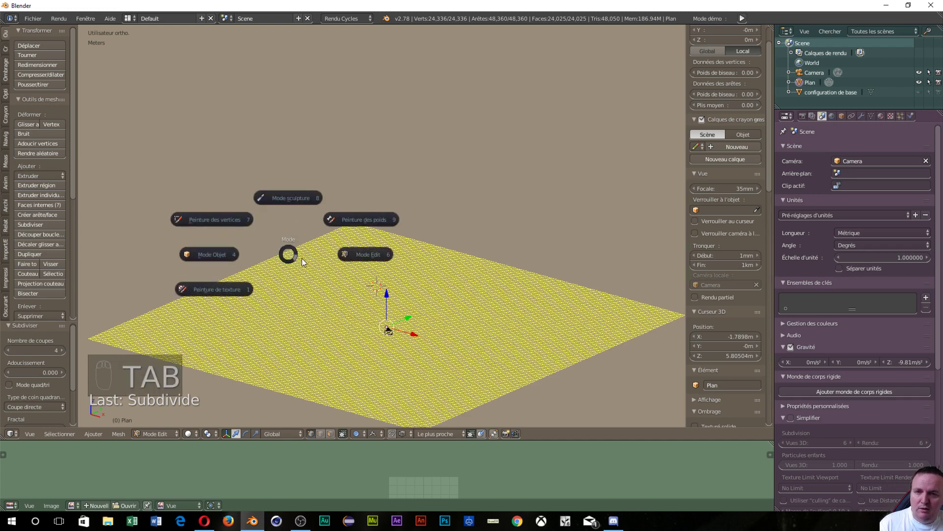
pyautogui.press('Tab')
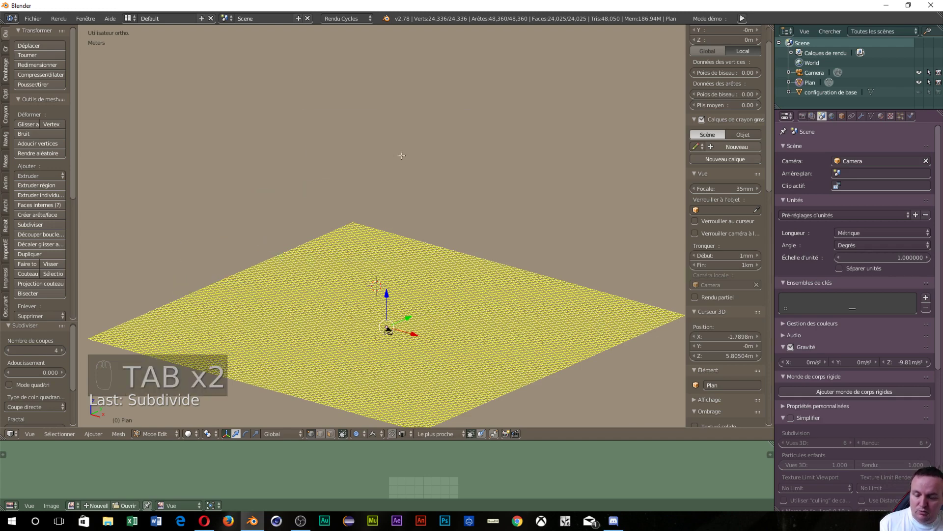
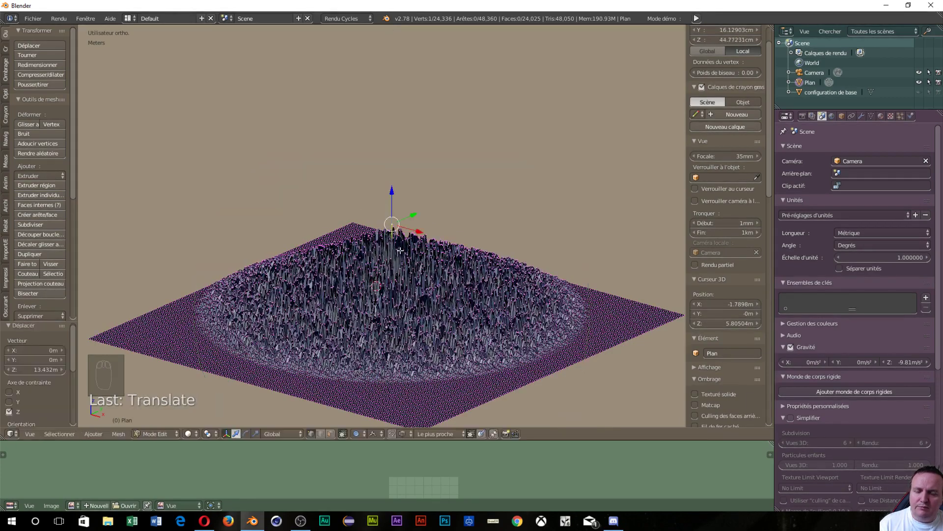
pyautogui.middleClick(401, 265)
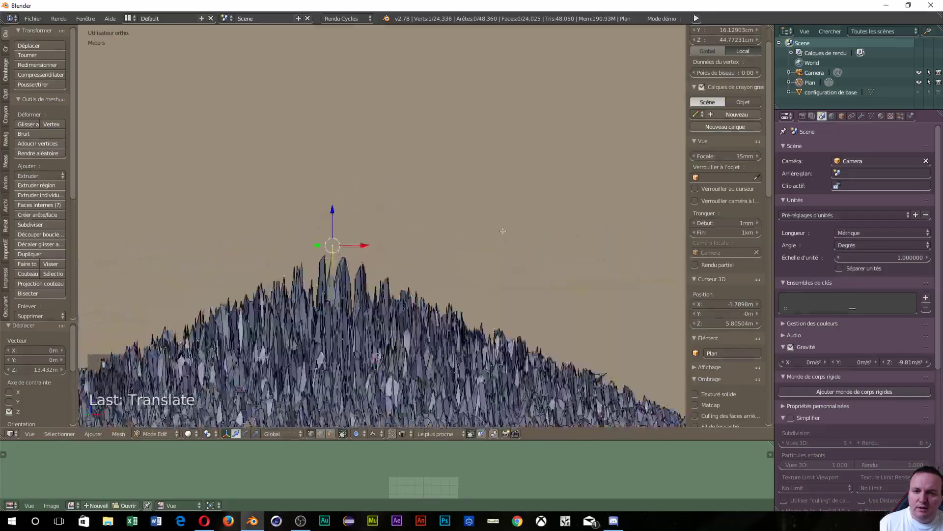
pyautogui.middleClick(464, 213)
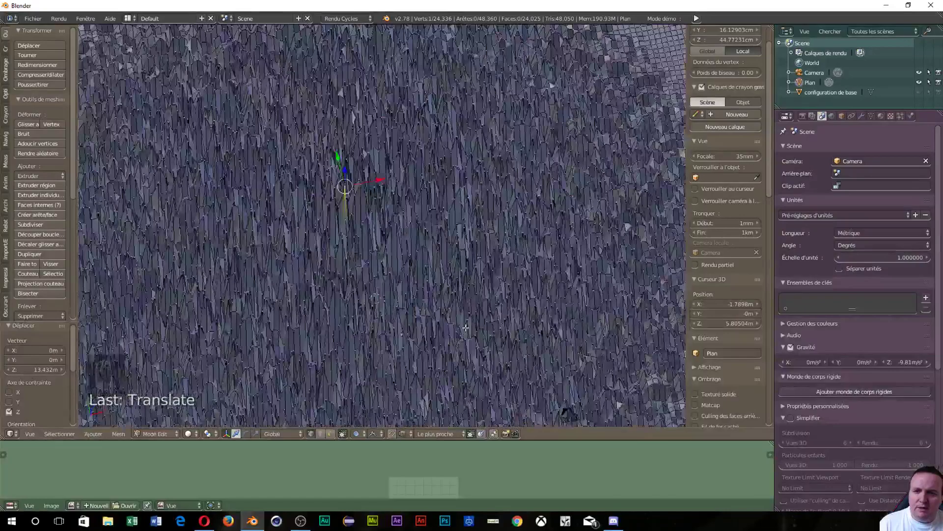
pyautogui.middleClick(402, 269)
pyautogui.scroll(-3)
pyautogui.moveTo(405, 252); pyautogui.dragTo(417, 302)
# Return to object mode and give the spiky plane smooth shading (Adoucir), viewing the spikes up close.
pyautogui.press('Tab')
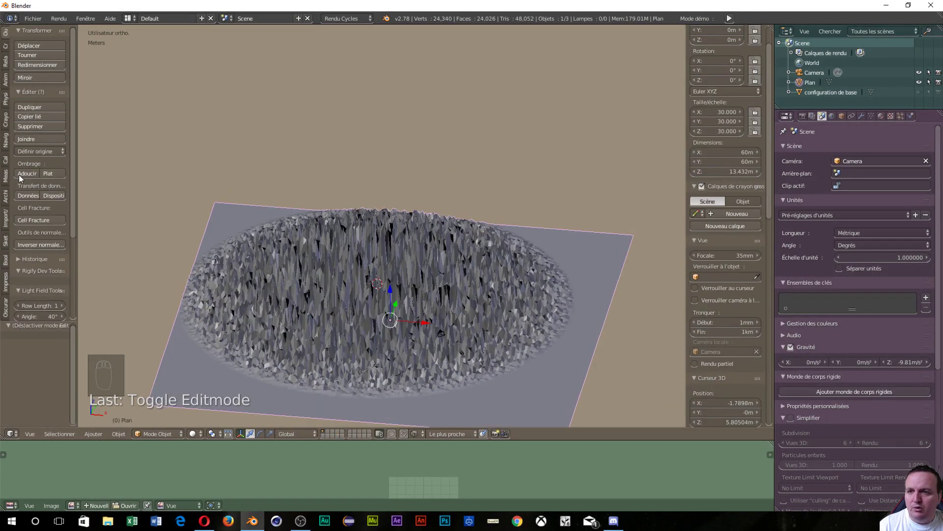
pyautogui.click(21, 177)
pyautogui.moveTo(345, 319); pyautogui.dragTo(149, 293)
pyautogui.scroll(3)
pyautogui.moveTo(337, 352); pyautogui.dragTo(479, 289)
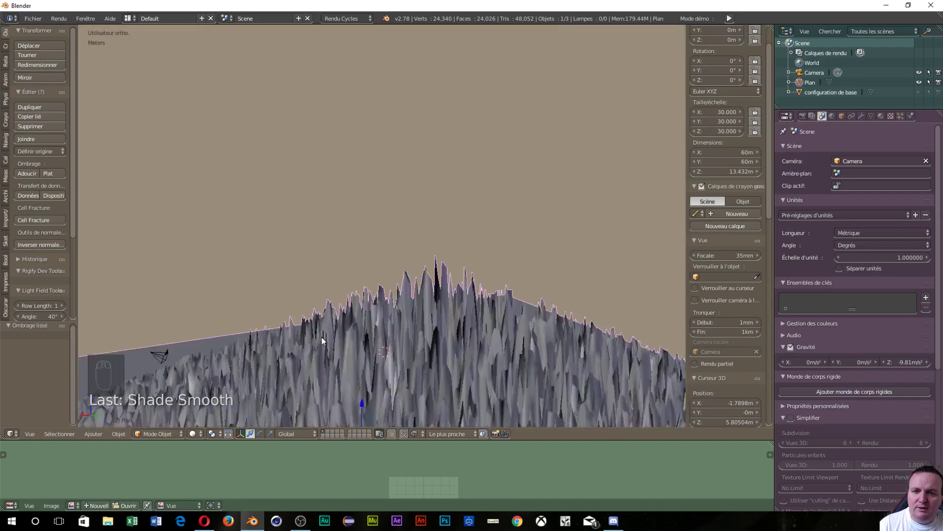
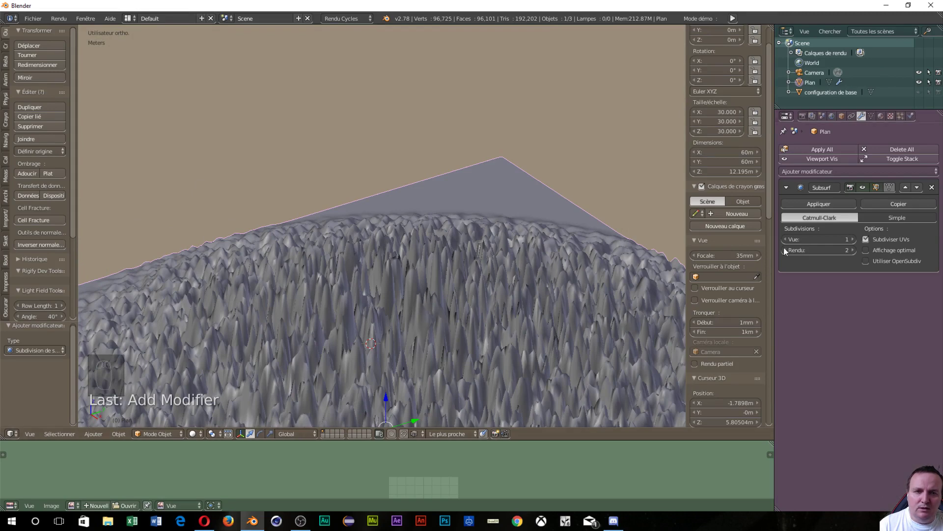
# Raise the subdivision surface modifier to level 3 for viewport and render, then look over the terrain.
pyautogui.moveTo(855, 237); pyautogui.dragTo(554, 303)
pyautogui.moveTo(569, 308); pyautogui.dragTo(395, 318)
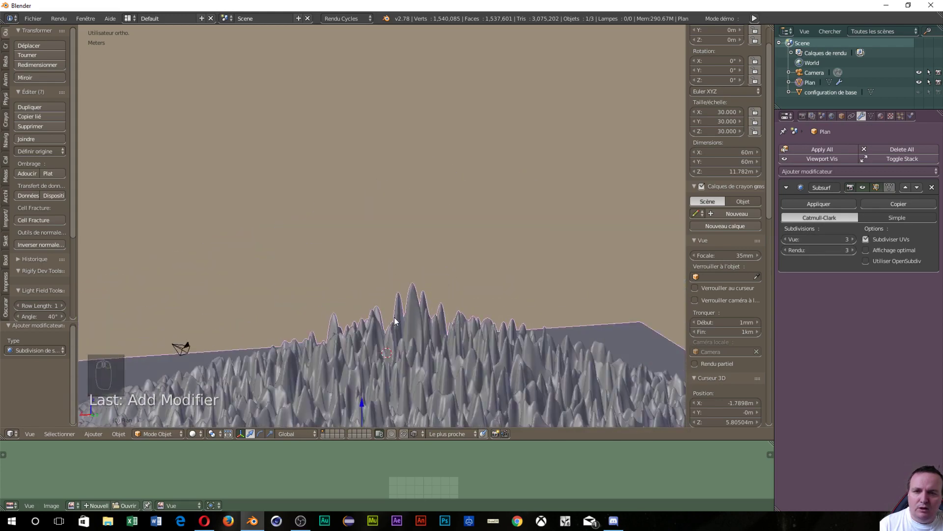
pyautogui.moveTo(395, 319); pyautogui.dragTo(584, 342)
pyautogui.middleClick(584, 342)
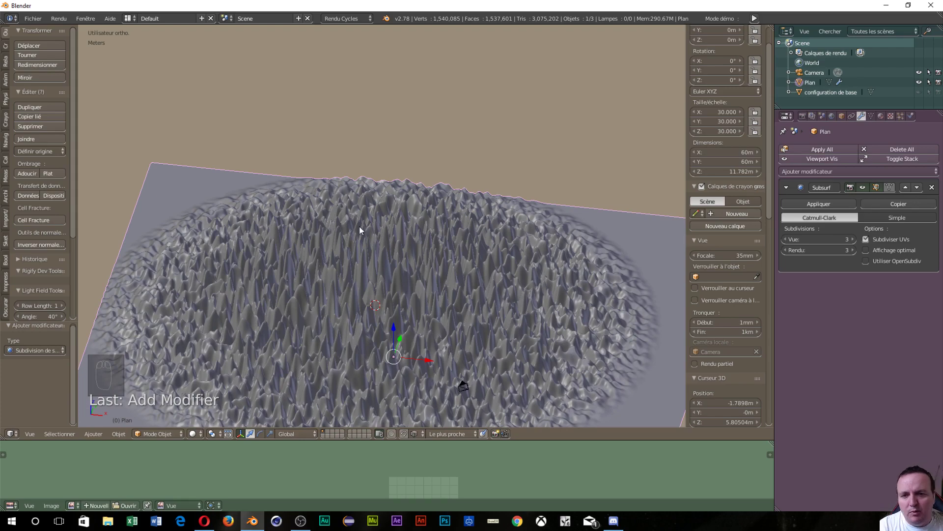
pyautogui.moveTo(292, 264); pyautogui.dragTo(368, 270)
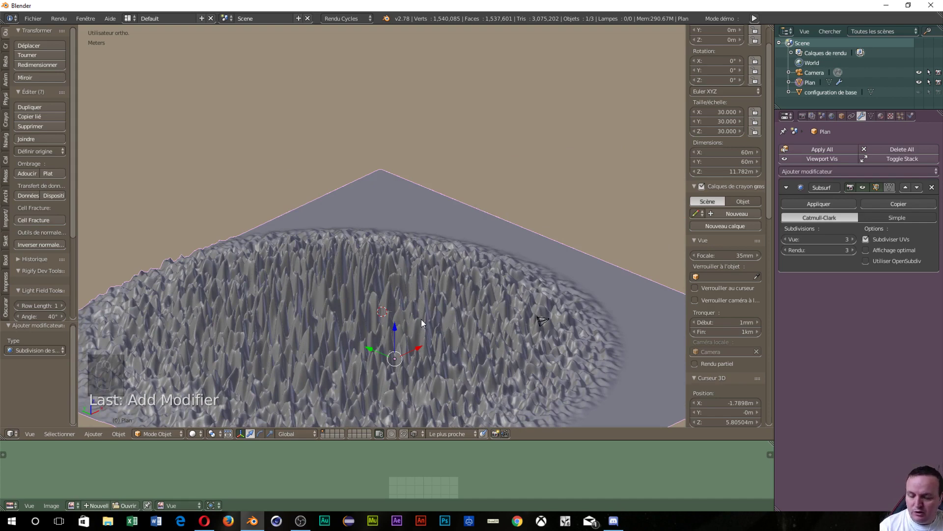
# Add a new plane and scale it to 300 times its size.
pyautogui.press('shift+a')
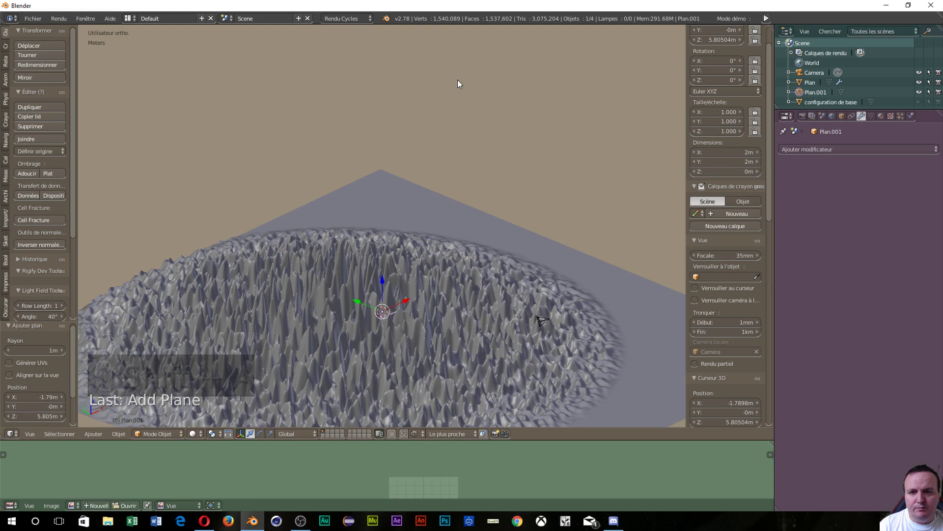
pyautogui.click(383, 283)
pyautogui.press('s')
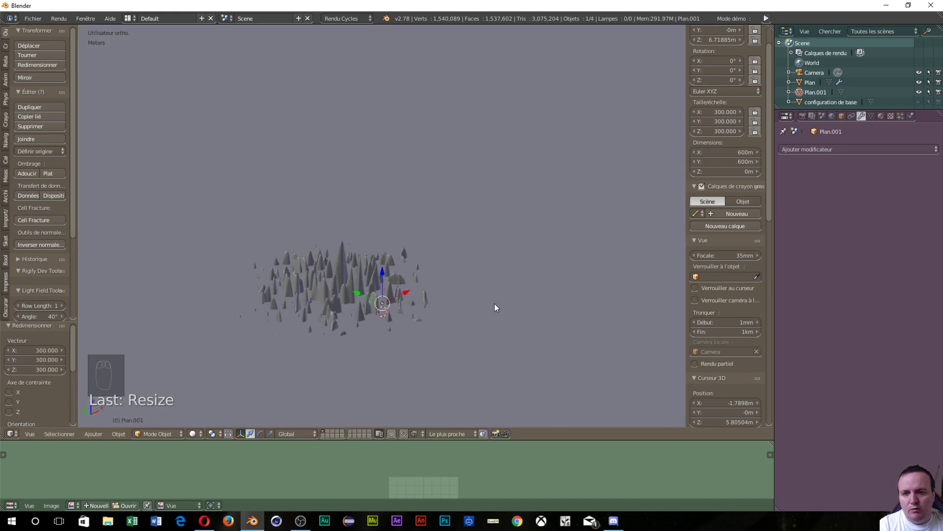
pyautogui.click(384, 274)
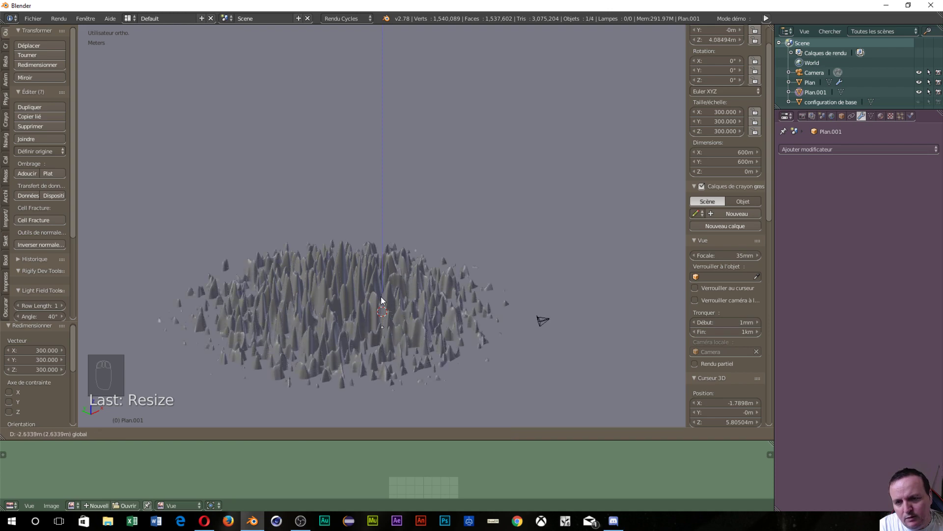
# Lower the new plane along Z until it sits beneath the terrain.
pyautogui.moveTo(386, 312); pyautogui.dragTo(370, 283)
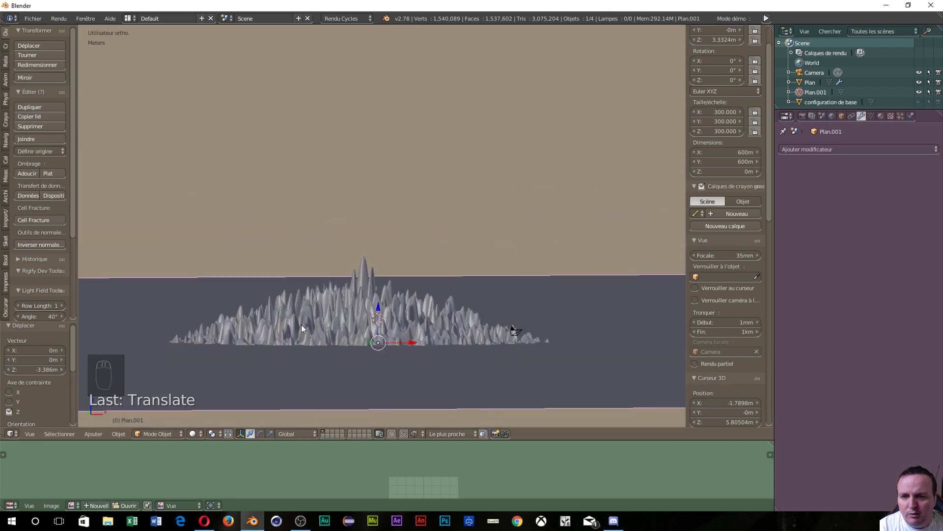
pyautogui.middleClick(304, 327)
pyautogui.moveTo(306, 330); pyautogui.dragTo(377, 326)
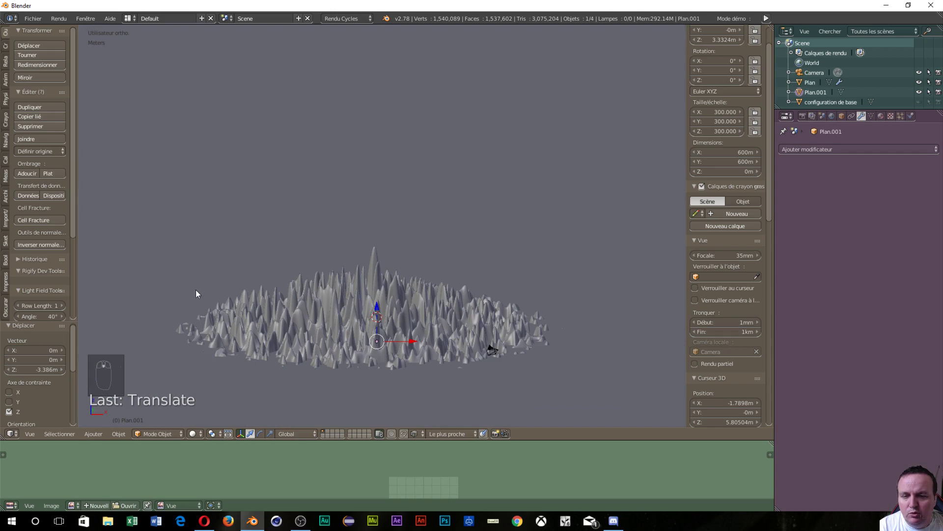
pyautogui.scroll(-3)
pyautogui.moveTo(423, 322); pyautogui.dragTo(370, 370)
pyautogui.click(375, 351)
pyautogui.moveTo(372, 355); pyautogui.dragTo(383, 332)
pyautogui.moveTo(383, 333); pyautogui.dragTo(350, 336)
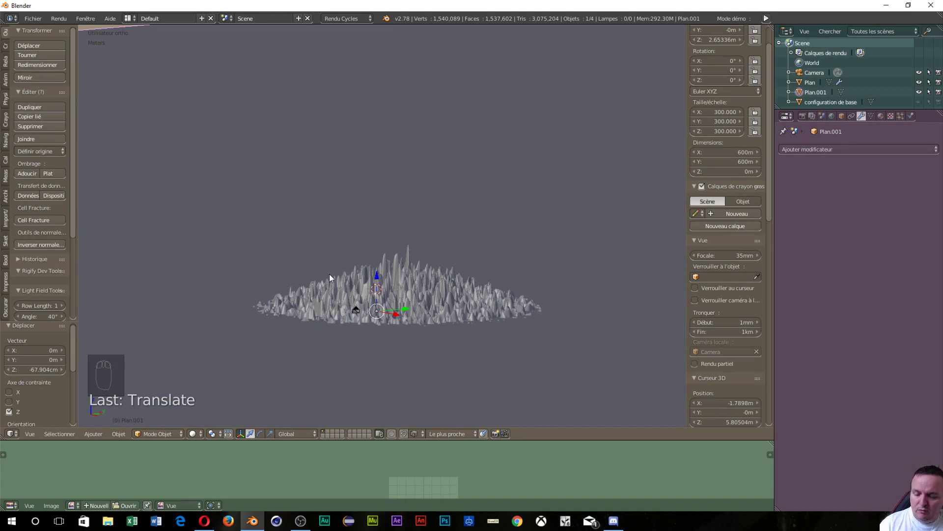
# Undo repeatedly until only the plain flat 60 m plane with no modifier remains.
pyautogui.press('ctrl+z')
pyautogui.press('ctrl+z')
pyautogui.press('ctrl+z')
pyautogui.press('ctrl+z')
pyautogui.press('ctrl+z')
pyautogui.press('ctrl+z')
pyautogui.press('ctrl+z')
pyautogui.press('ctrl+z')
pyautogui.press('ctrl+z')
pyautogui.press('ctrl+z')
pyautogui.press('ctrl+z')
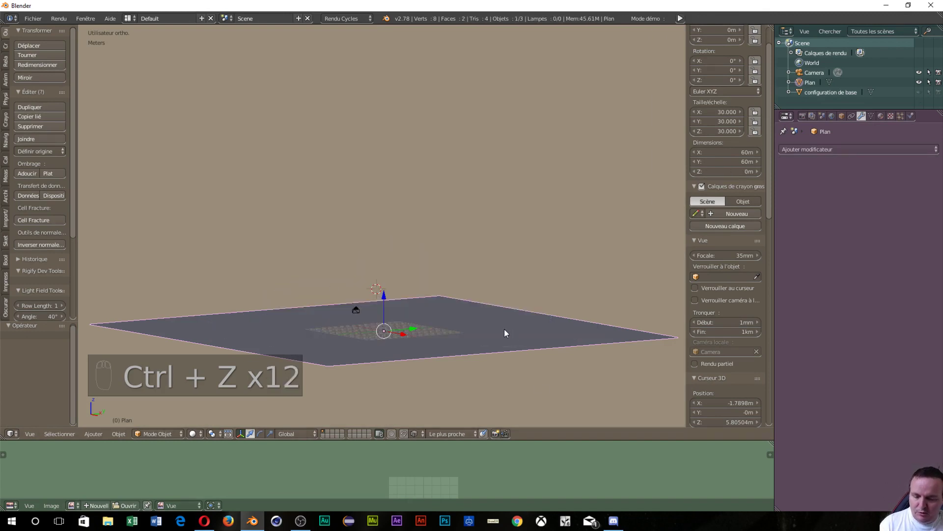
# Delete the plane, snap the 3D cursor to the world origin (Shift+C) and bring up the Add menu.
pyautogui.press('x')
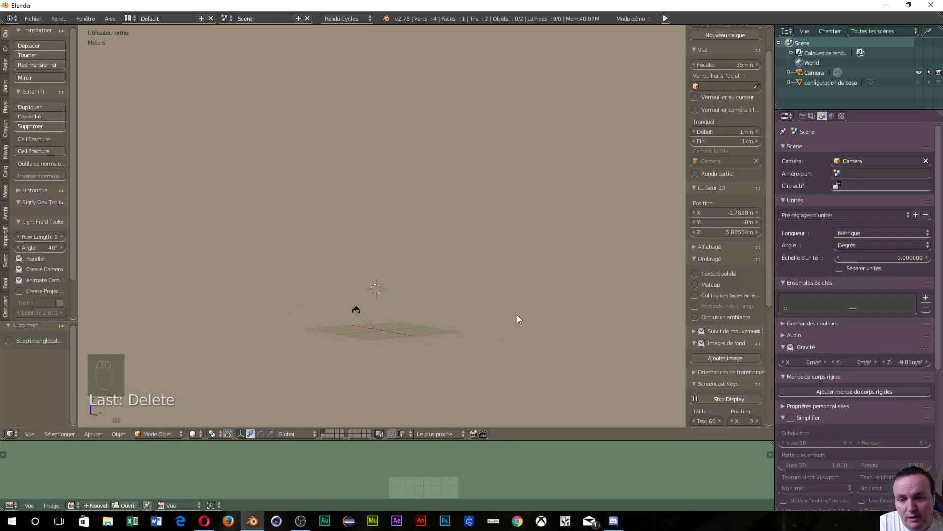
pyautogui.moveTo(459, 350); pyautogui.dragTo(446, 332)
pyautogui.press('shift+c')
pyautogui.moveTo(446, 332); pyautogui.dragTo(463, 334)
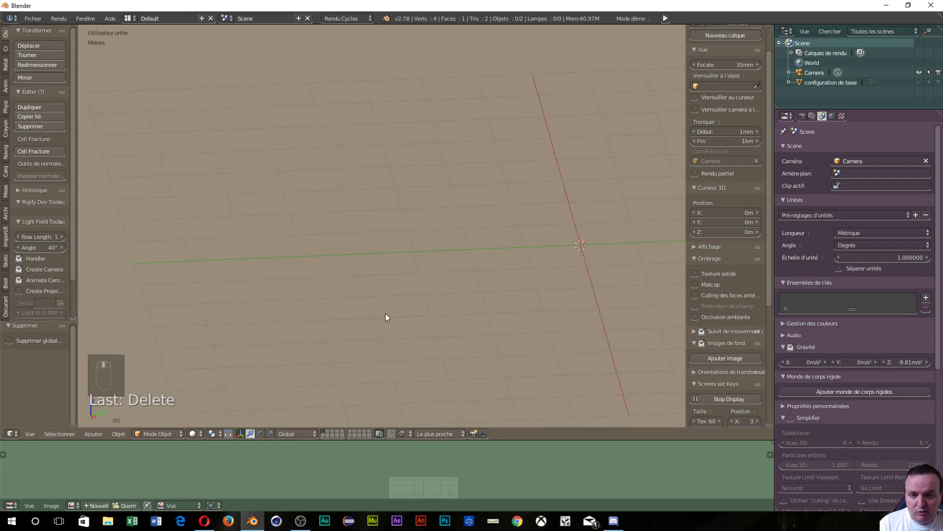
pyautogui.moveTo(299, 329); pyautogui.dragTo(493, 356)
pyautogui.press('KP_1')
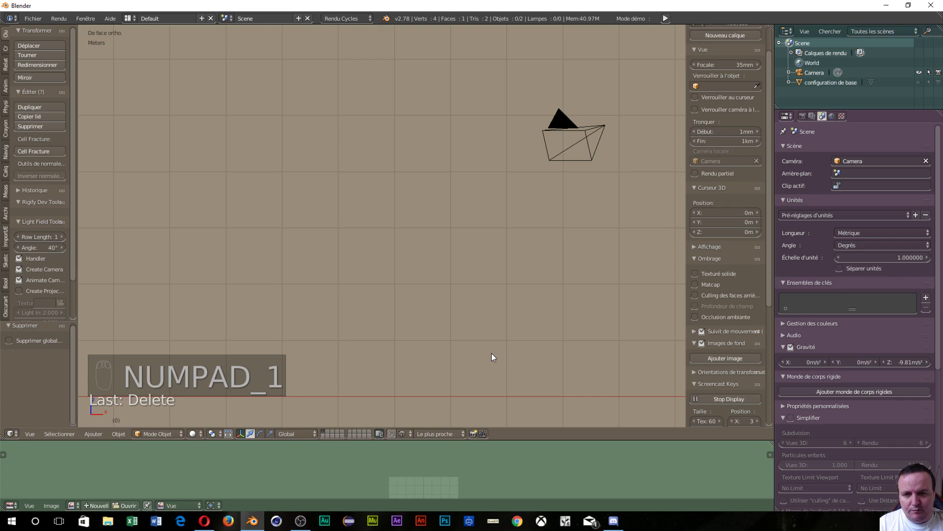
pyautogui.moveTo(494, 356); pyautogui.dragTo(439, 355)
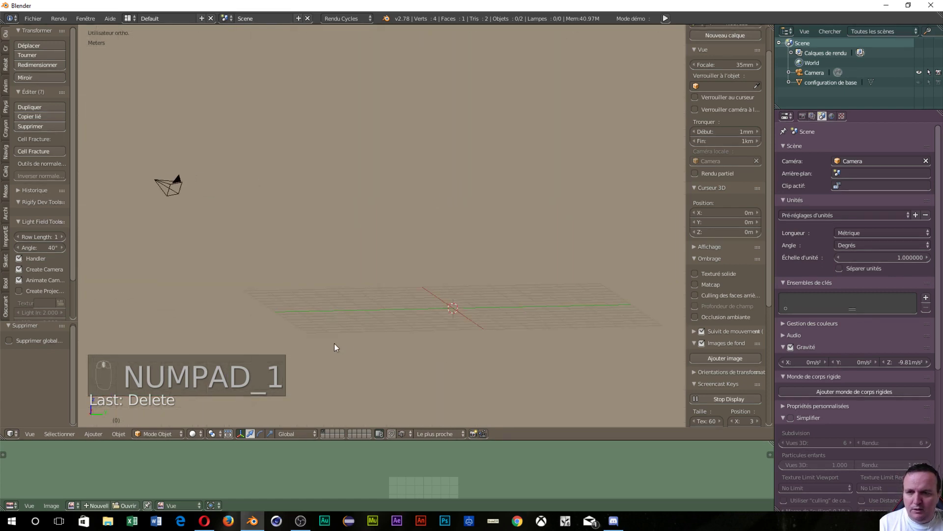
pyautogui.press('KP_5')
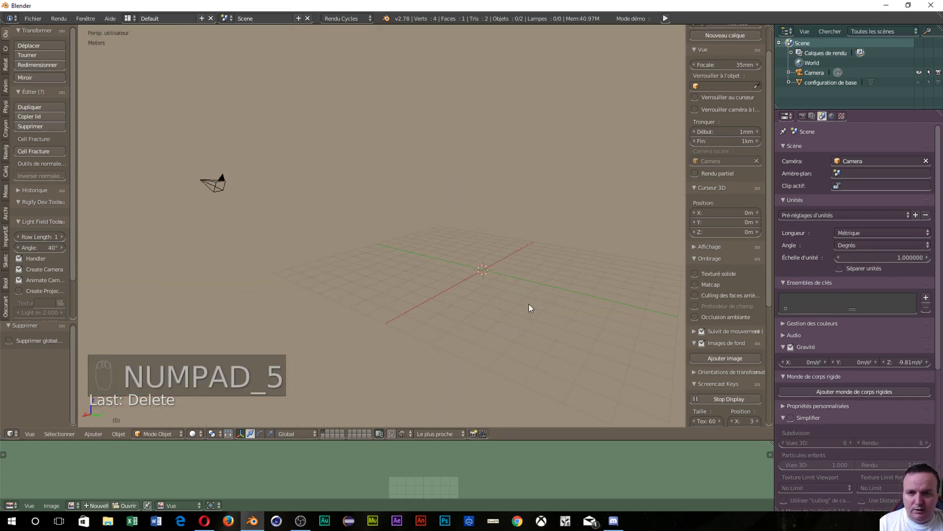
pyautogui.moveTo(521, 282); pyautogui.dragTo(192, 151)
pyautogui.press('shift+a')
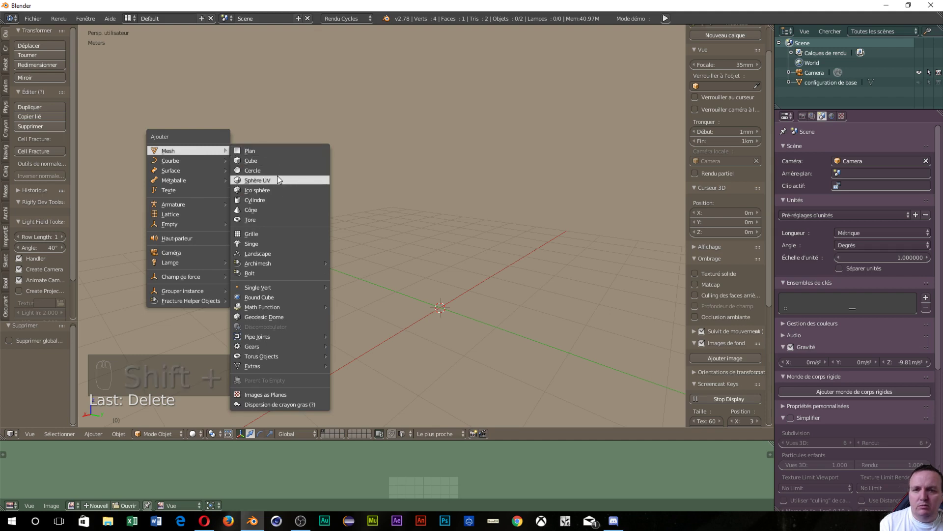
# Add a UV sphere and a cube, then move the sphere along X away from the cube.
pyautogui.click(469, 318)
pyautogui.press('shift+a')
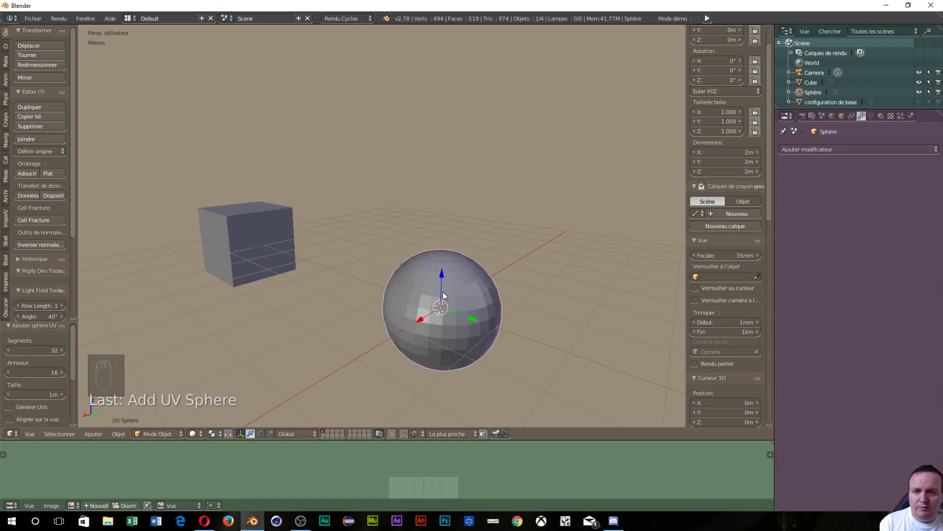
pyautogui.click(419, 323)
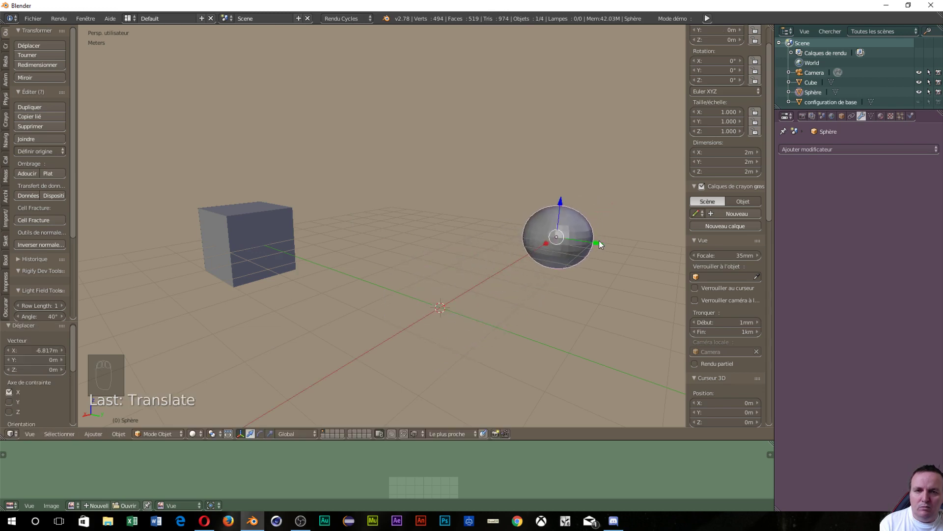
pyautogui.click(600, 242)
# Slide the sphere along Y to sit beside the cube and set the placement point next to it.
pyautogui.middleClick(371, 261)
pyautogui.moveTo(383, 306); pyautogui.dragTo(215, 313)
pyautogui.moveTo(286, 322); pyautogui.dragTo(500, 184)
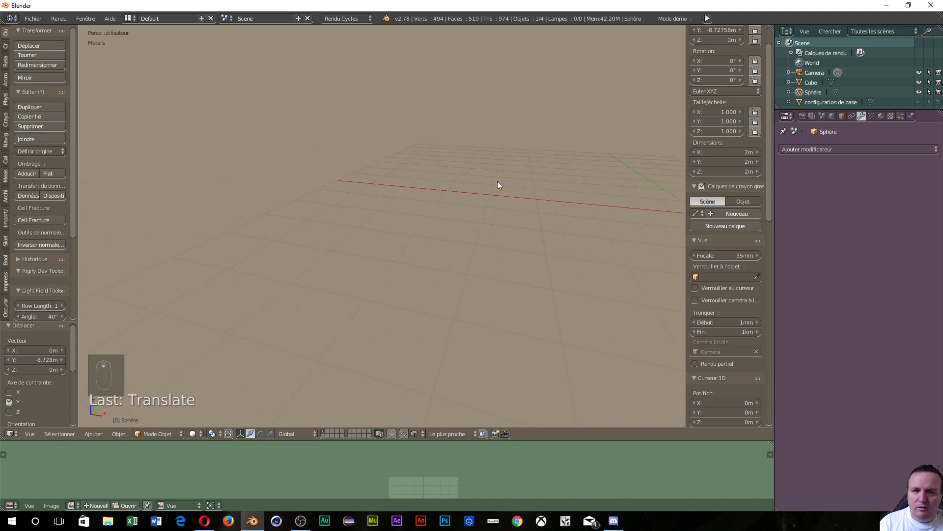
pyautogui.moveTo(479, 191); pyautogui.dragTo(268, 289)
pyautogui.click(255, 290)
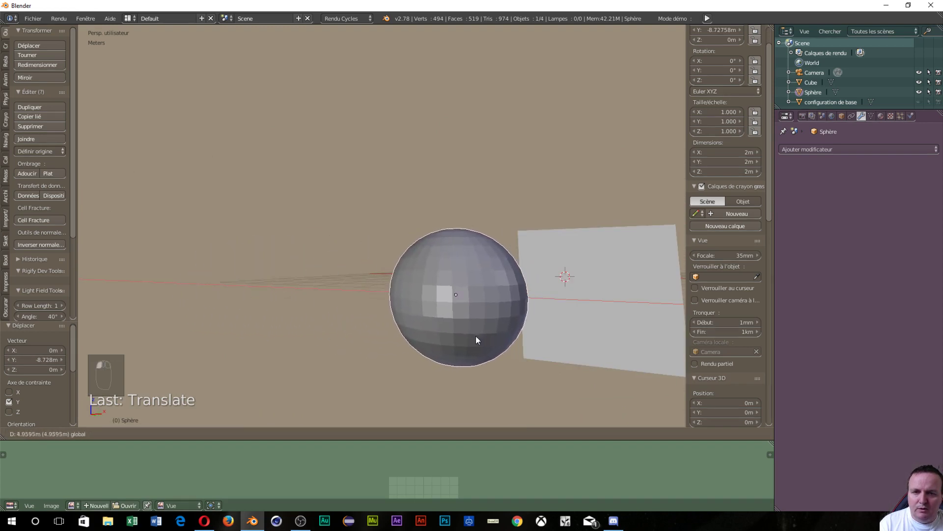
pyautogui.moveTo(509, 386); pyautogui.dragTo(295, 290)
pyautogui.moveTo(292, 296); pyautogui.dragTo(383, 213)
pyautogui.press('shift+alt+q')
pyautogui.moveTo(295, 291); pyautogui.dragTo(430, 181)
pyautogui.click(320, 203)
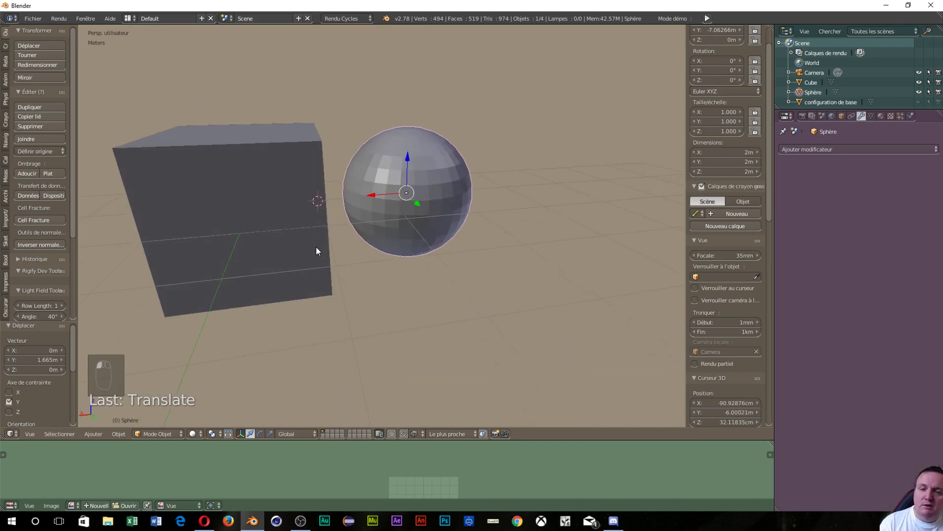
pyautogui.moveTo(319, 249); pyautogui.dragTo(244, 273)
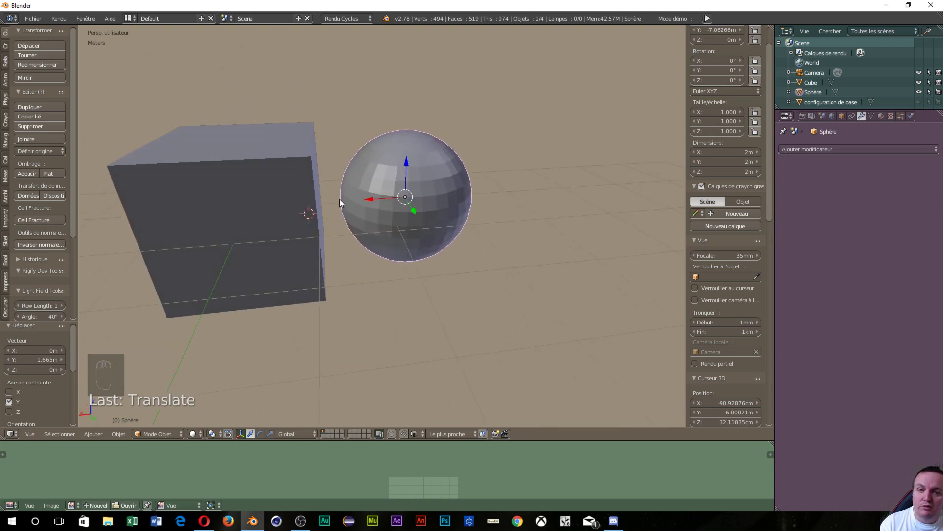
# Add a cone from Add > Mesh and reset the cursor with Shift+C while viewing all three shapes.
pyautogui.press('shift+a')
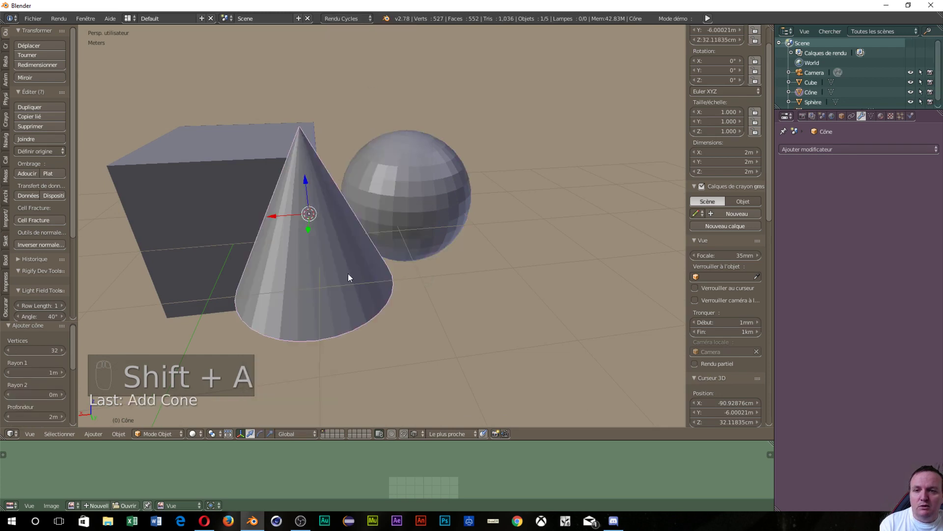
pyautogui.middleClick(367, 276)
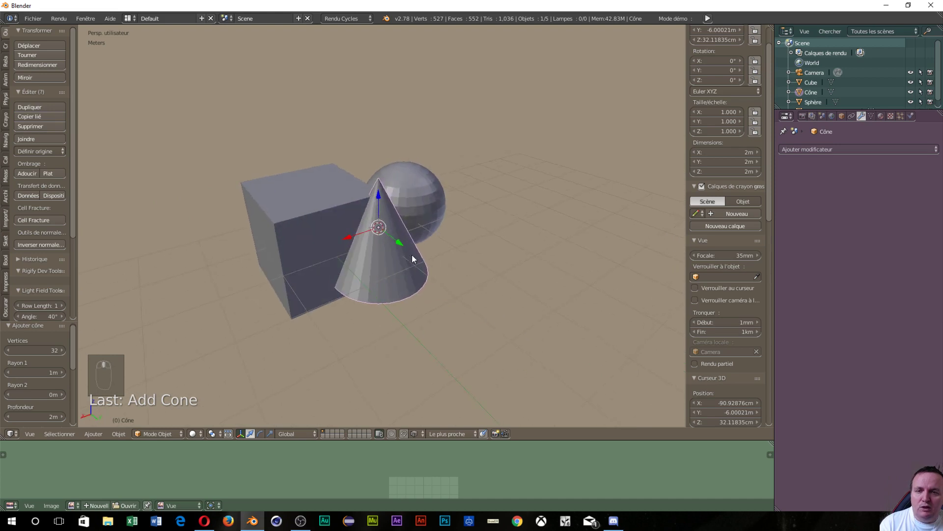
pyautogui.moveTo(411, 252); pyautogui.dragTo(394, 250)
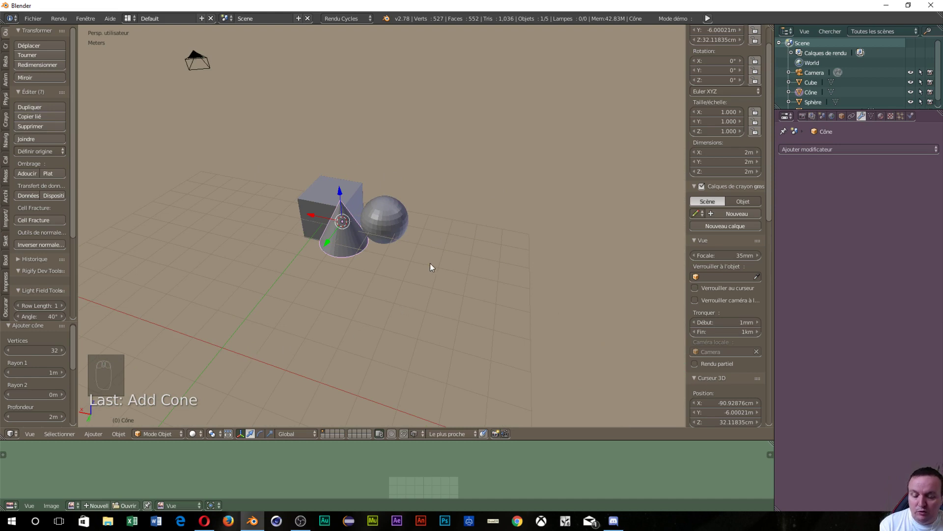
pyautogui.scroll(3)
pyautogui.moveTo(332, 279); pyautogui.dragTo(442, 305)
pyautogui.press('shift+c')
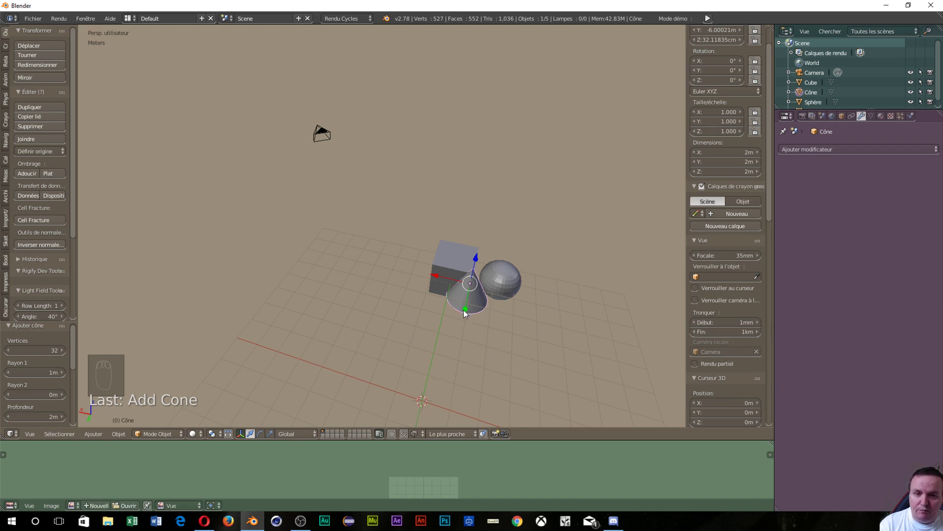
# Move the cone in front of the cube so it overlaps cube and sphere, checking from several angles.
pyautogui.moveTo(469, 282); pyautogui.dragTo(463, 316)
pyautogui.middleClick(470, 327)
pyautogui.moveTo(402, 282); pyautogui.dragTo(400, 231)
pyautogui.moveTo(358, 188); pyautogui.dragTo(139, 425)
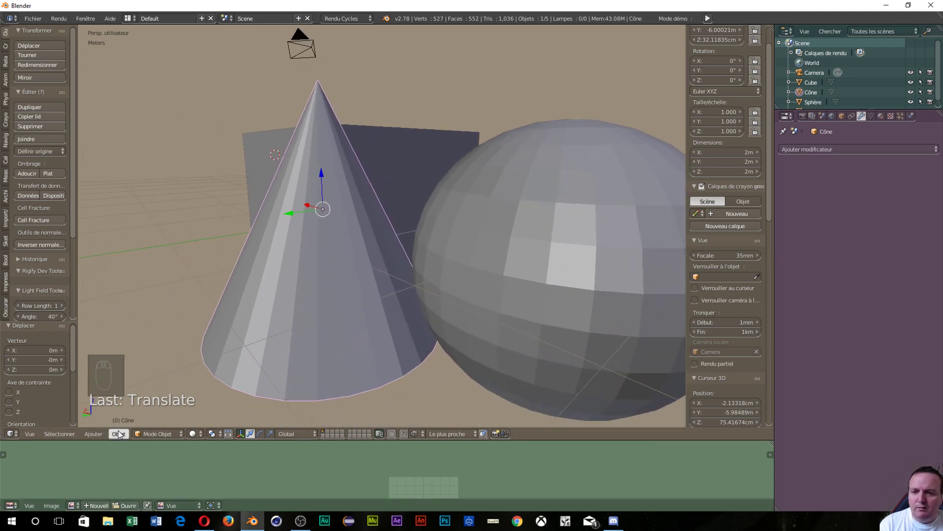
pyautogui.click(121, 434)
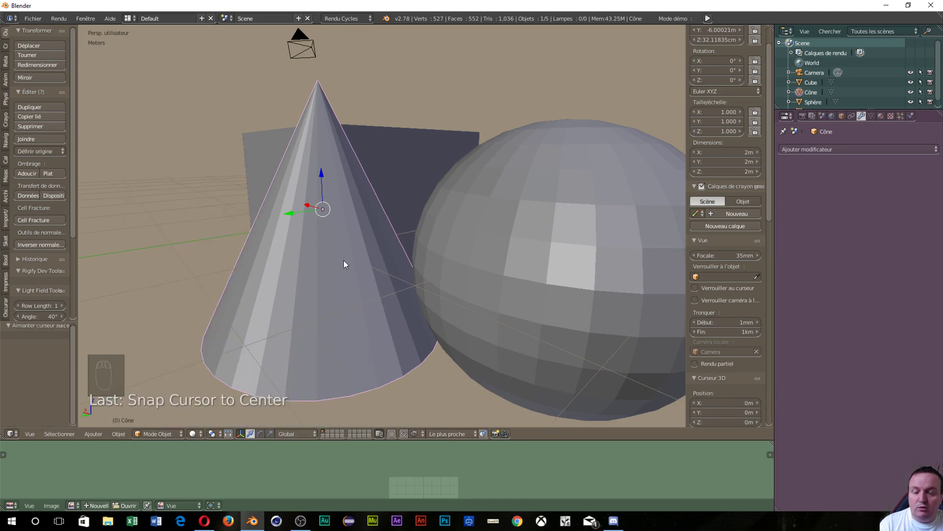
pyautogui.moveTo(403, 275); pyautogui.dragTo(300, 298)
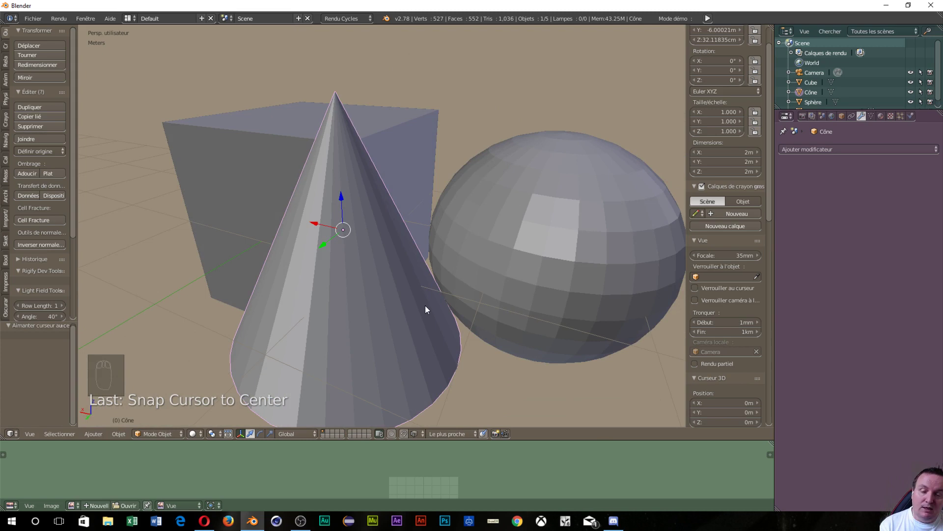
pyautogui.moveTo(431, 286); pyautogui.dragTo(245, 325)
pyautogui.moveTo(395, 253); pyautogui.dragTo(419, 297)
# Centre the view and orbit around the cube, cone and sphere while selecting all three.
pyautogui.press('shift+c')
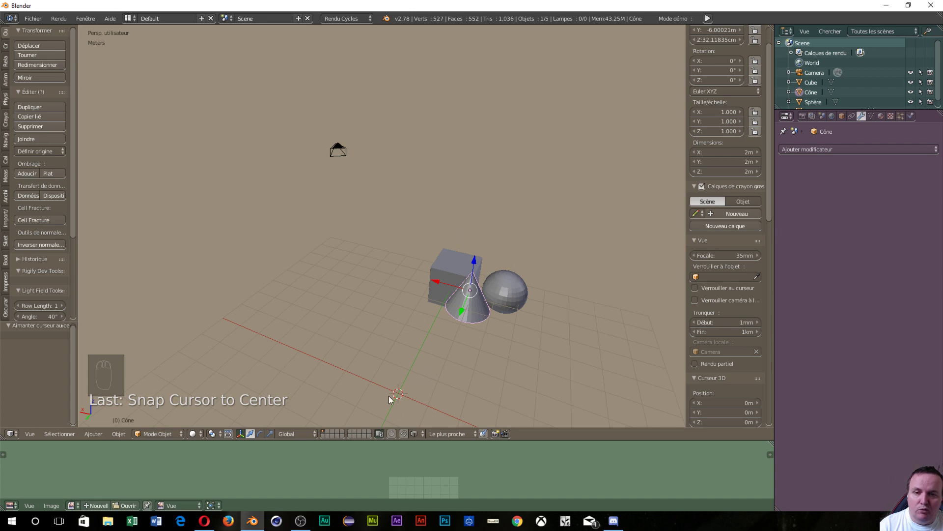
pyautogui.moveTo(472, 381); pyautogui.dragTo(172, 138)
pyautogui.moveTo(294, 240); pyautogui.dragTo(366, 285)
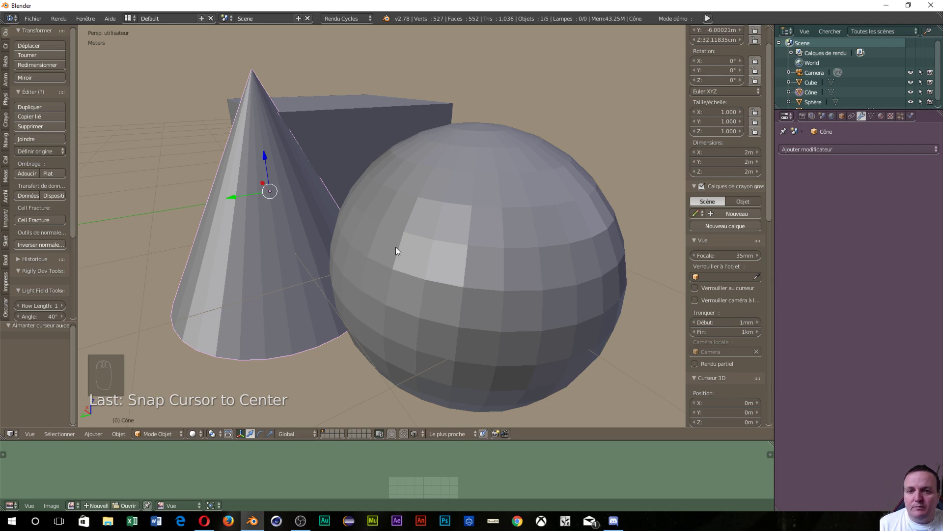
pyautogui.scroll(-3)
pyautogui.moveTo(399, 277); pyautogui.dragTo(574, 342)
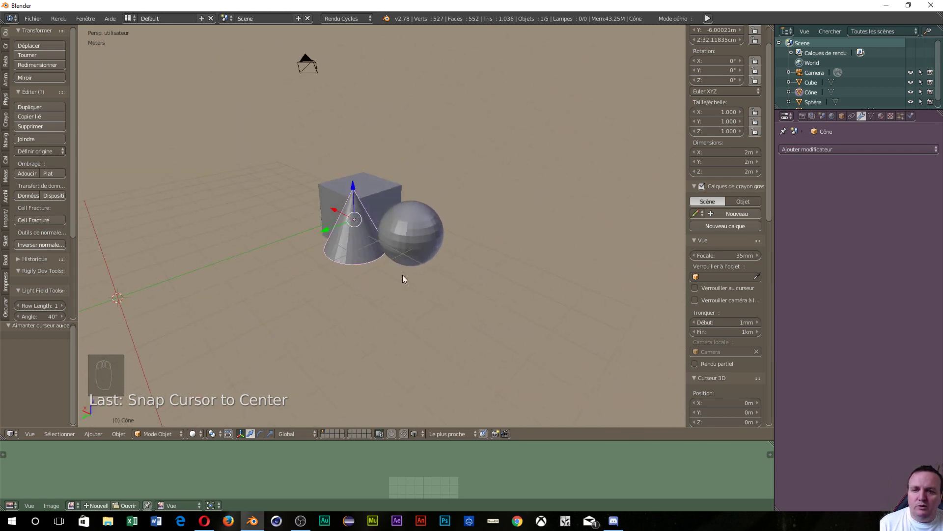
pyautogui.scroll(3)
pyautogui.scroll(-3)
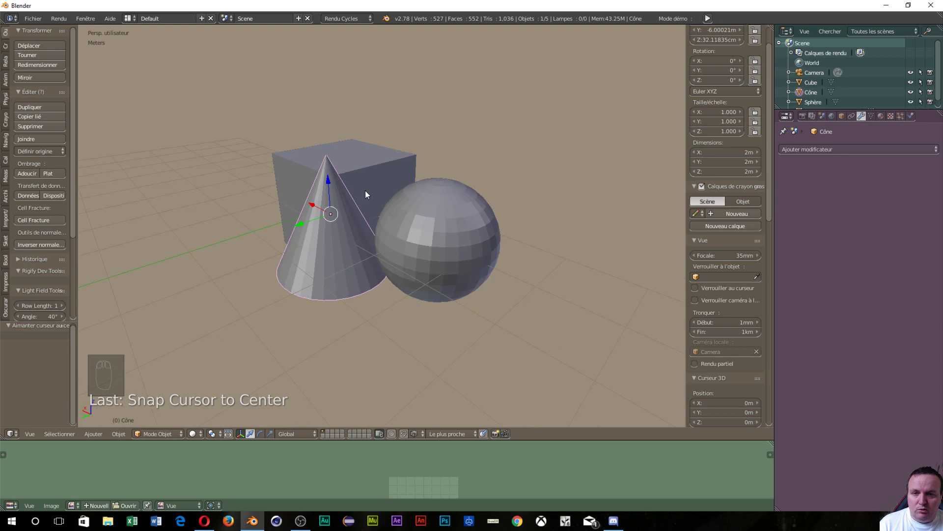
pyautogui.moveTo(366, 192); pyautogui.dragTo(313, 293)
# Join the three objects into one mesh with Ctrl+J and enter Edit Mode on its vertices.
pyautogui.moveTo(369, 255); pyautogui.dragTo(457, 275)
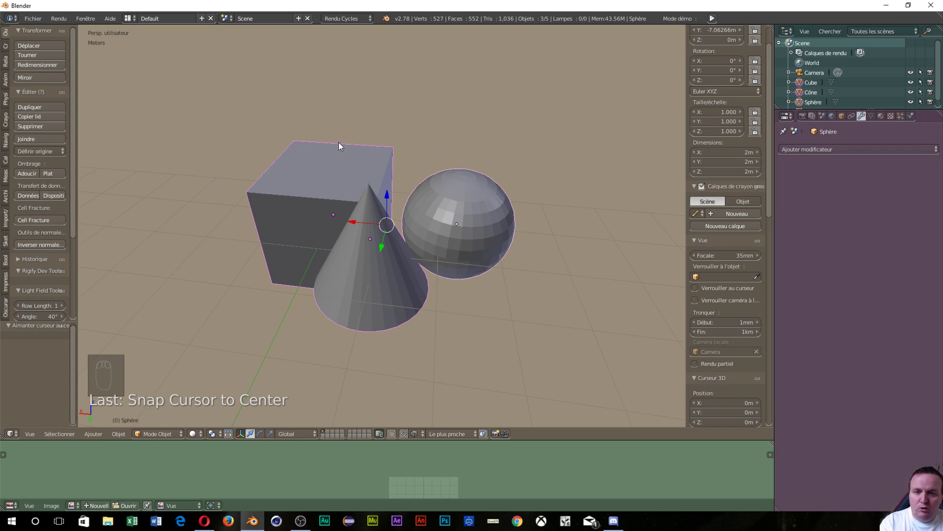
pyautogui.press('ctrl+j')
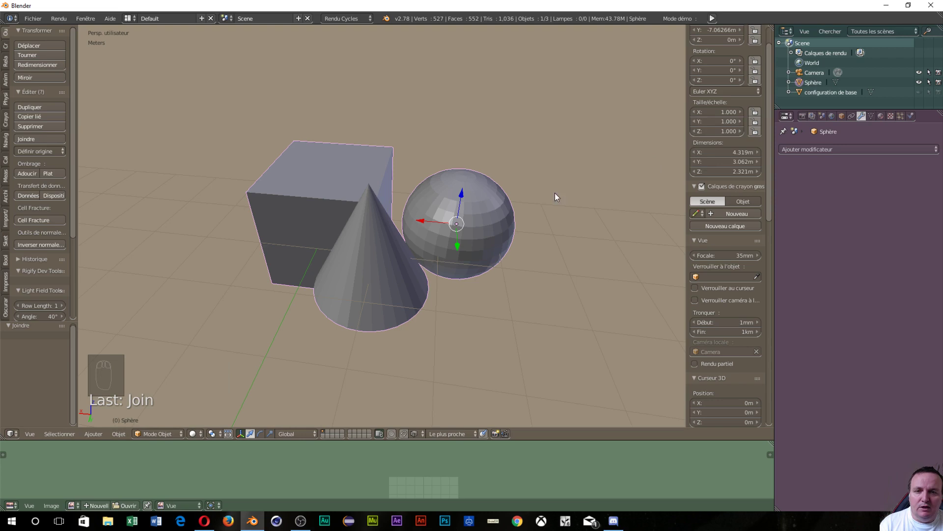
pyautogui.click(422, 224)
pyautogui.press('Tab')
# Settle into vertex Edit Mode and deselect all 523 vertices of the joined mesh.
pyautogui.moveTo(415, 297); pyautogui.dragTo(341, 213)
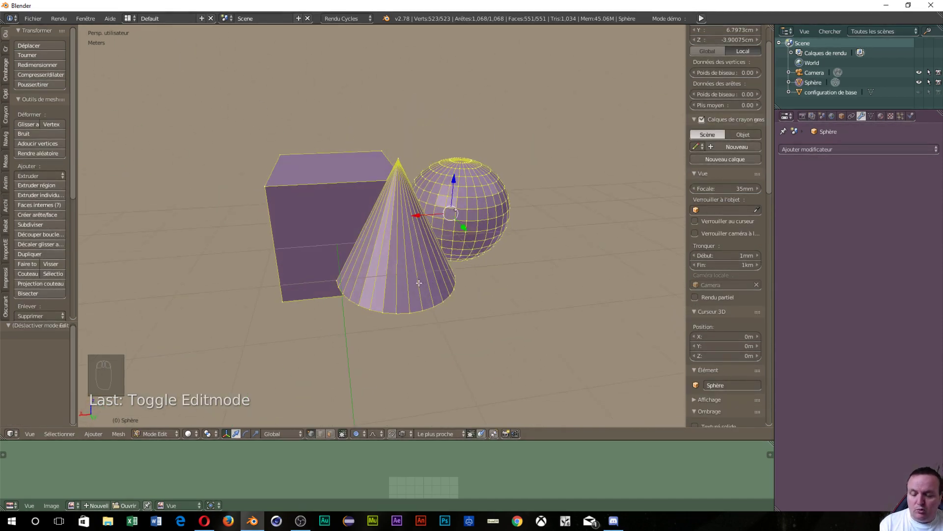
pyautogui.press('ctrl+Tab')
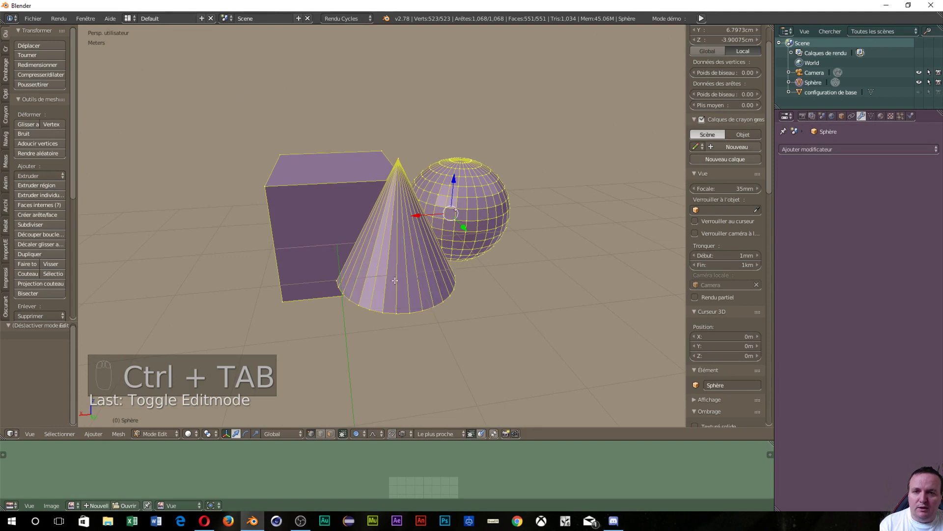
pyautogui.press('Tab')
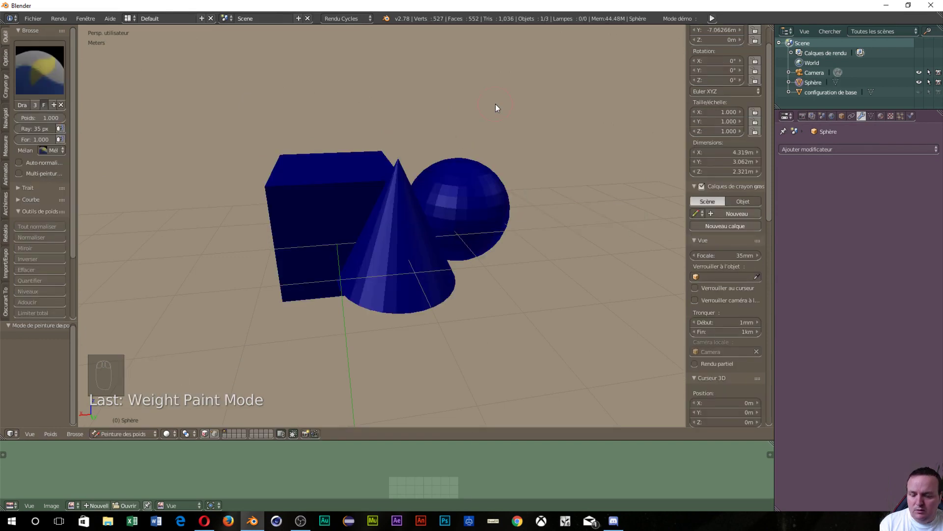
pyautogui.press('Tab')
pyautogui.press('Tab')
pyautogui.press('a')
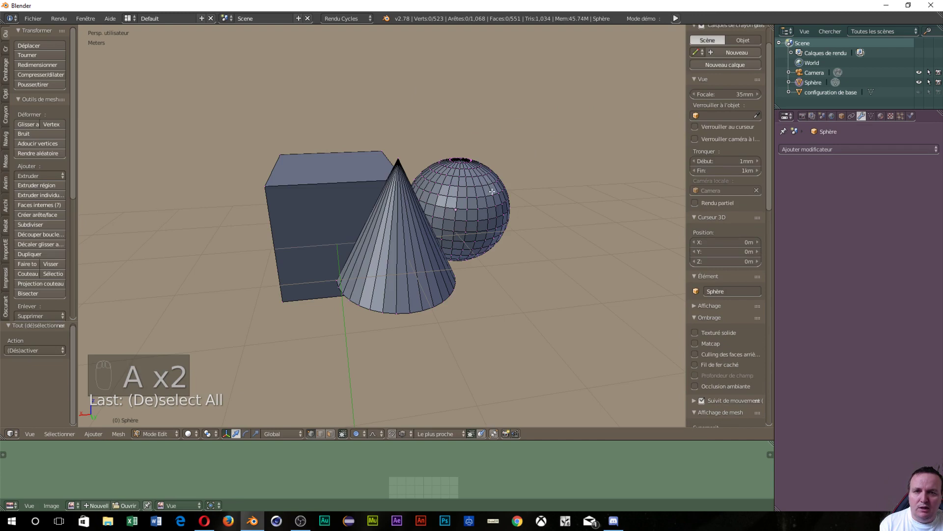
# Orbit to the sphere's top, toggle proportional editing with O and pick its top vertex.
pyautogui.moveTo(492, 192); pyautogui.dragTo(486, 213)
pyautogui.press('o')
pyautogui.moveTo(428, 213); pyautogui.dragTo(334, 217)
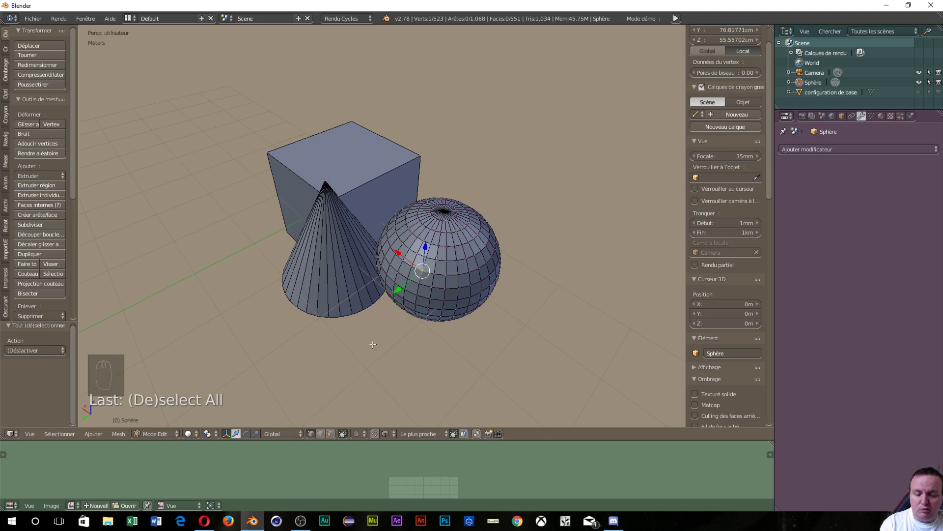
# Enable Proportional Editing from the header and pull the sphere's top vertex along Y with falloff.
pyautogui.click(363, 430)
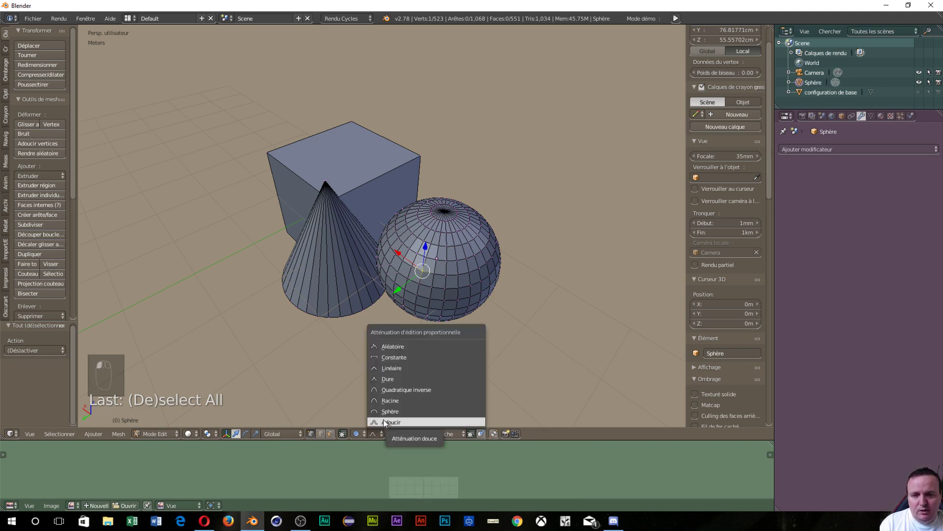
pyautogui.click(338, 403)
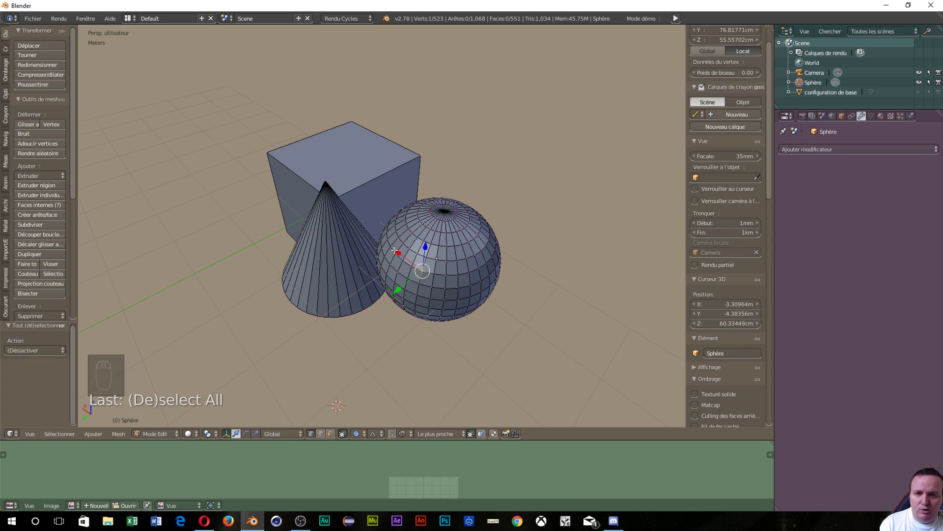
pyautogui.click(397, 289)
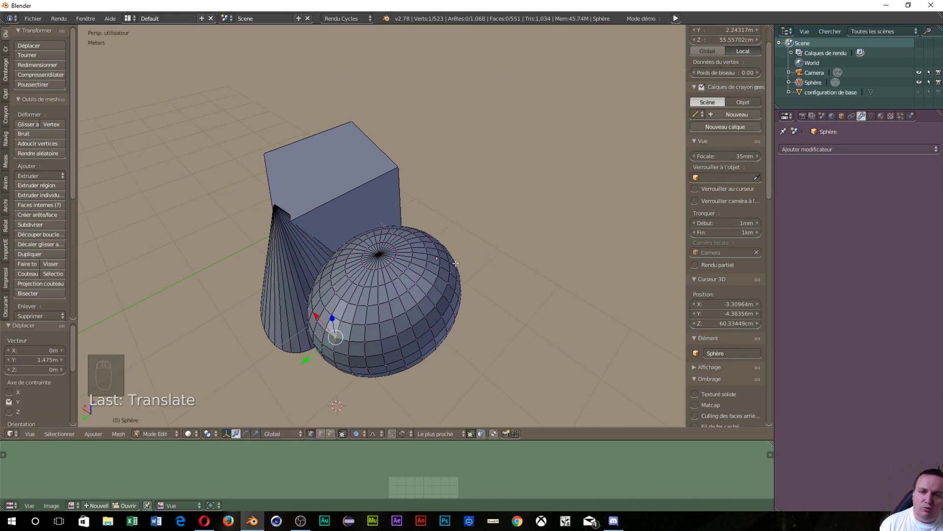
# Pull the vertex further with proportional falloff and confirm the stretched ellipsoid shape.
pyautogui.moveTo(457, 263); pyautogui.dragTo(443, 287)
pyautogui.click(440, 288)
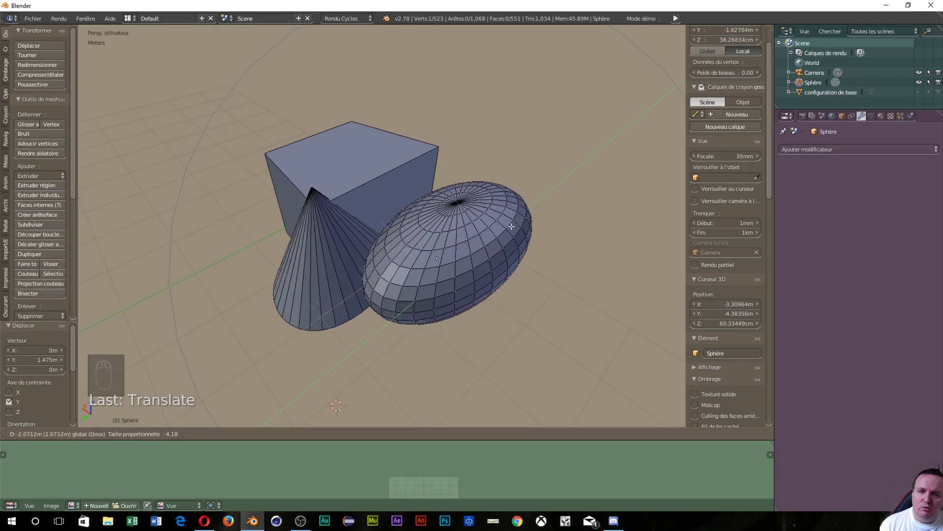
pyautogui.click(543, 180)
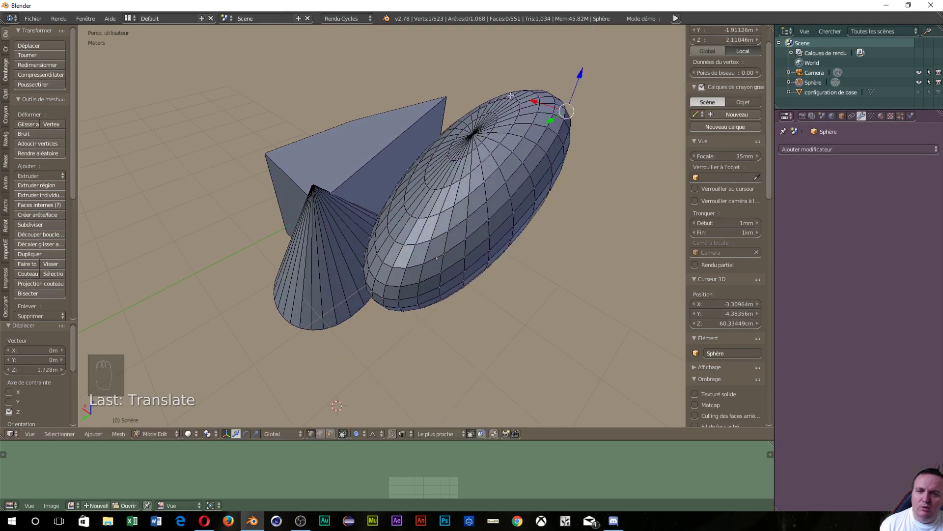
# Orbit and zoom around the scene to inspect the elongated sphere from several angles.
pyautogui.moveTo(500, 160); pyautogui.dragTo(274, 154)
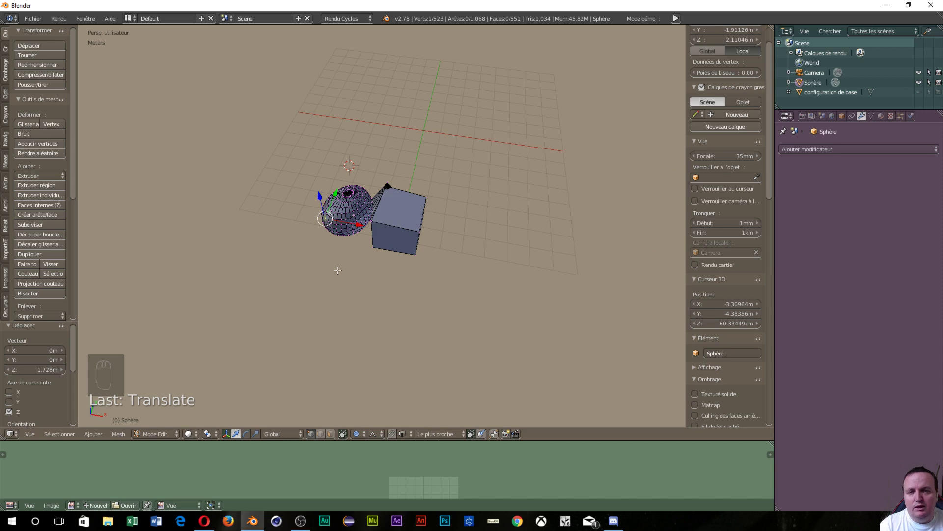
pyautogui.scroll(3)
pyautogui.moveTo(385, 281); pyautogui.dragTo(483, 180)
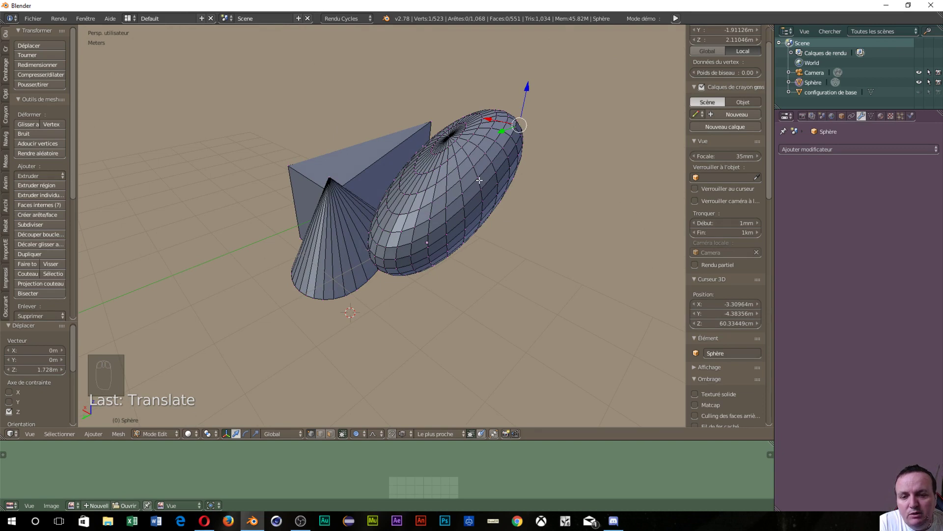
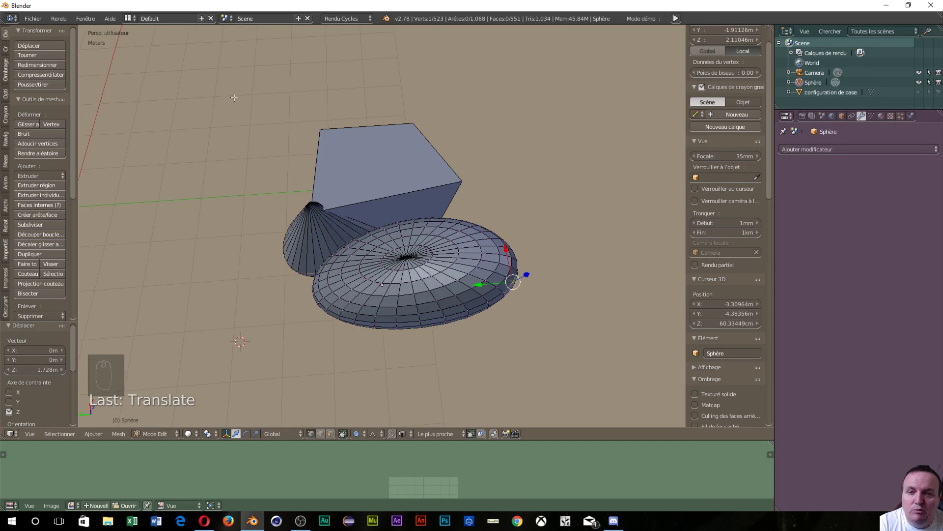
pyautogui.moveTo(237, 98); pyautogui.dragTo(355, 87)
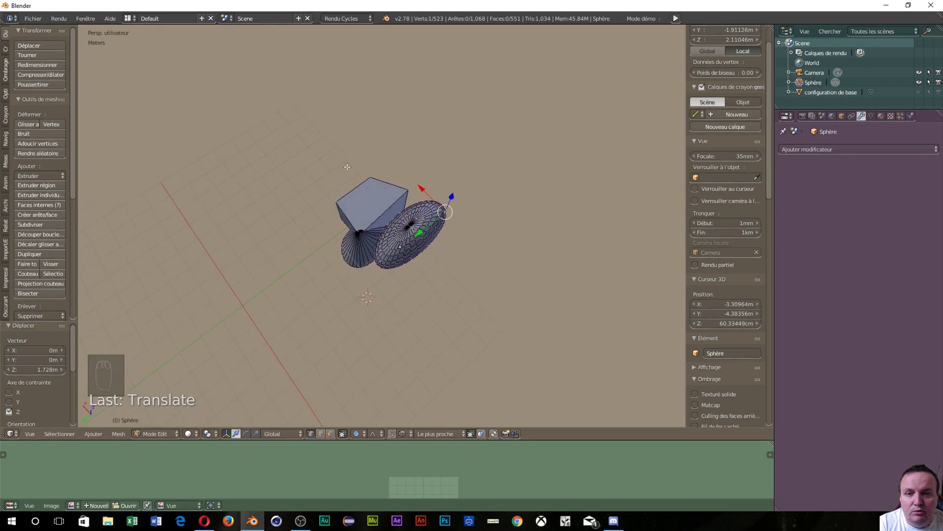
pyautogui.scroll(-3)
pyautogui.moveTo(446, 194); pyautogui.dragTo(134, 132)
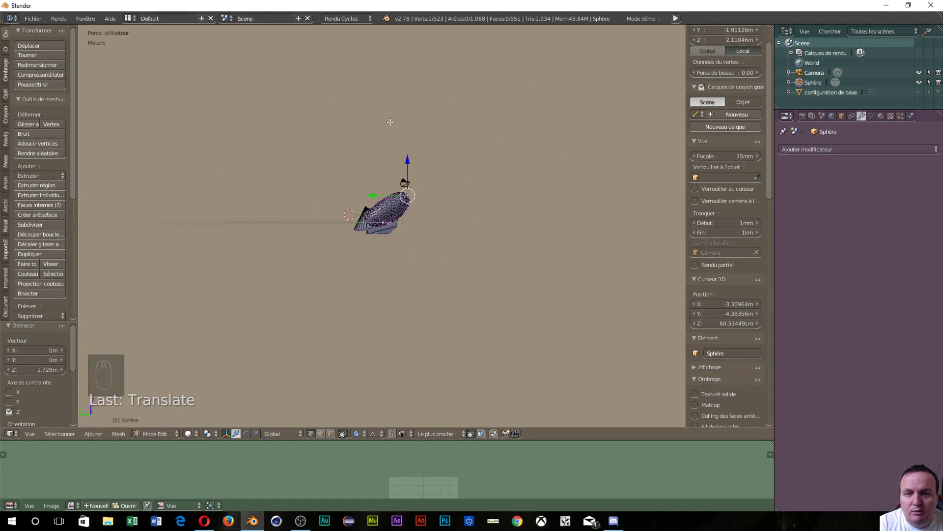
pyautogui.middleClick(412, 297)
pyautogui.scroll(3)
pyautogui.moveTo(390, 251); pyautogui.dragTo(362, 236)
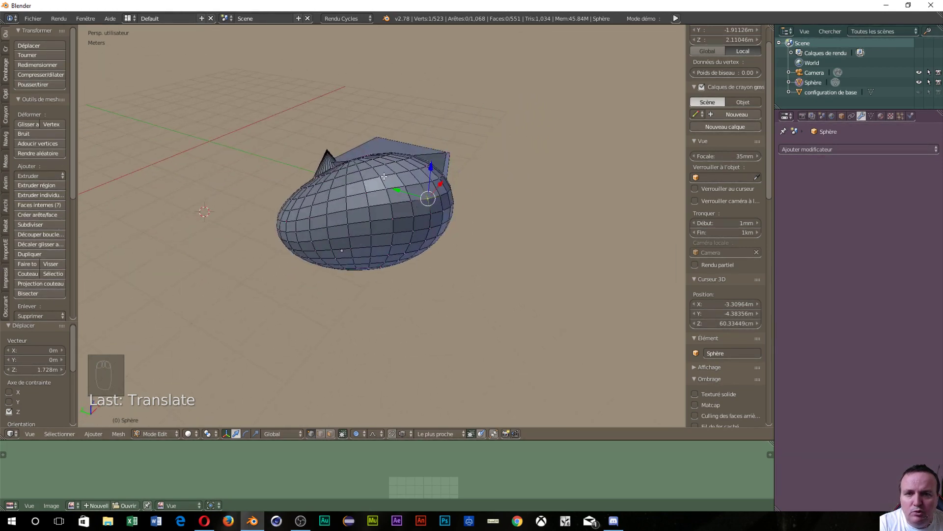
# Confirm the ellipsoid's length and pull its tip further out along Z.
pyautogui.click(434, 169)
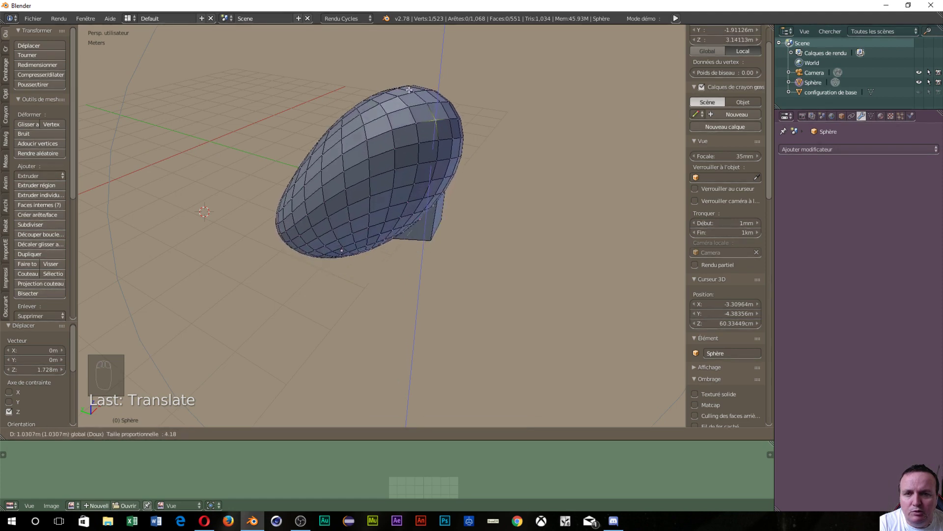
pyautogui.moveTo(415, 164); pyautogui.dragTo(444, 207)
pyautogui.scroll(3)
# Orbit around the ellipsoid to reach and select a second vertex near its tip.
pyautogui.moveTo(494, 237); pyautogui.dragTo(296, 220)
pyautogui.middleClick(290, 220)
pyautogui.moveTo(285, 217); pyautogui.dragTo(354, 222)
# Rotate the selected vertices with falloff, then scale them to widen the ellipsoid's rounded end.
pyautogui.press('r')
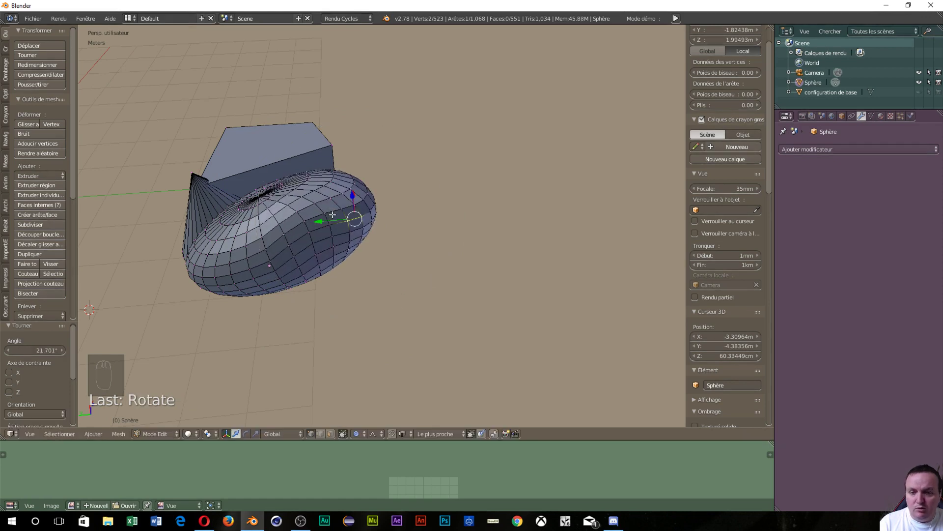
pyautogui.press('s')
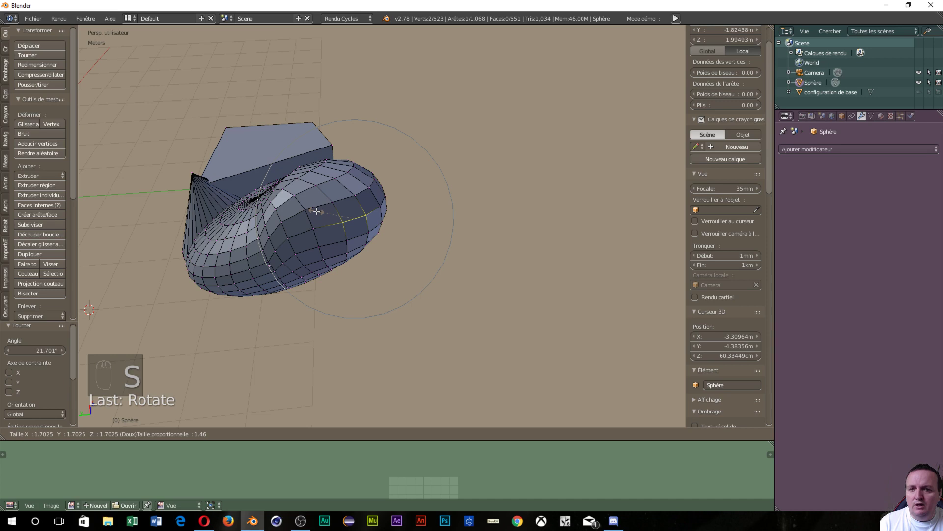